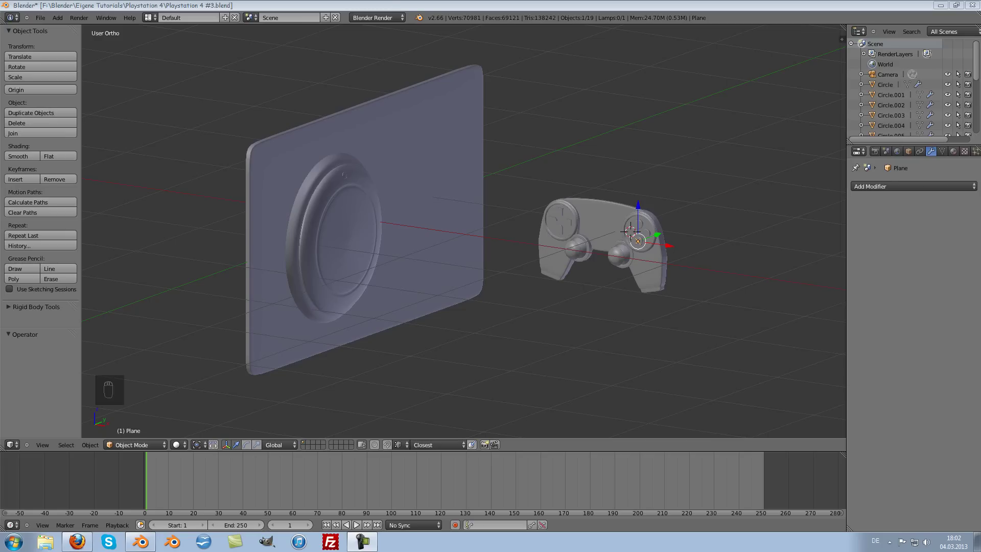
# Bring the drive ring Circle.002 into view and apply its Mirror modifier, leaving Subdivision Surface
pyautogui.moveTo(334, 228); pyautogui.dragTo(426, 214)
pyautogui.middleClick(394, 172)
pyautogui.moveTo(391, 174); pyautogui.dragTo(894, 190)
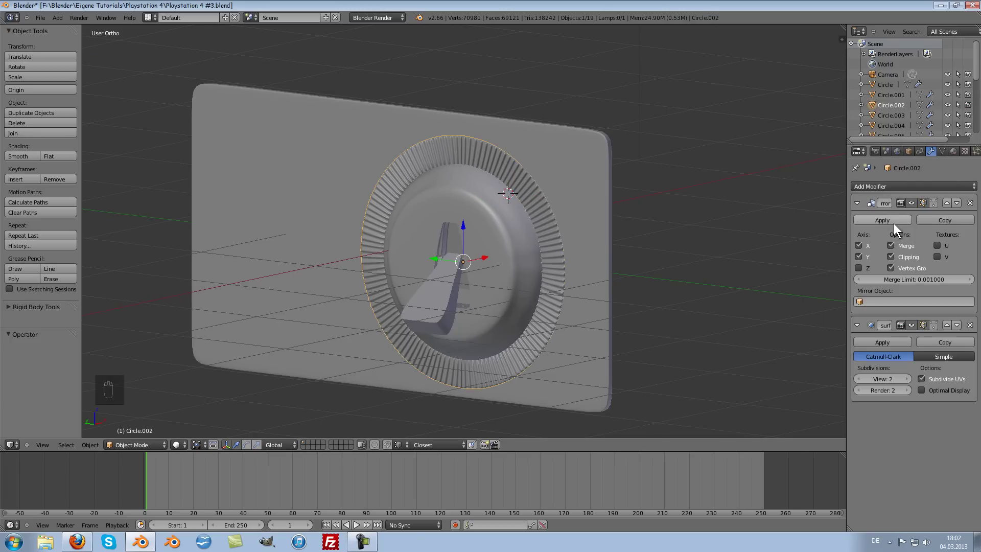
pyautogui.moveTo(896, 219); pyautogui.dragTo(580, 198)
pyautogui.middleClick(580, 198)
# Scale the ring's outer edge loop slightly inward in Edit Mode, then exit to Object Mode
pyautogui.press('Tab')
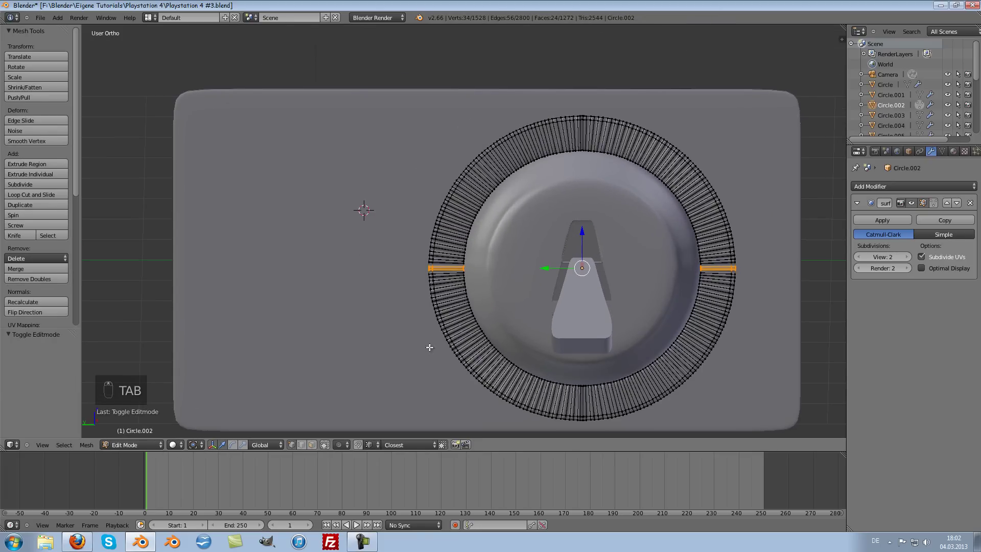
pyautogui.press('a')
pyautogui.press('c')
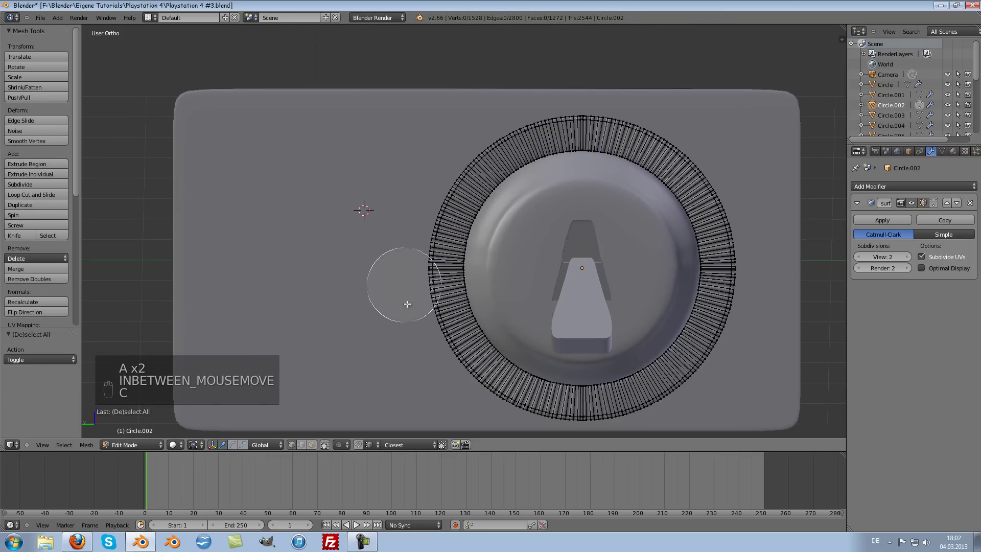
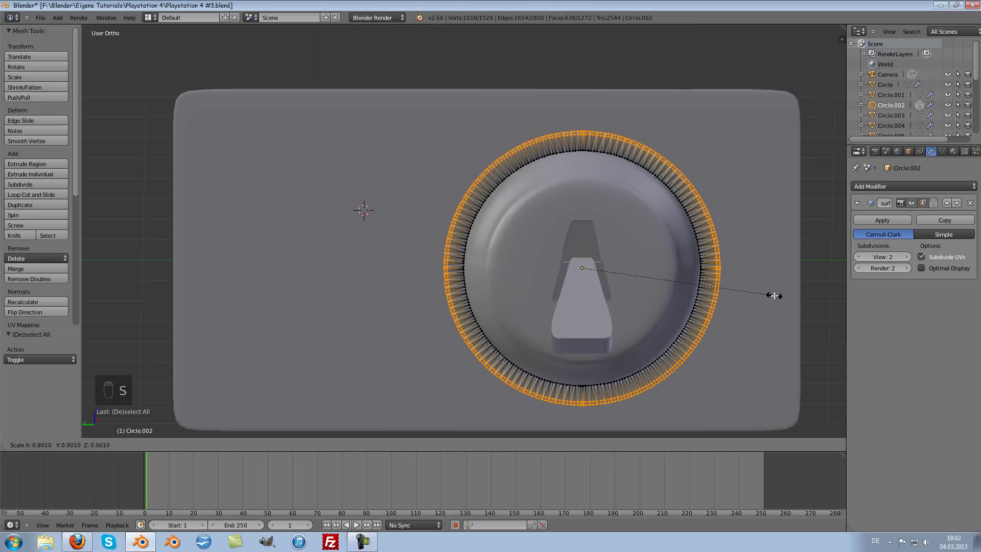
pyautogui.press('Tab')
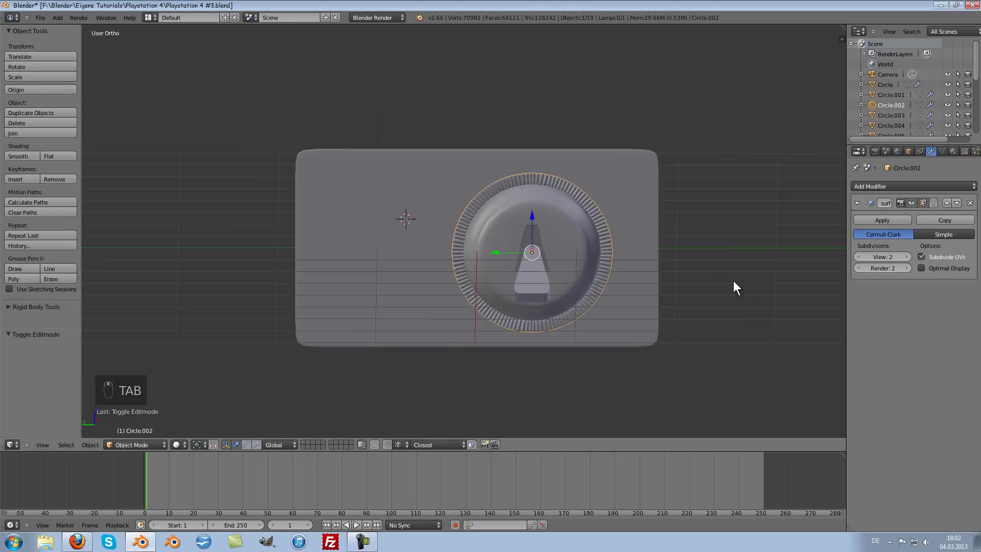
# Orbit and zoom around the ring to focus on the wedge piece Circle.004 inside it
pyautogui.moveTo(642, 288); pyautogui.dragTo(638, 294)
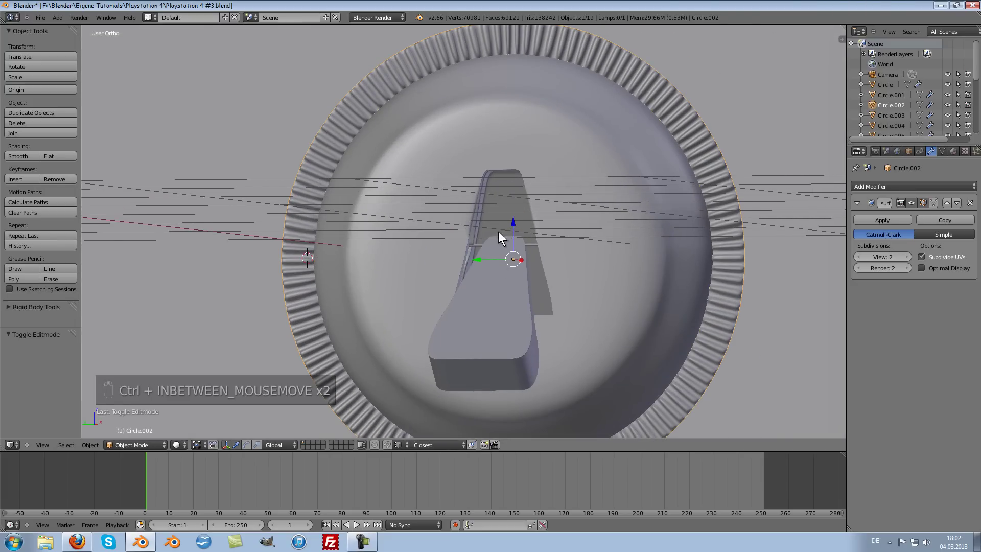
pyautogui.moveTo(547, 249); pyautogui.dragTo(526, 271)
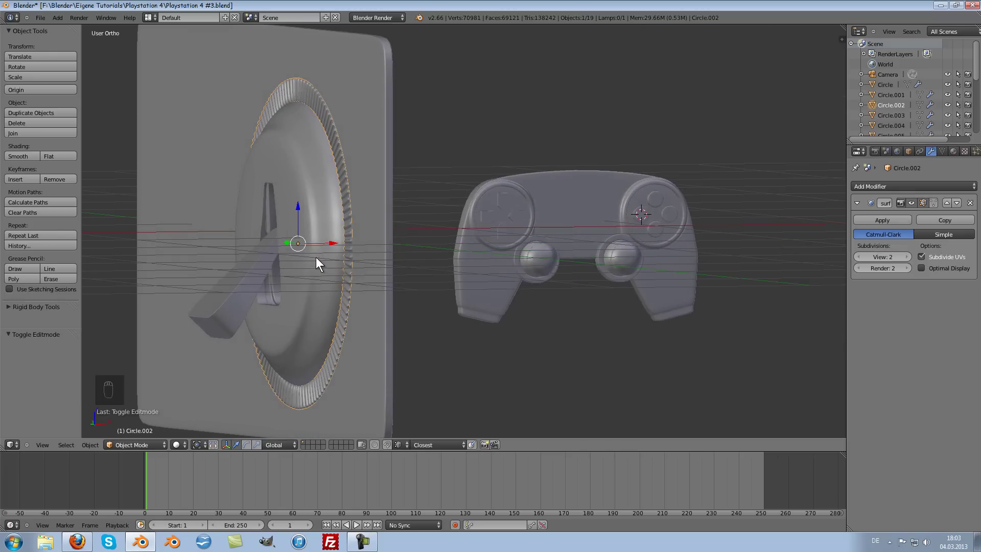
pyautogui.middleClick(431, 261)
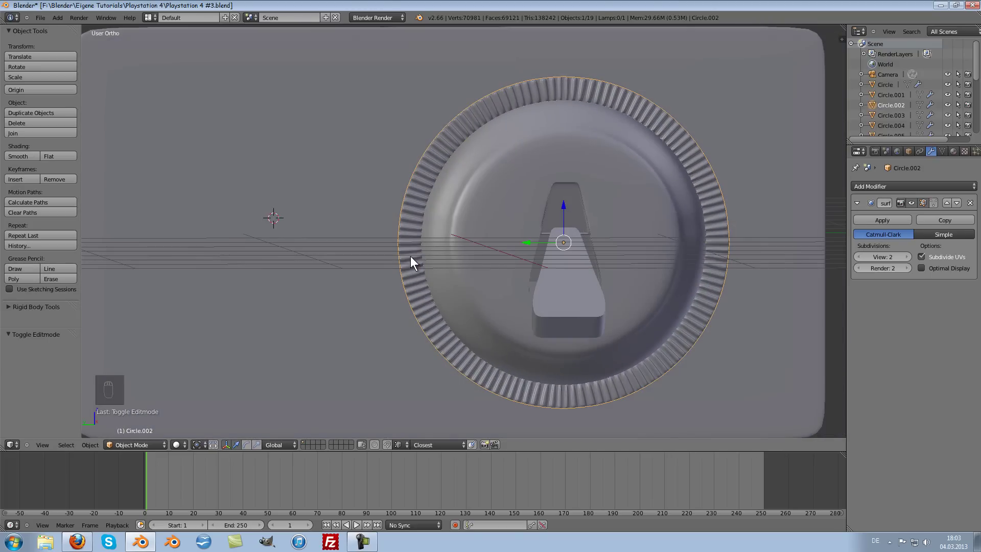
pyautogui.moveTo(409, 261); pyautogui.dragTo(399, 273)
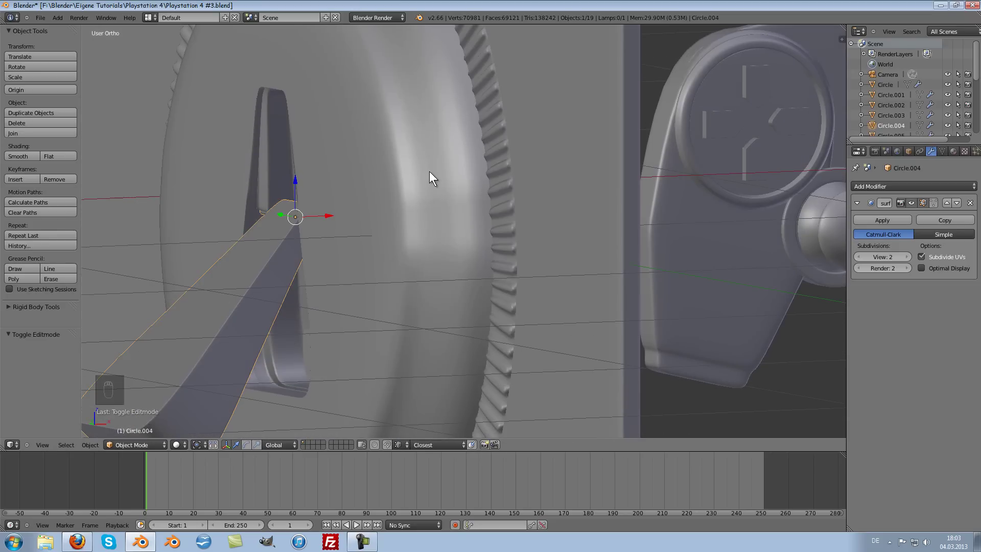
# Move and tilt the wedge into the inner disc's slot, then add the disc Circle.003 to the selection
pyautogui.press('g')
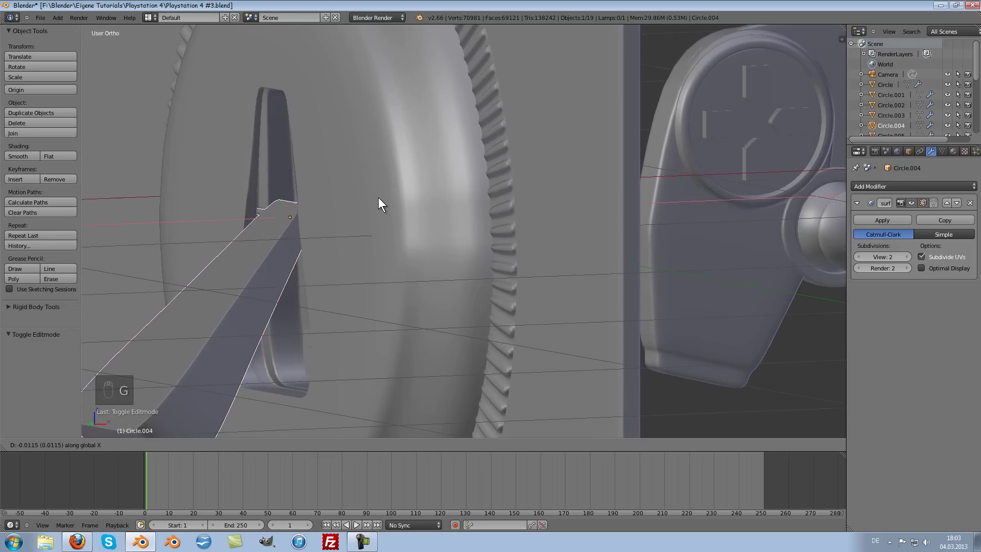
pyautogui.press('g')
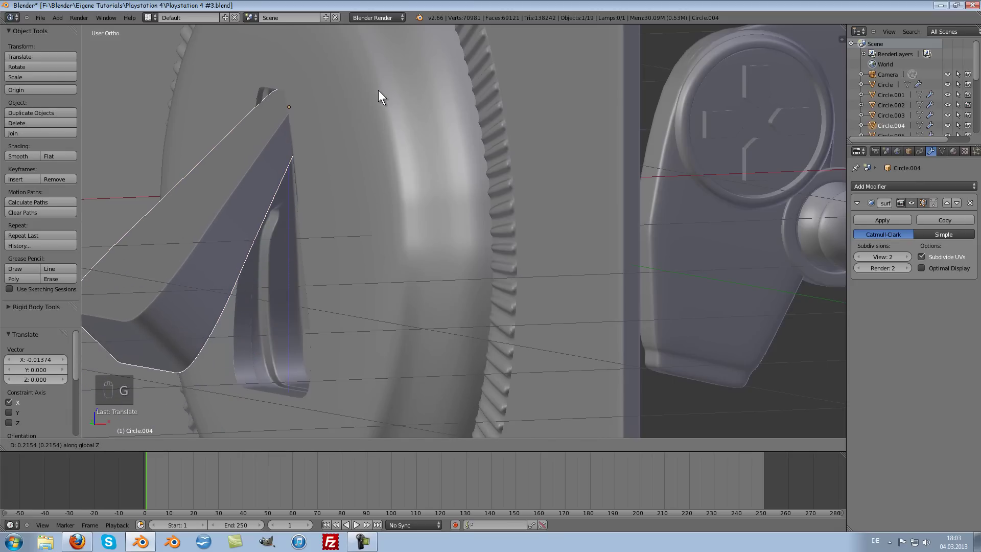
pyautogui.press('KP_1')
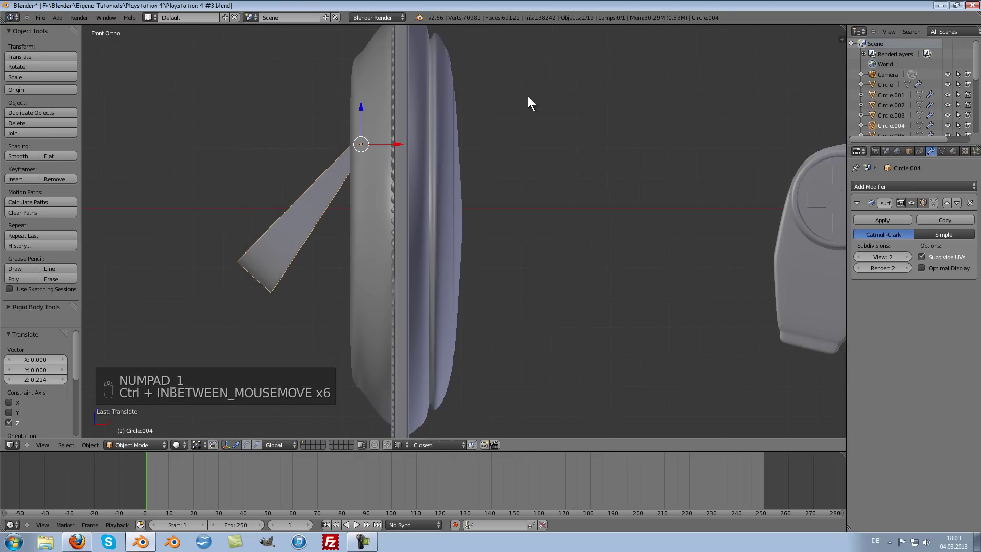
pyautogui.press('r')
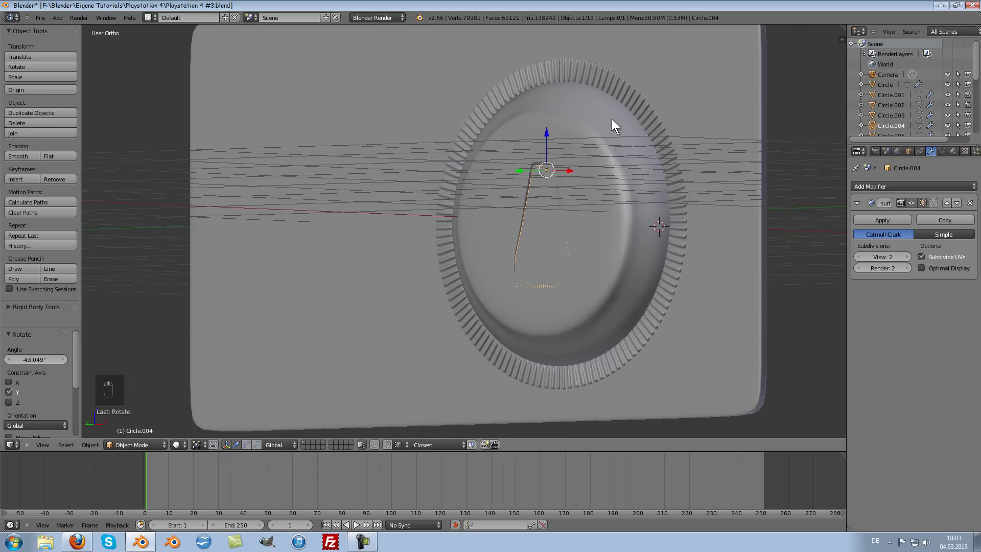
pyautogui.middleClick(715, 138)
pyautogui.press('g')
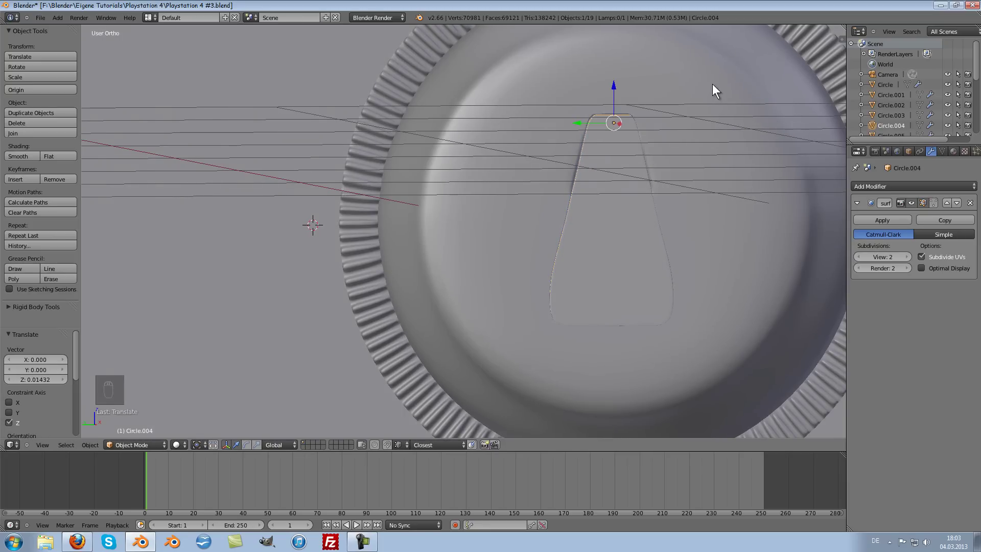
pyautogui.press('KP_1')
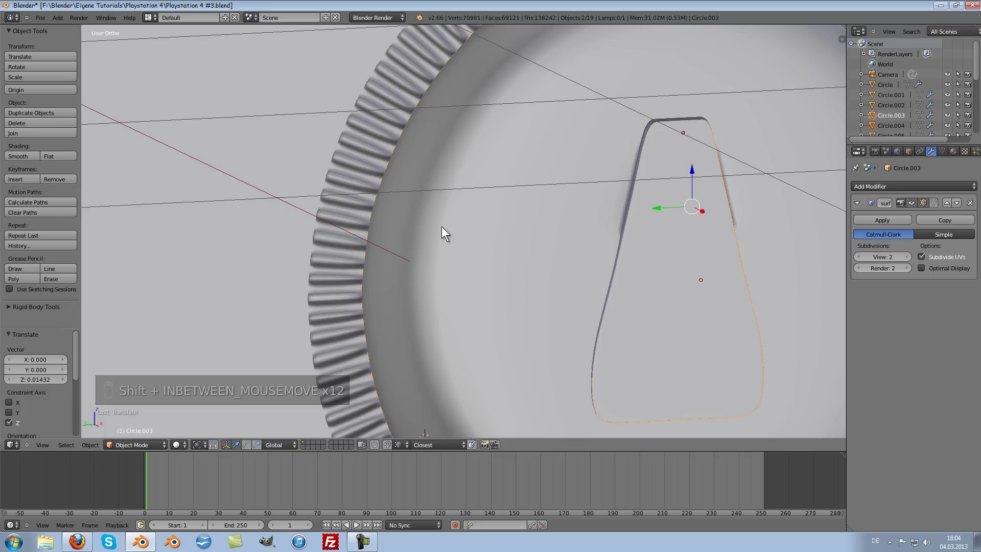
# Join the wedge into the disc and select the slot's connected faces from side view
pyautogui.press('ctrl+j')
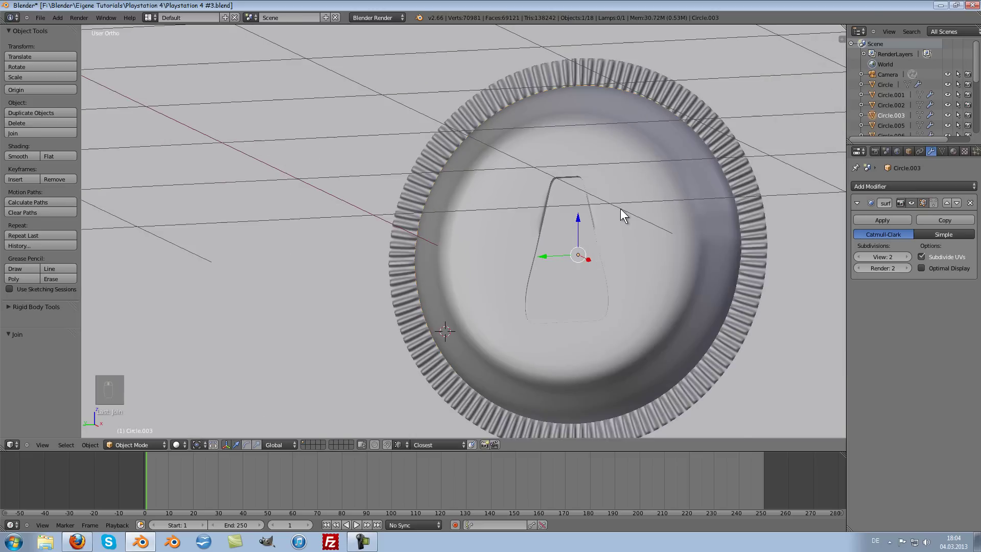
pyautogui.press('Tab')
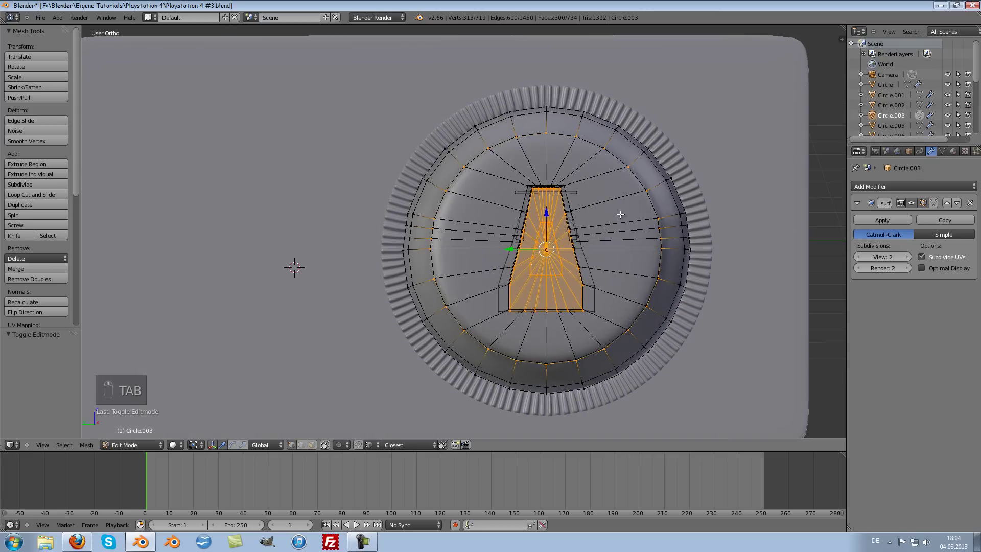
pyautogui.press('ctrl+KP_3')
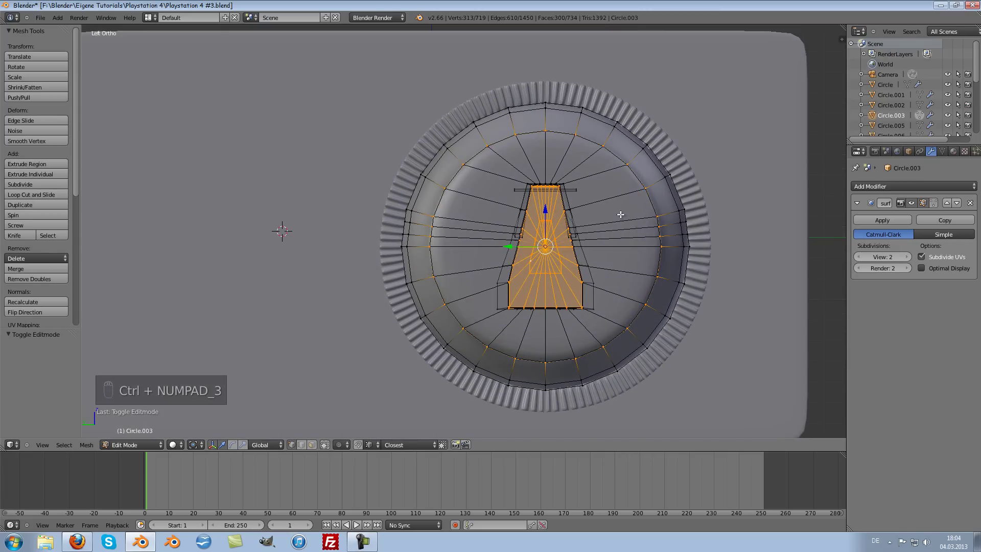
pyautogui.press('a')
pyautogui.press('c')
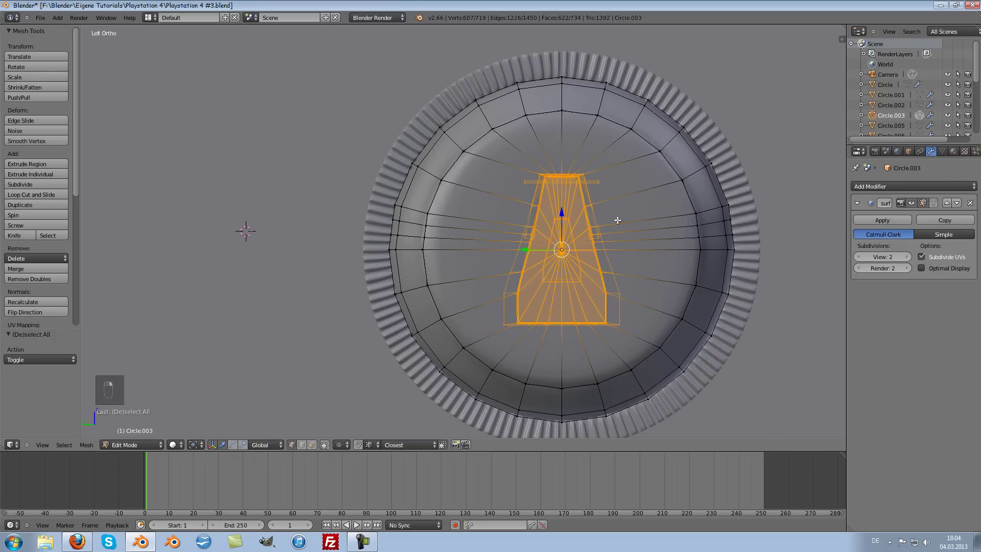
# Move the slot upward and stretch it taller along Z, then exit Edit Mode
pyautogui.press('s')
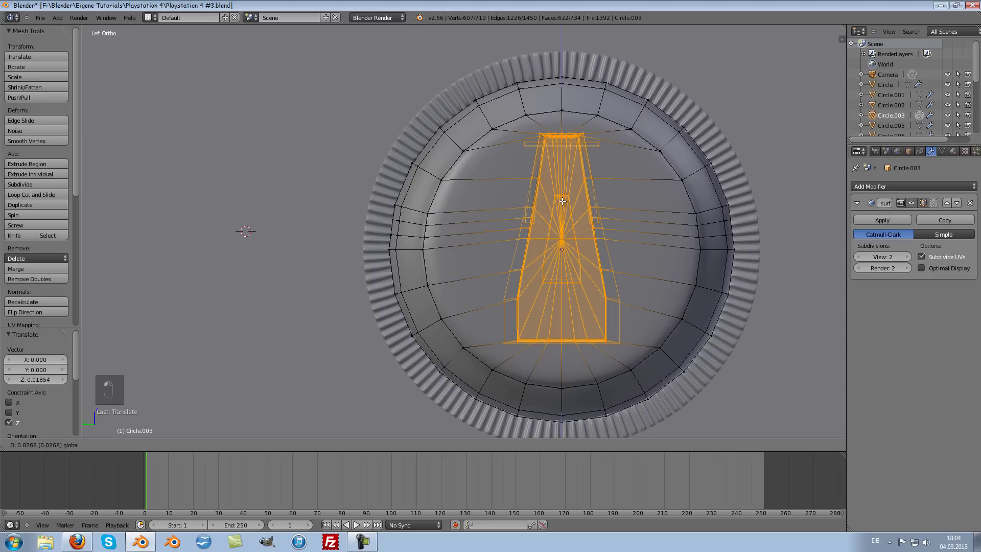
pyautogui.press('s')
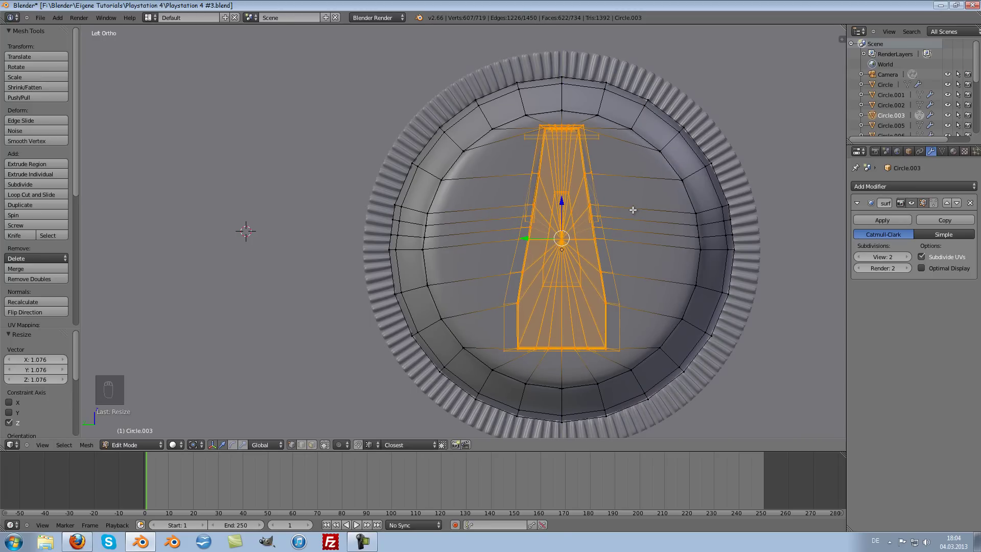
pyautogui.press('Tab')
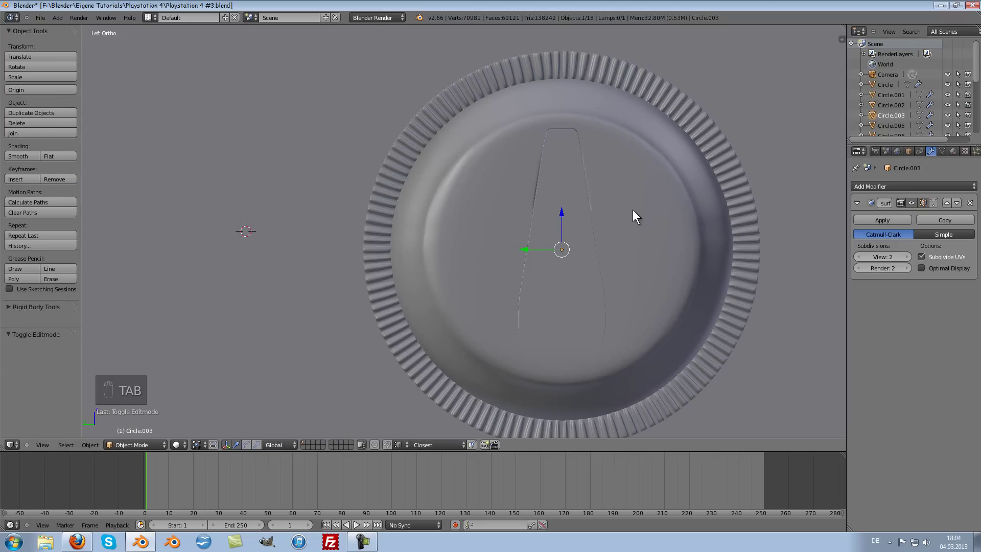
# Select the wedge's connected geometry in wireframe and separate it into its own object
pyautogui.press('Tab')
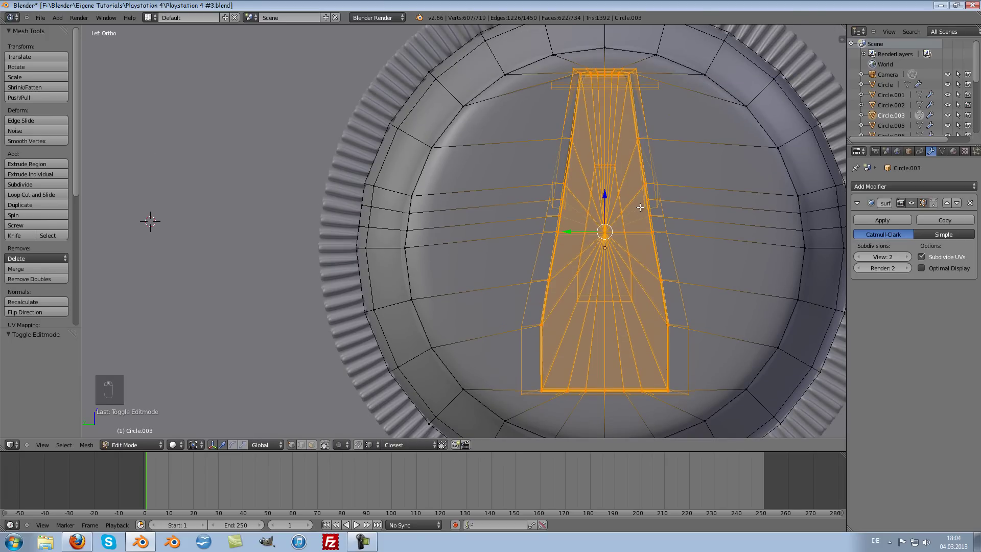
pyautogui.press('a')
pyautogui.press('l')
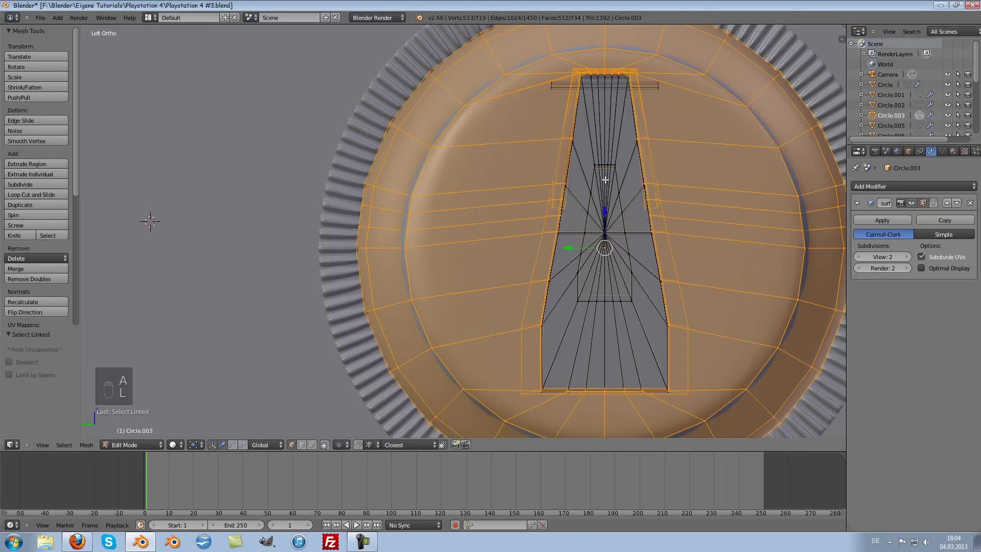
pyautogui.press('a')
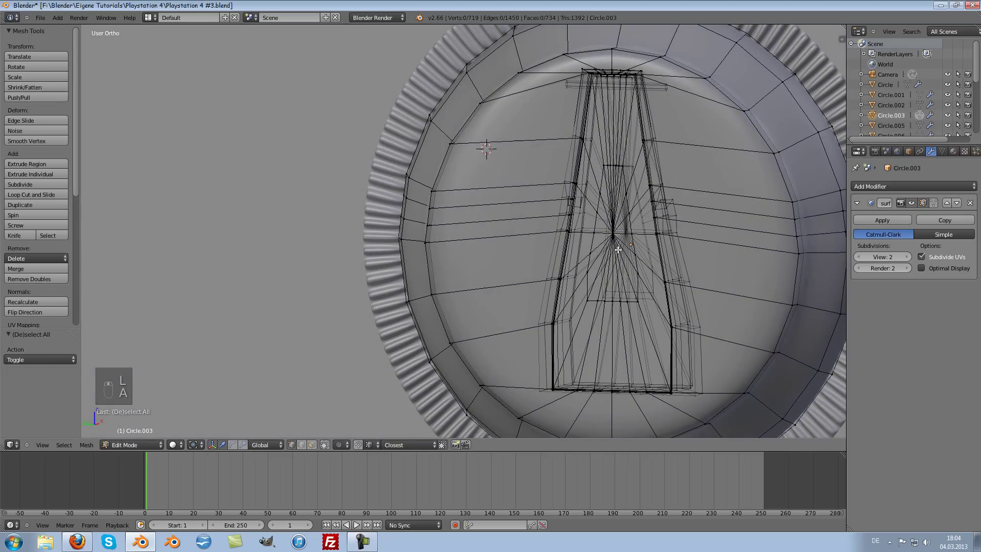
pyautogui.press('l')
pyautogui.press('a')
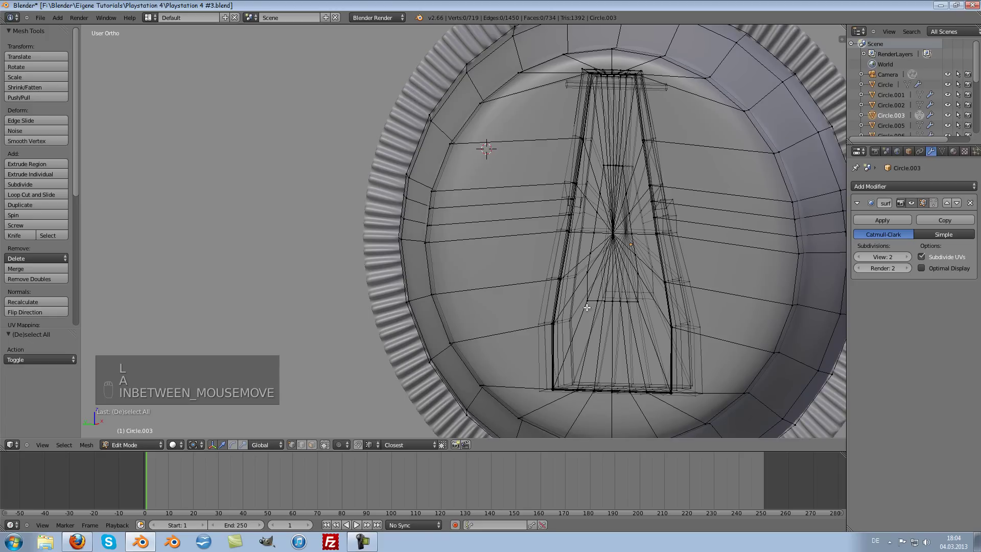
pyautogui.press('l')
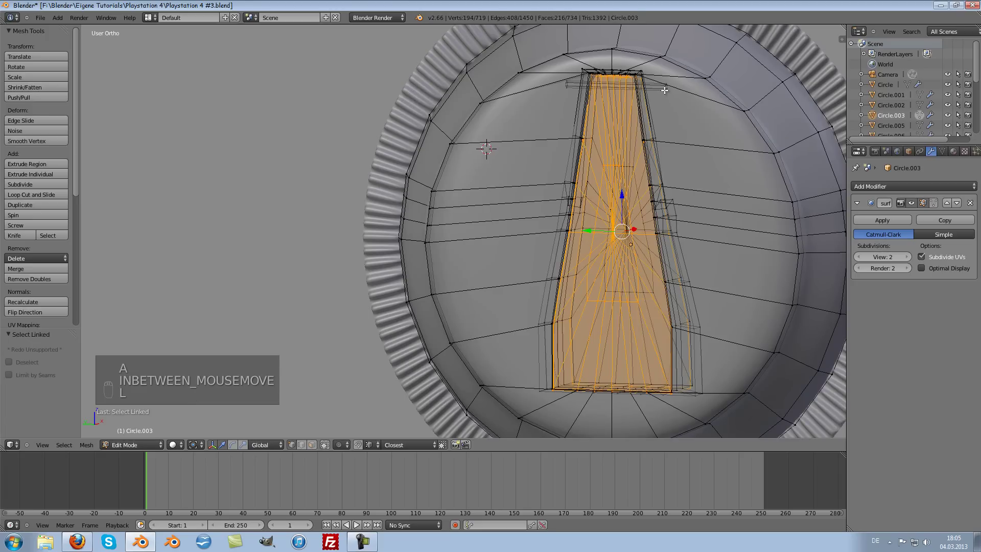
pyautogui.press('l')
pyautogui.press('p')
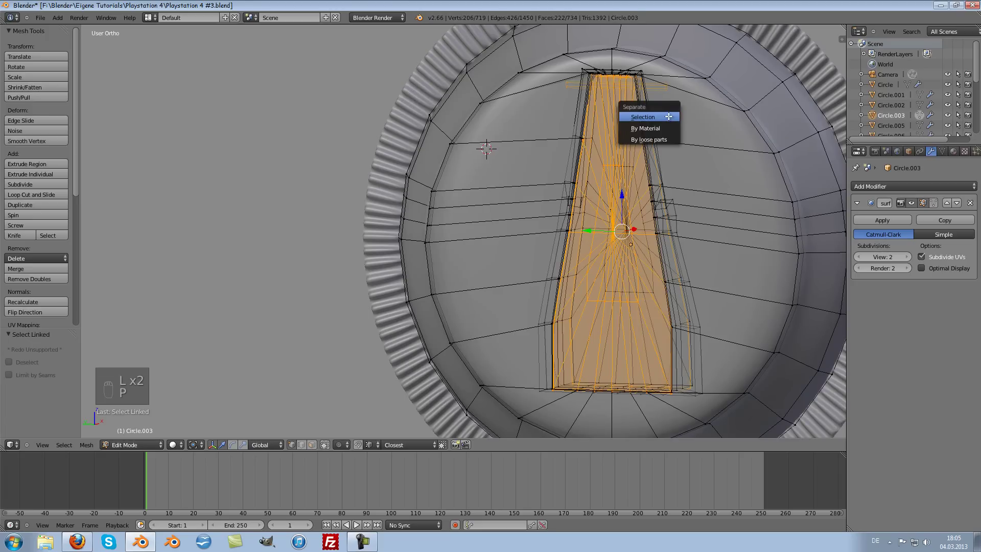
pyautogui.press('Tab')
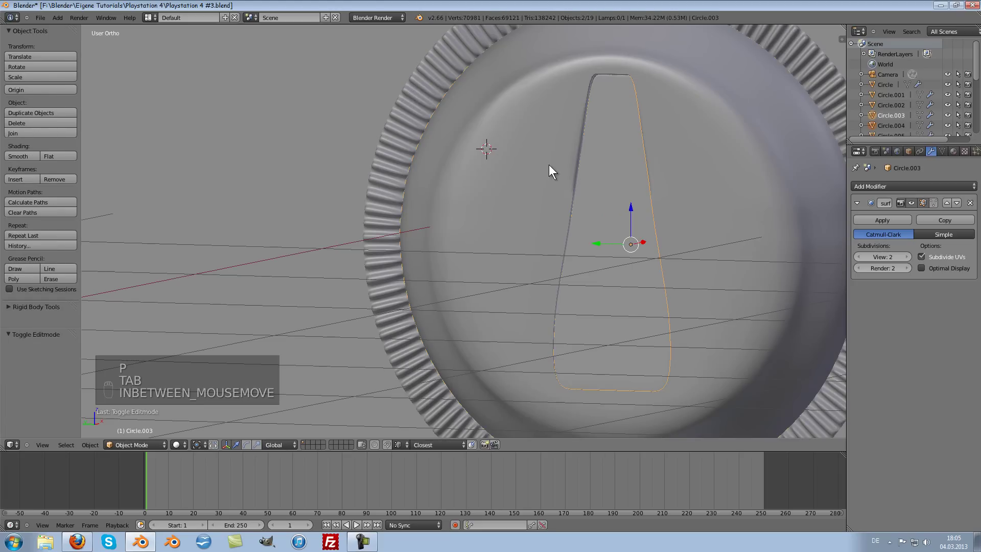
# Select the edge loops beside the trapezoid opening and shift them vertically toward it
pyautogui.press('Tab')
pyautogui.press('ctrl+KP_3')
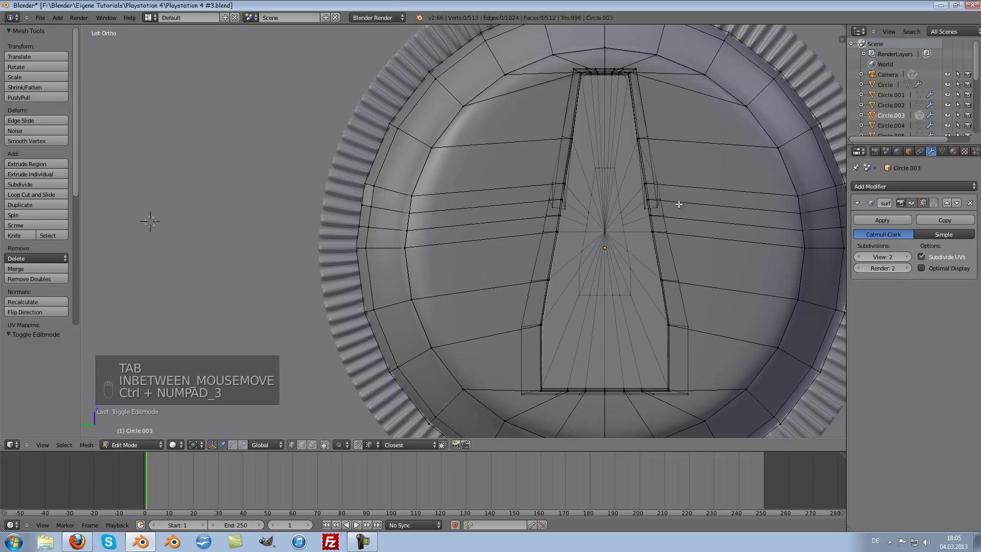
pyautogui.press('a')
pyautogui.press('a')
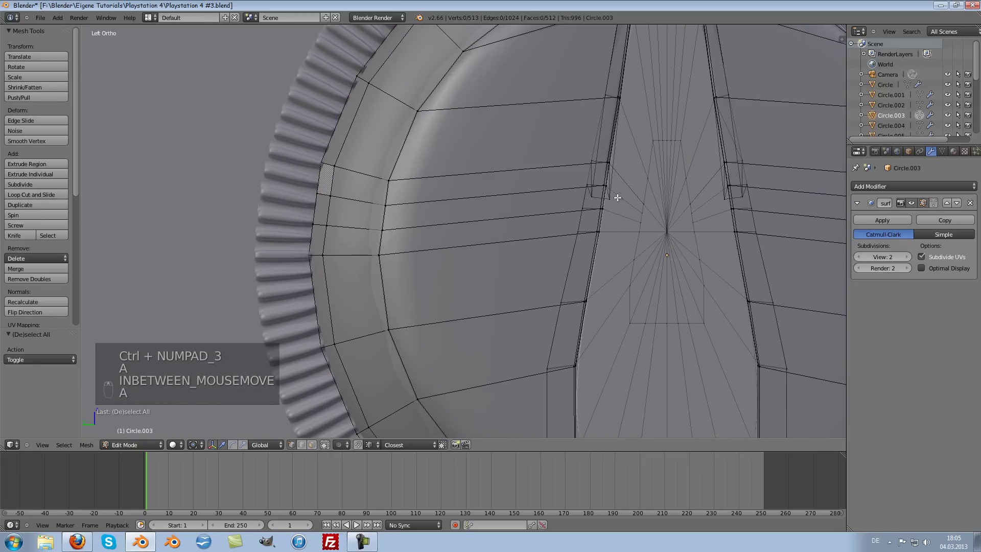
pyautogui.press('c')
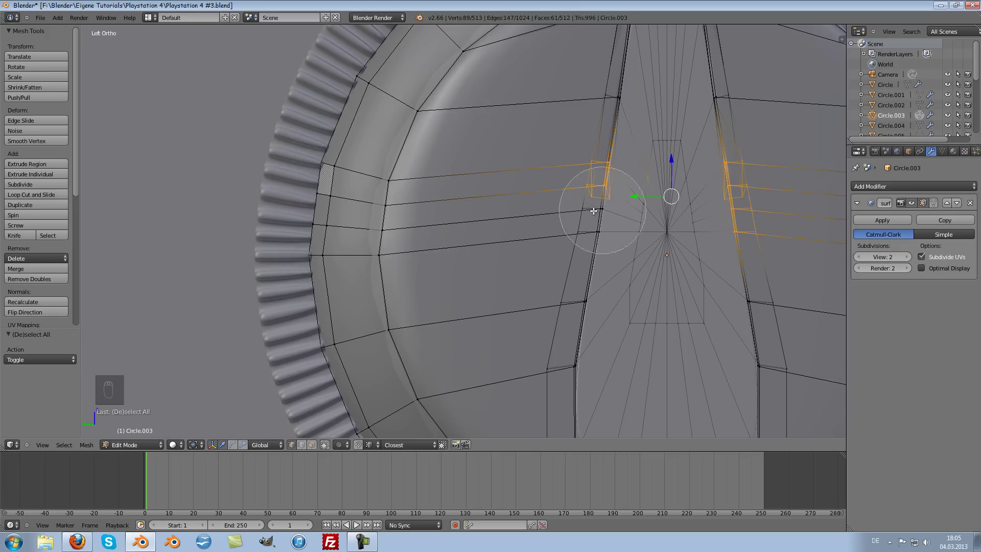
pyautogui.moveTo(671, 211); pyautogui.dragTo(669, 189)
pyautogui.press('ctrl+z')
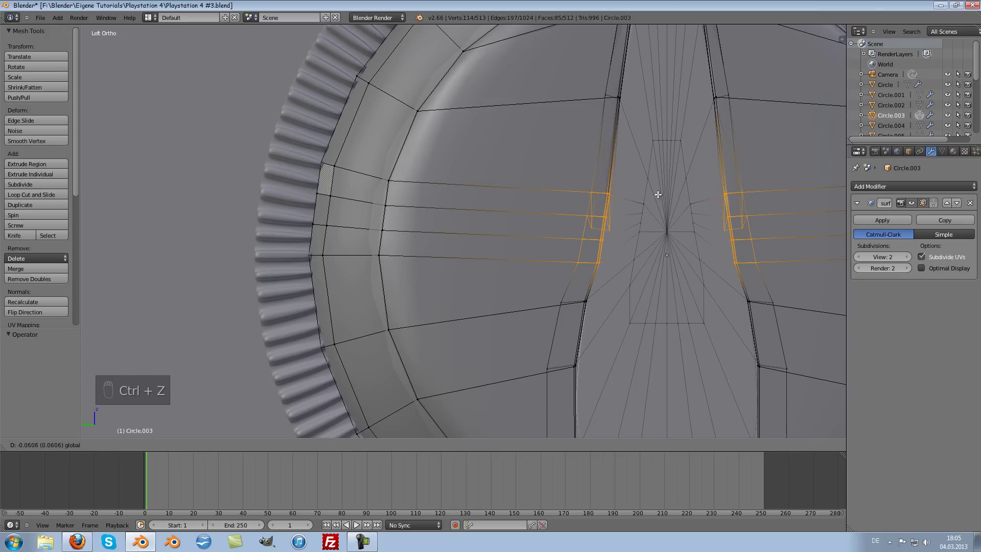
pyautogui.press('s')
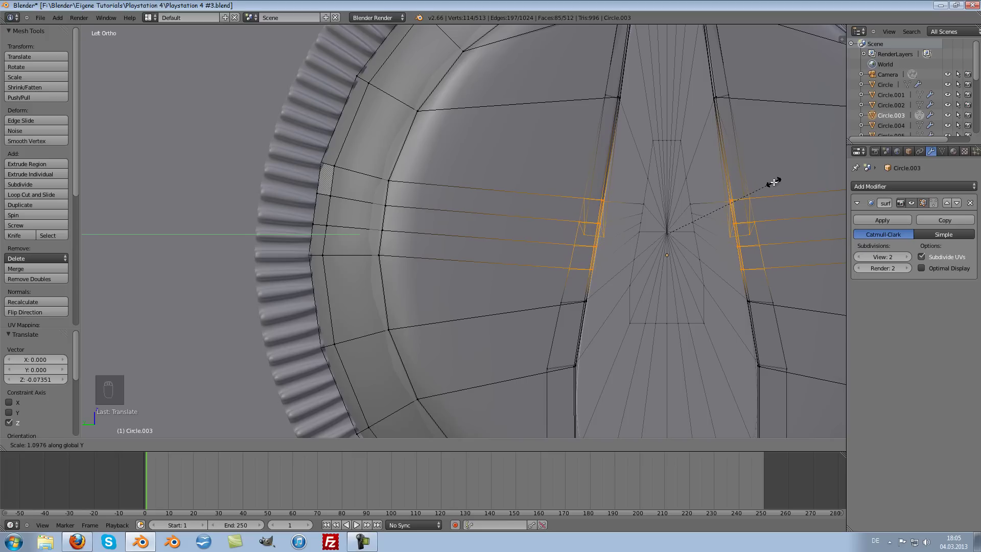
pyautogui.middleClick(654, 227)
pyautogui.press('a')
# Enlarge the geometry beside the opening slightly, then return to Object Mode
pyautogui.press('c')
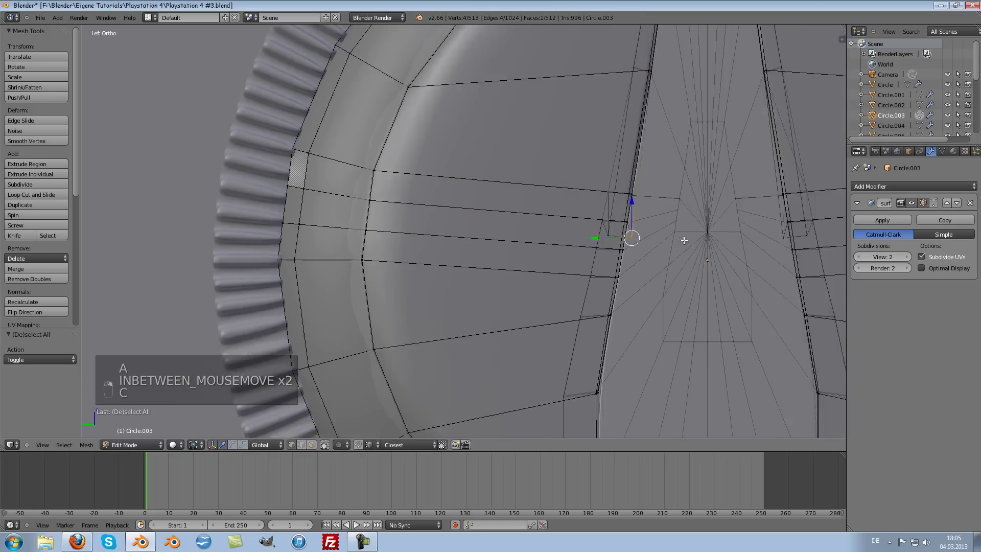
pyautogui.press('c')
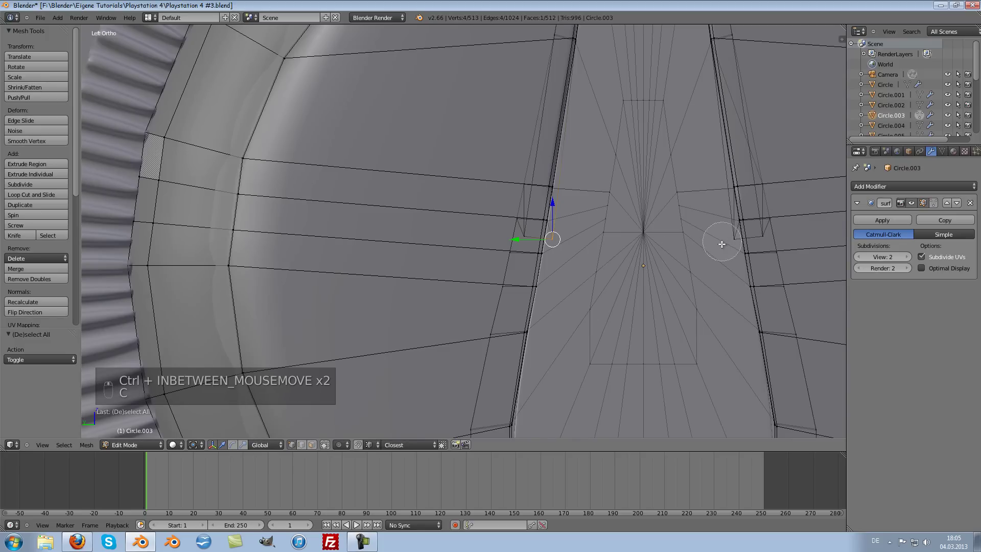
pyautogui.press('s')
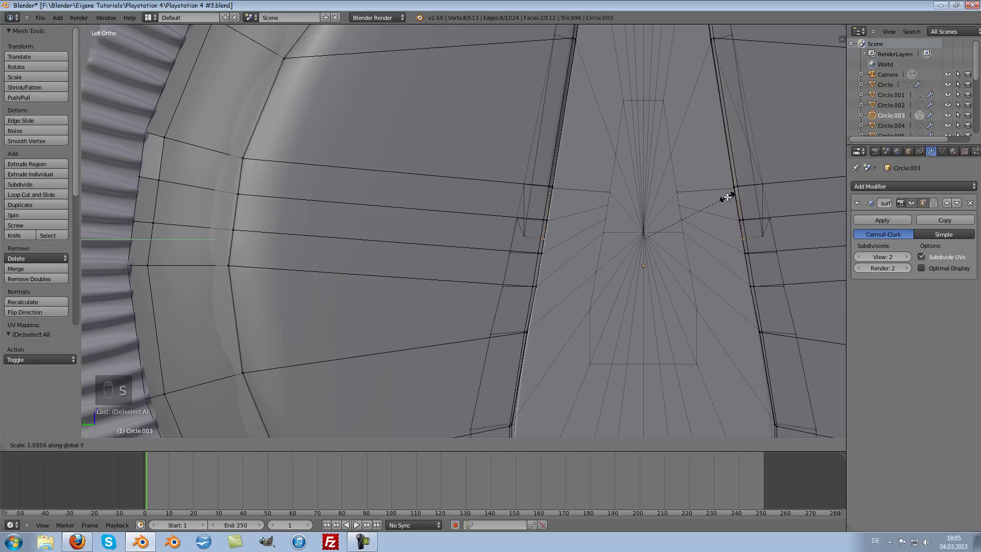
pyautogui.moveTo(717, 190); pyautogui.dragTo(665, 184)
pyautogui.press('Tab')
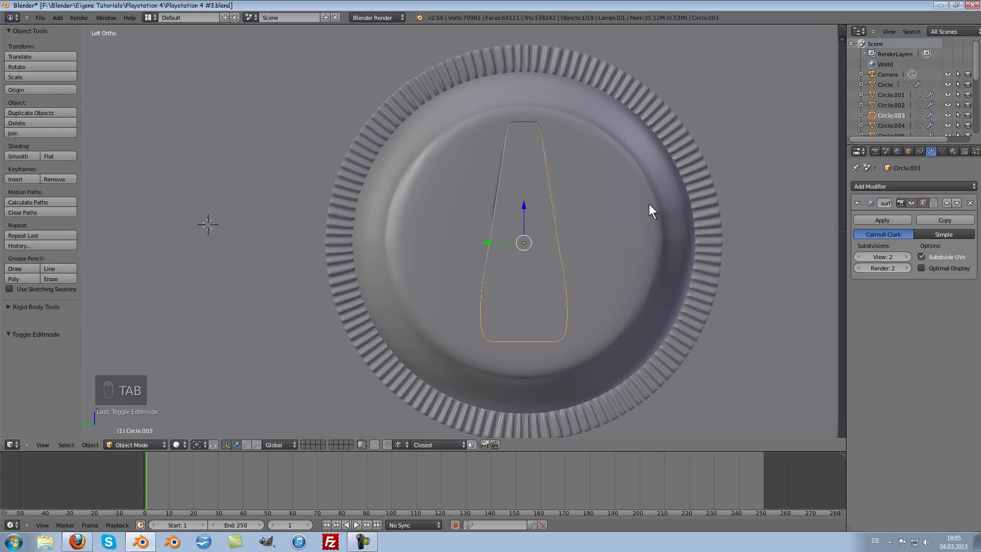
# Select the thin stand piece and move it outward from the disc face along one axis
pyautogui.moveTo(673, 234); pyautogui.dragTo(643, 218)
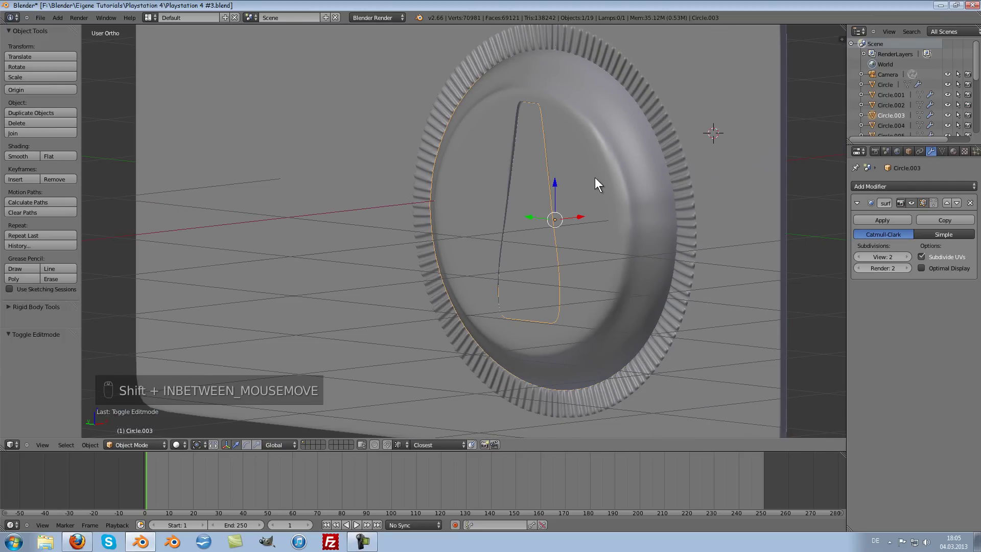
pyautogui.press('g')
pyautogui.click(596, 202)
pyautogui.press('Tab')
pyautogui.press('Tab')
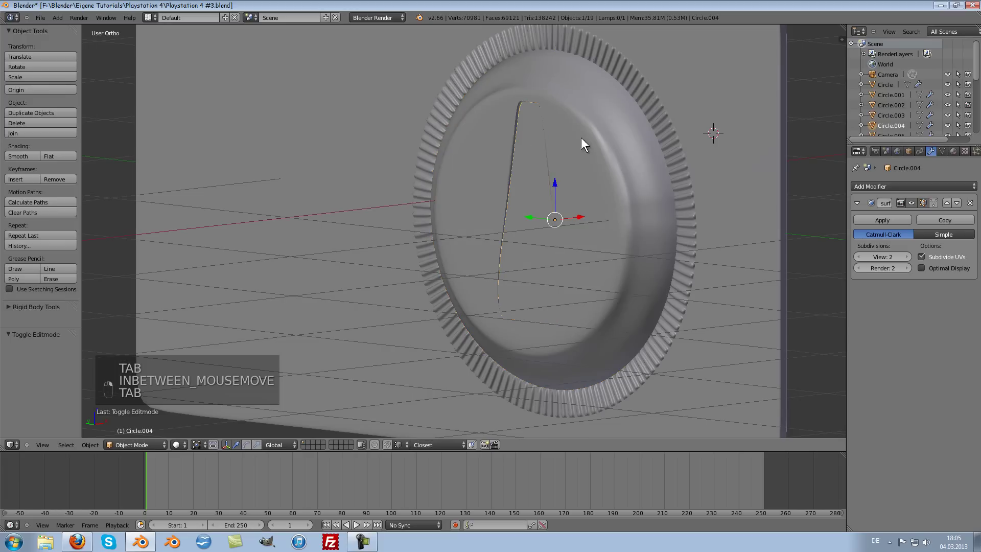
pyautogui.press('Tab')
pyautogui.press('Tab')
pyautogui.press('g')
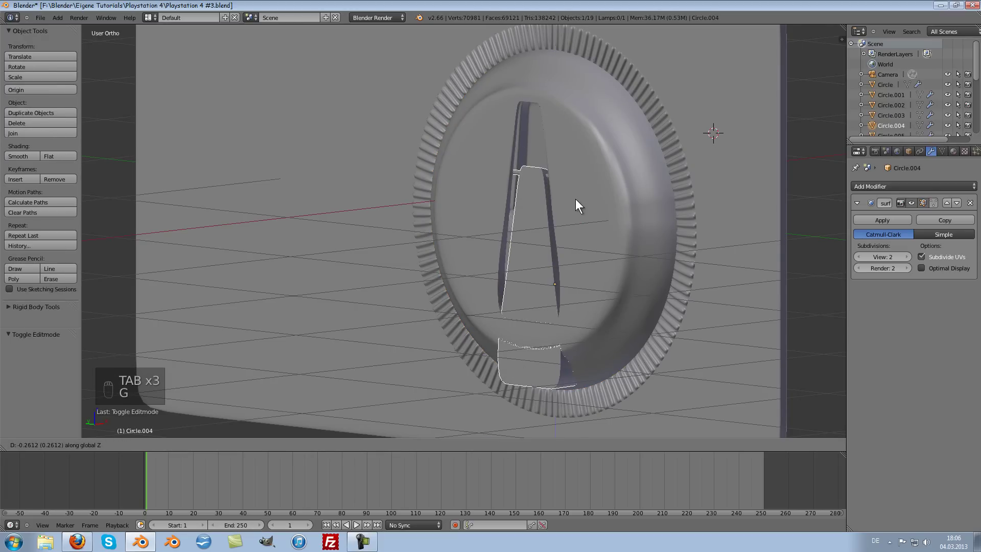
pyautogui.click(581, 199)
# Snap the 3D cursor to the stand's top bar and set the stand's origin there
pyautogui.press('Tab')
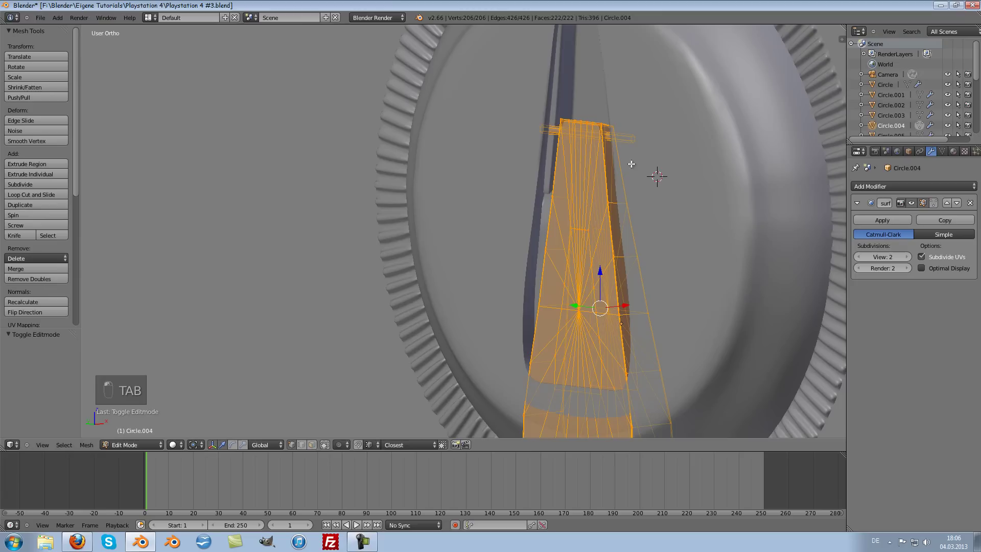
pyautogui.press('a')
pyautogui.press('l')
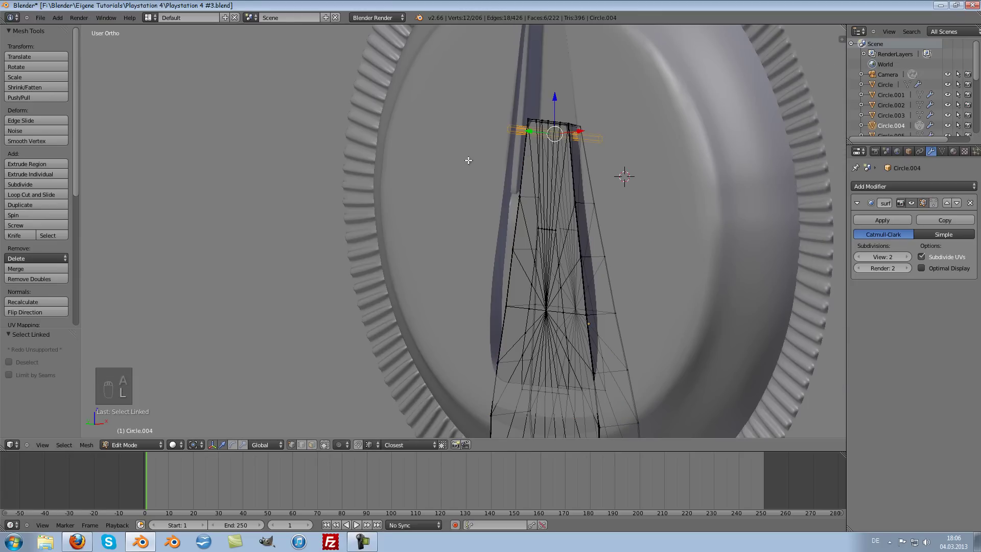
pyautogui.press('shift+s')
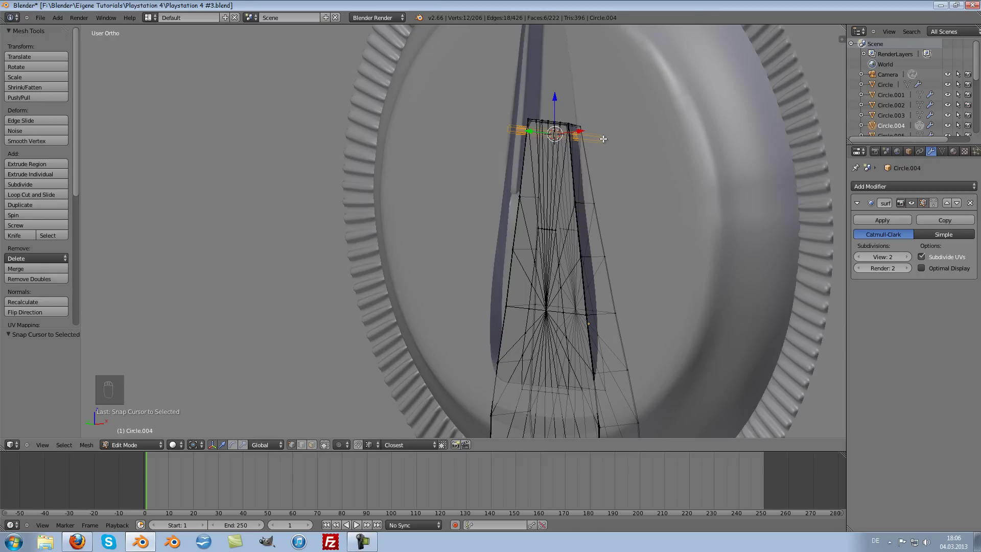
pyautogui.press('Tab')
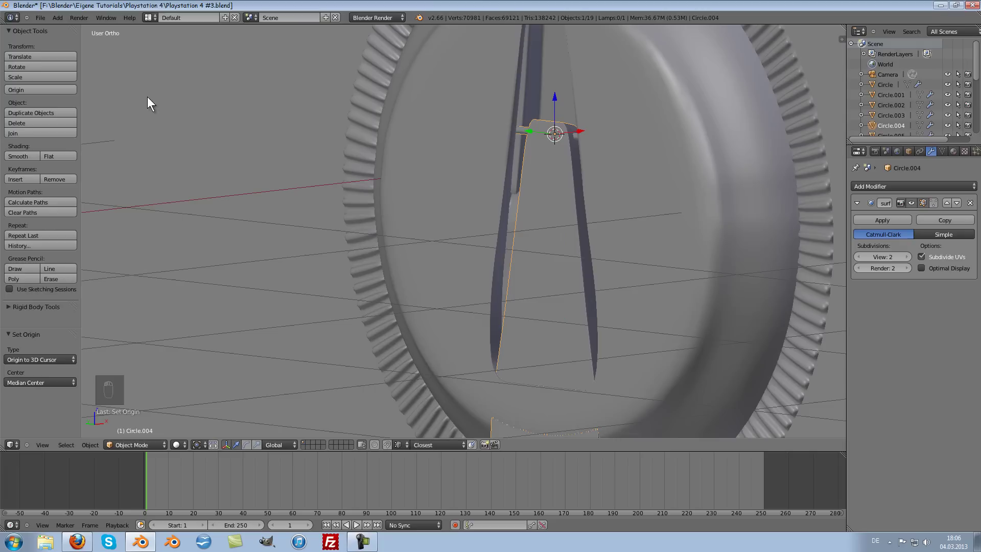
# Nudge the stand sideways and vertically into place behind the disc
pyautogui.moveTo(610, 142); pyautogui.dragTo(599, 99)
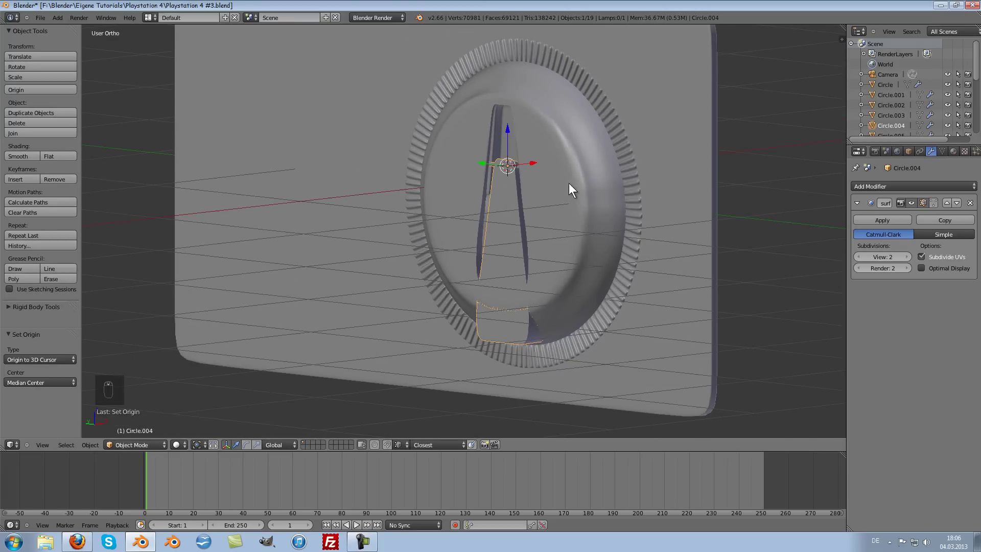
pyautogui.middleClick(582, 153)
pyautogui.press('g')
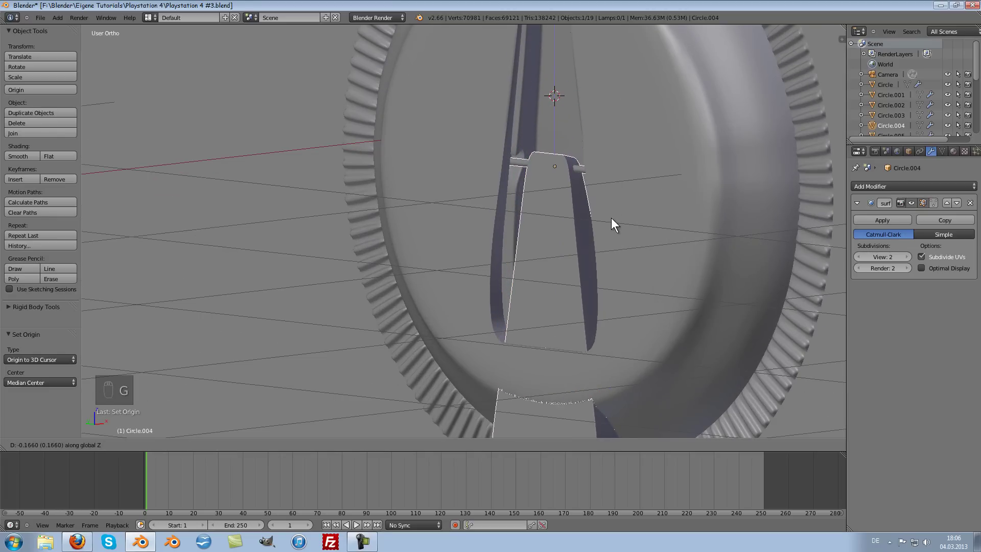
pyautogui.press('g')
pyautogui.press('g')
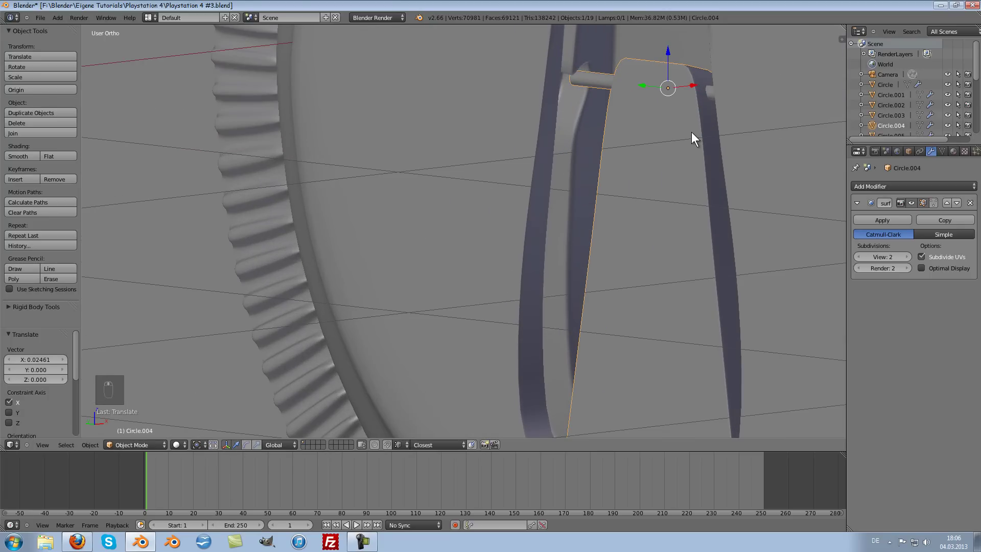
pyautogui.press('g')
pyautogui.press('g')
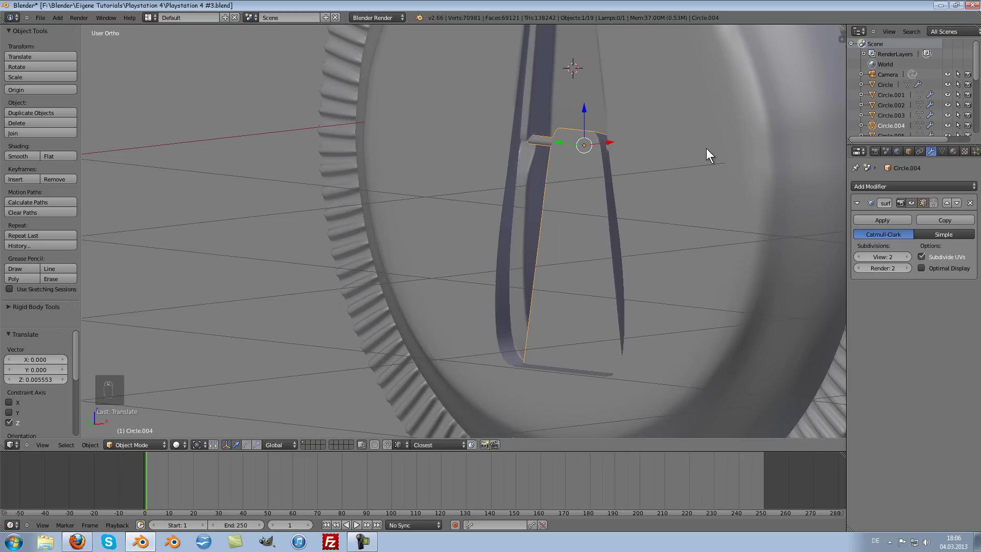
pyautogui.press('KP_3')
# From front view, tilt the stand about 35 degrees around Y so it props the disc
pyautogui.press('ctrl+KP_3')
pyautogui.press('KP_1')
pyautogui.press('r')
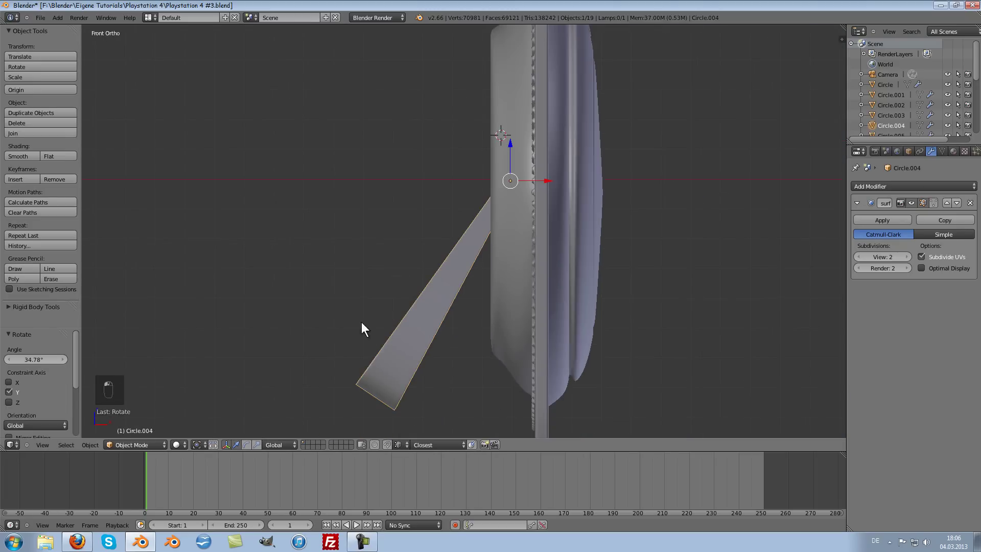
# Switch rendering to Cycles and rotate the flat Cube panel about 10 degrees
pyautogui.moveTo(542, 303); pyautogui.dragTo(588, 251)
pyautogui.press('r')
pyautogui.moveTo(589, 251); pyautogui.dragTo(595, 242)
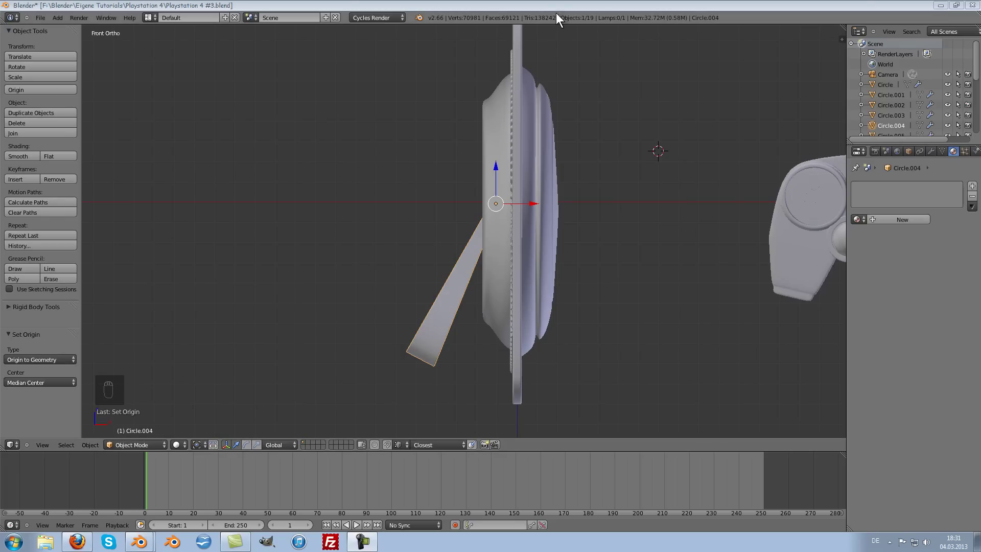
pyautogui.press('r')
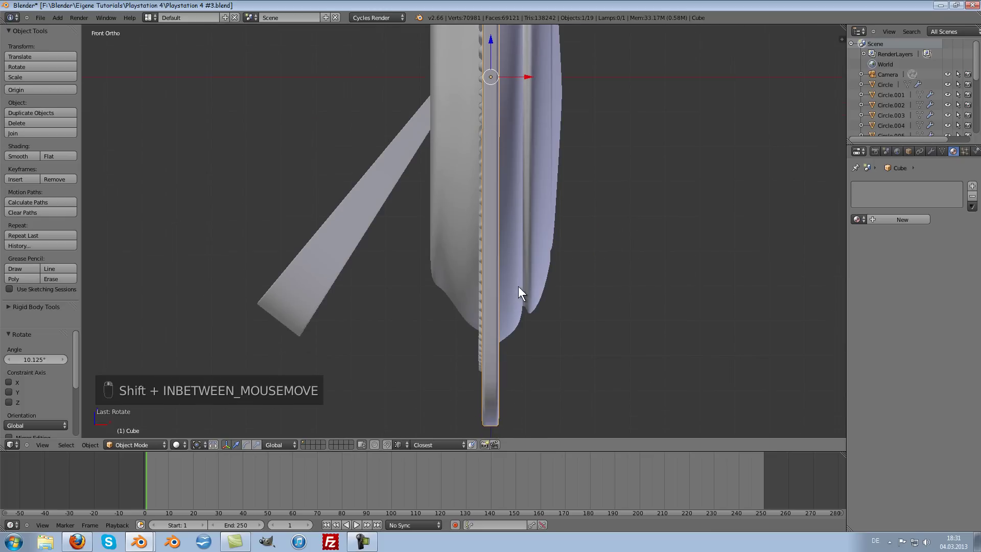
# Snap the 3D cursor to the Cube panel's bottom edge and set the origin there
pyautogui.press('shift+Tab')
pyautogui.press('a')
pyautogui.press('c')
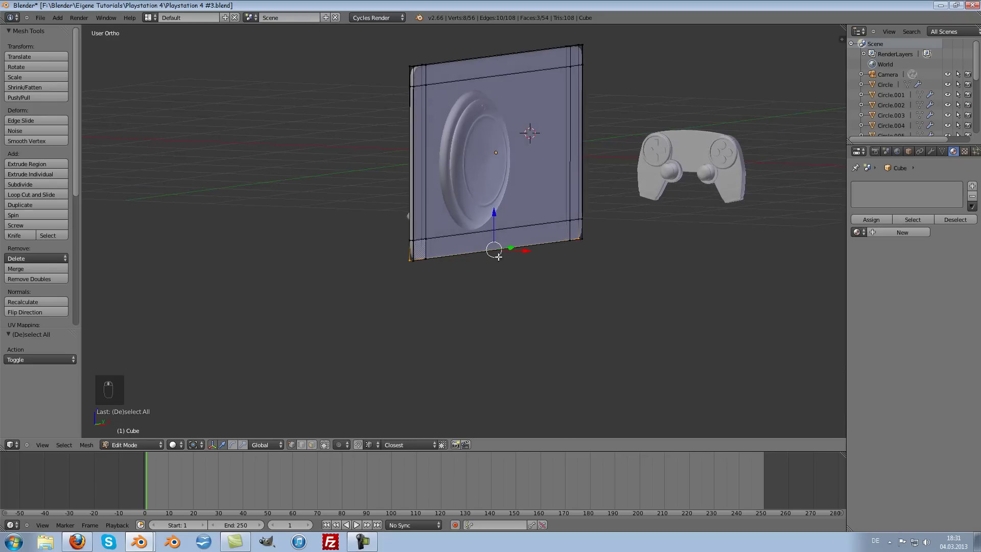
pyautogui.press('shift+s')
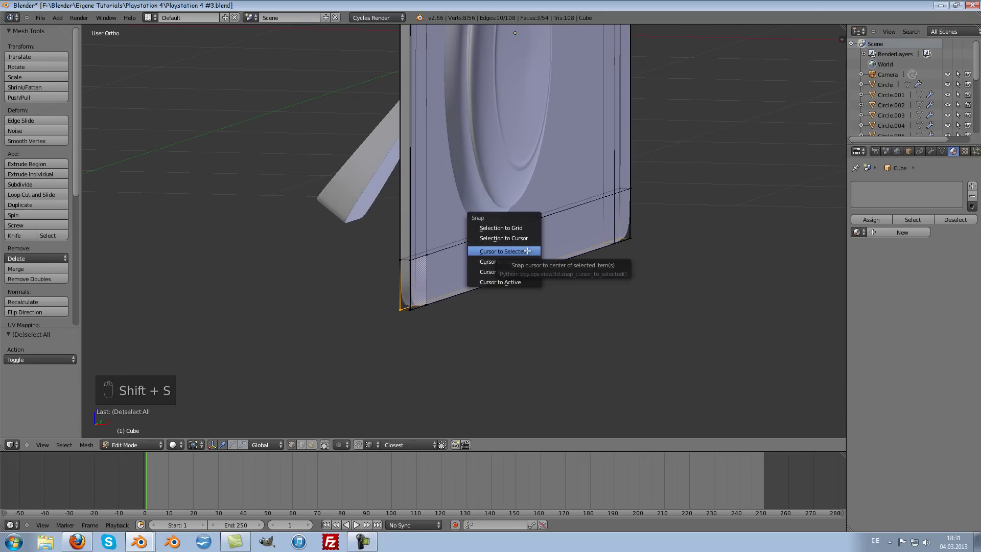
pyautogui.press('Tab')
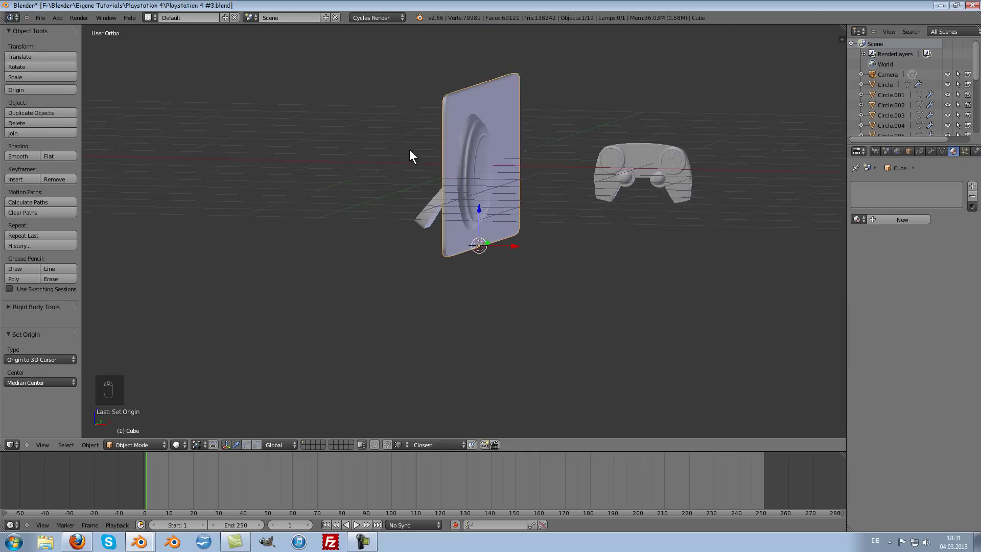
# Select all six console parts together in Front Ortho view
pyautogui.moveTo(404, 273); pyautogui.dragTo(60, 89)
pyautogui.middleClick(60, 89)
pyautogui.moveTo(79, 93); pyautogui.dragTo(71, 90)
pyautogui.middleClick(72, 90)
pyautogui.moveTo(92, 104); pyautogui.dragTo(552, 268)
pyautogui.press('KP_1')
pyautogui.press('a')
pyautogui.press('c')
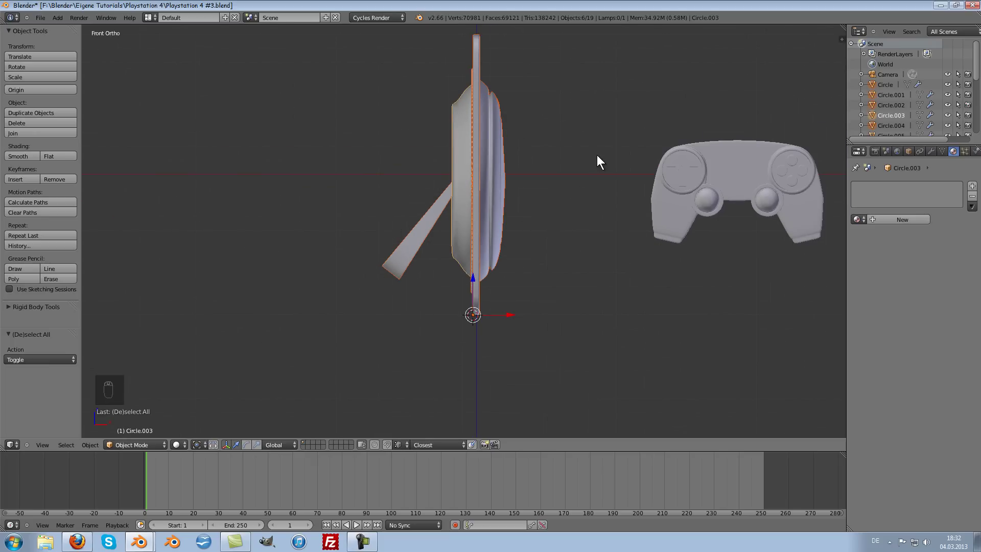
# Rotate the selected console parts about -28 degrees so they lean back onto the stand
pyautogui.press('r')
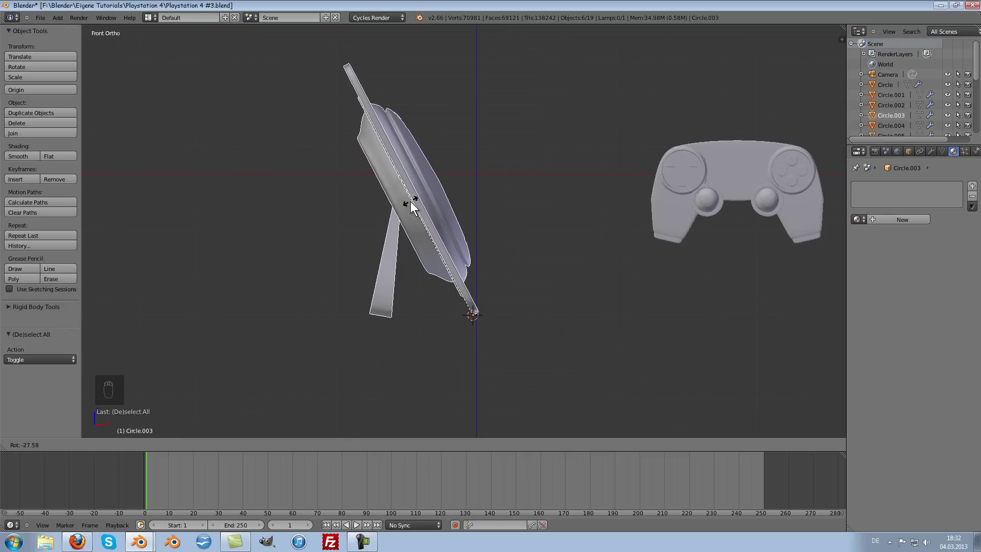
pyautogui.middleClick(409, 299)
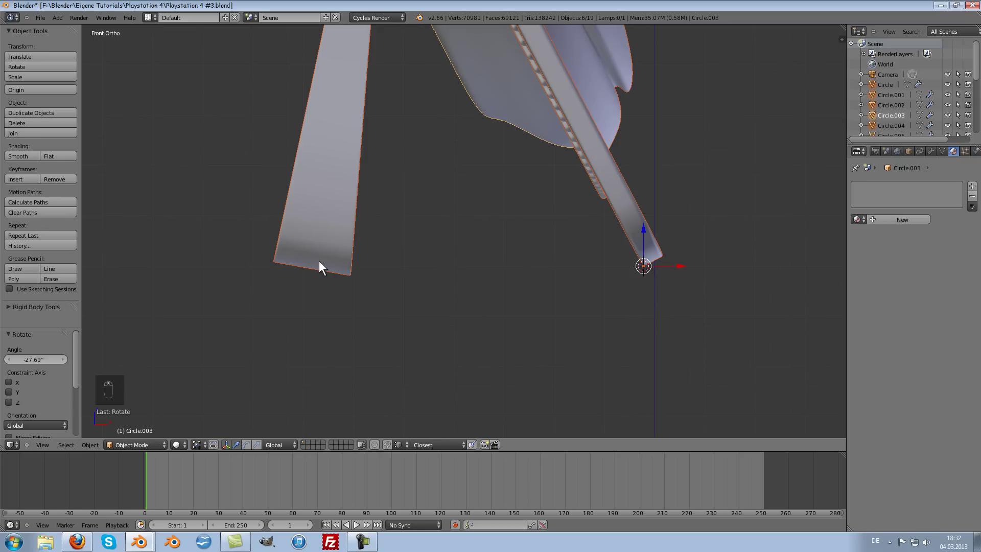
pyautogui.press('r')
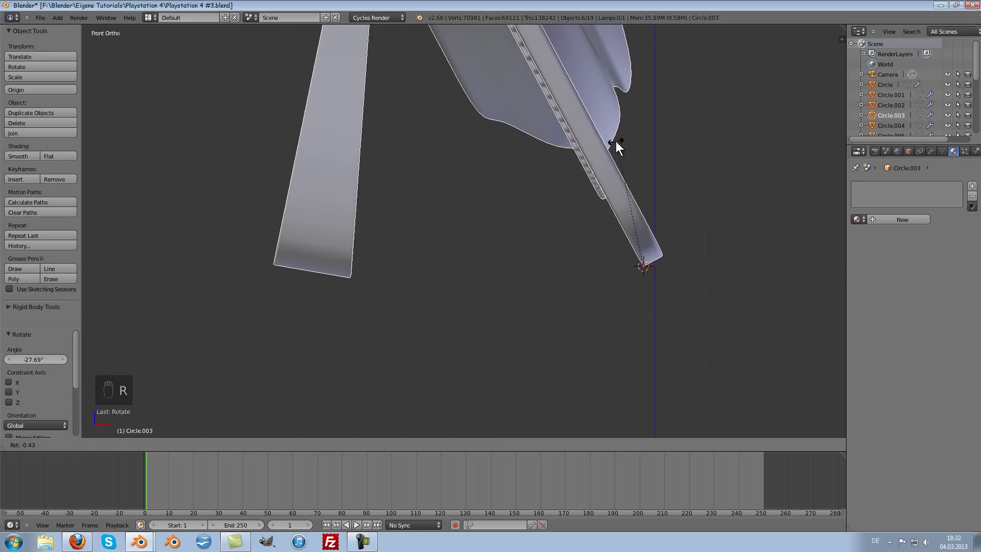
pyautogui.press('Tab')
# Enter Edit Mode on the Circle.004 stand strip with nothing selected
pyautogui.press('Tab')
pyautogui.press('Tab')
# Shift the stand's bottom edge slightly, return to object mode, and add a cube below the console
pyautogui.press('a')
pyautogui.press('c')
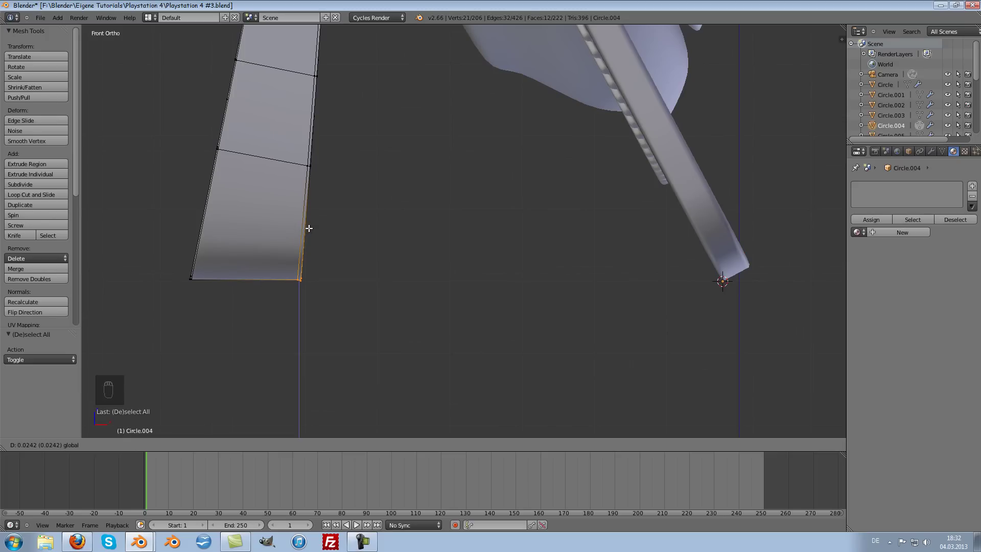
pyautogui.press('Tab')
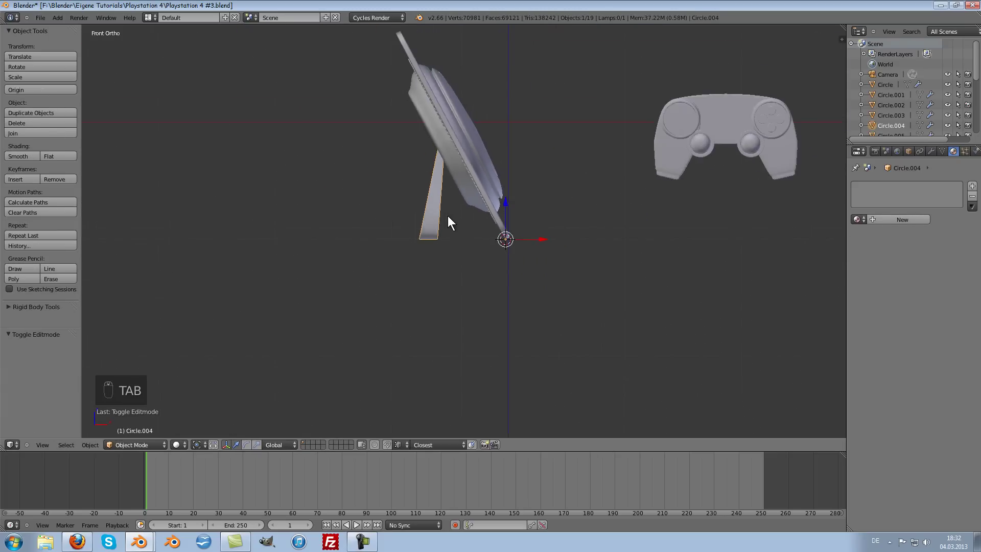
pyautogui.click(435, 156)
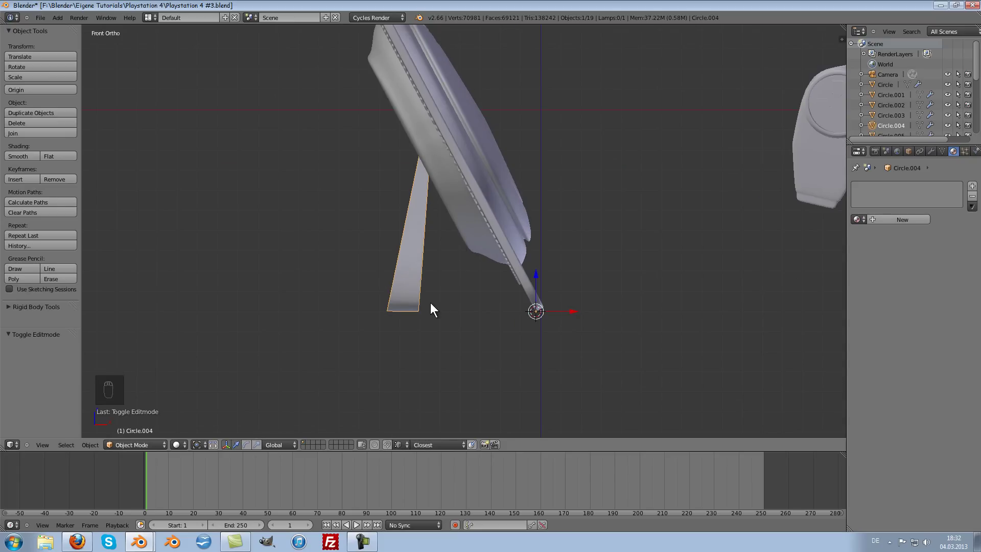
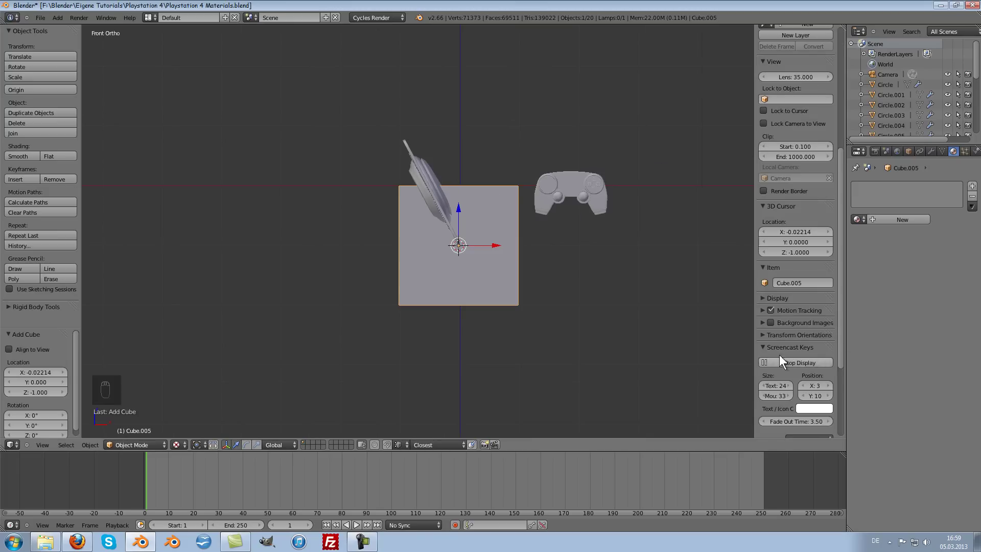
# Give the new cube a level-2 Subdivision Surface modifier and scale it up large
pyautogui.press('n')
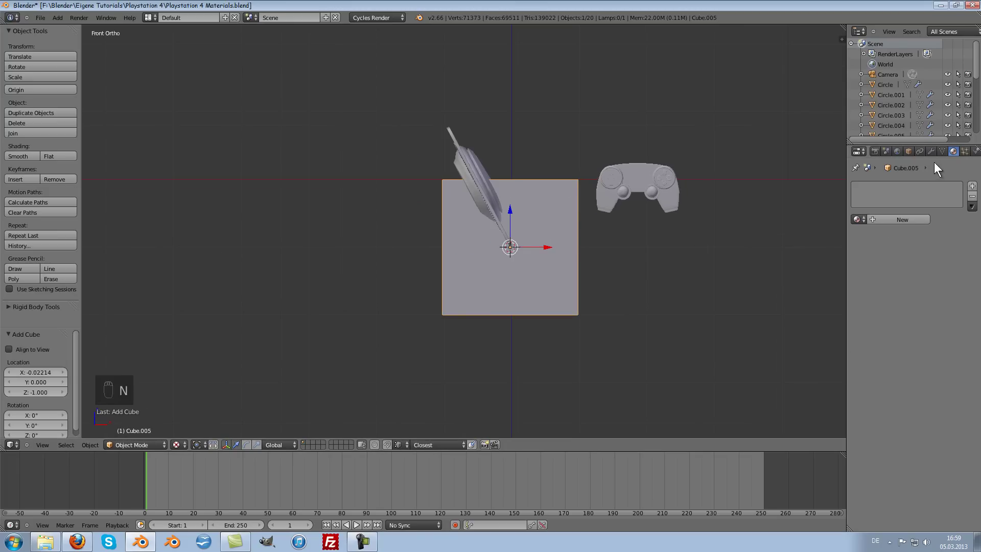
pyautogui.click(939, 148)
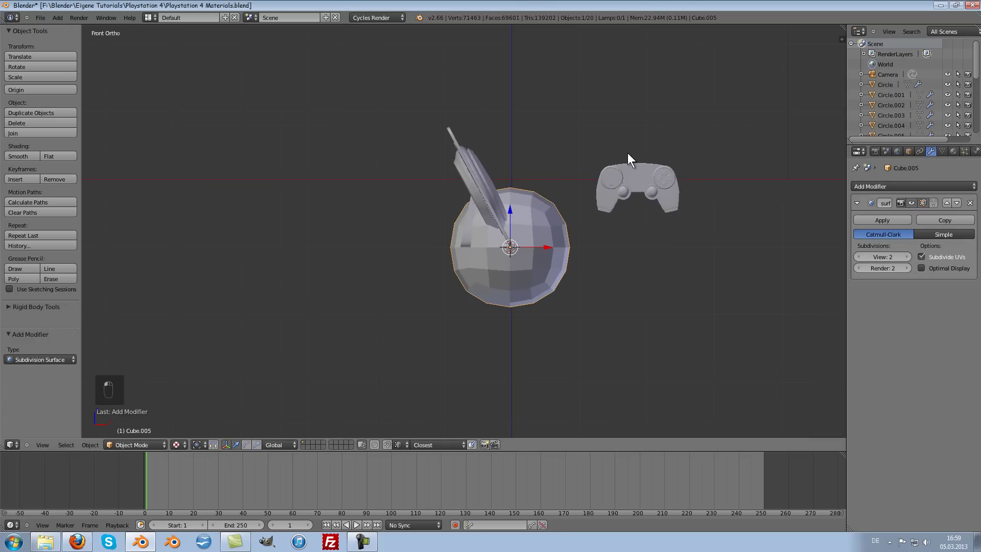
pyautogui.press('s')
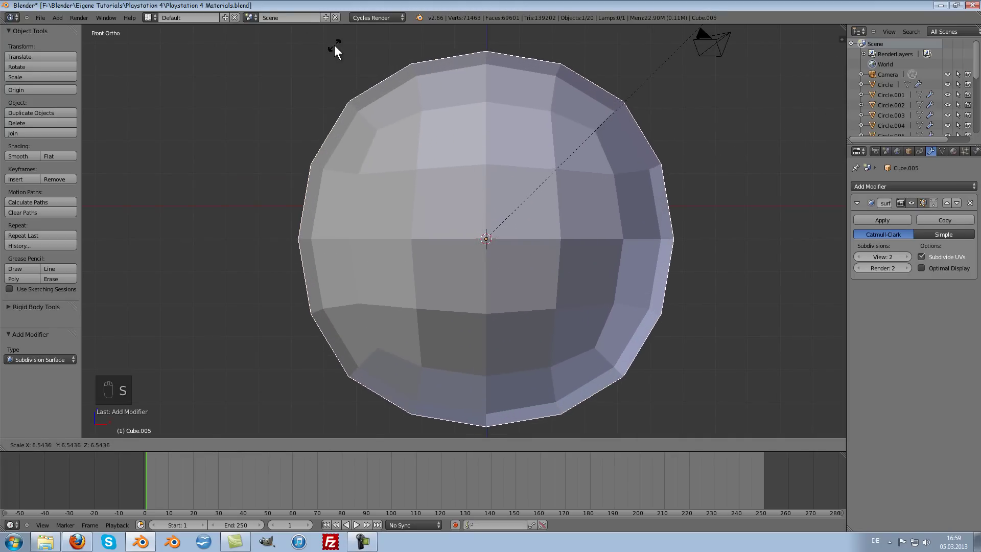
pyautogui.press('s')
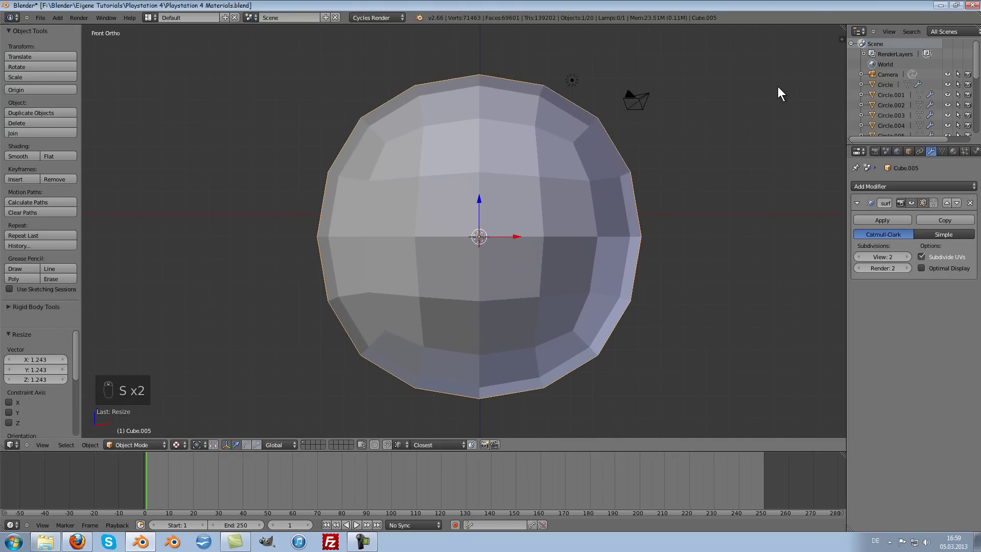
# Enter Edit Mode on the cube in see-through wireframe and adjust the vertex selection
pyautogui.press('Tab')
pyautogui.press('a')
pyautogui.press('c')
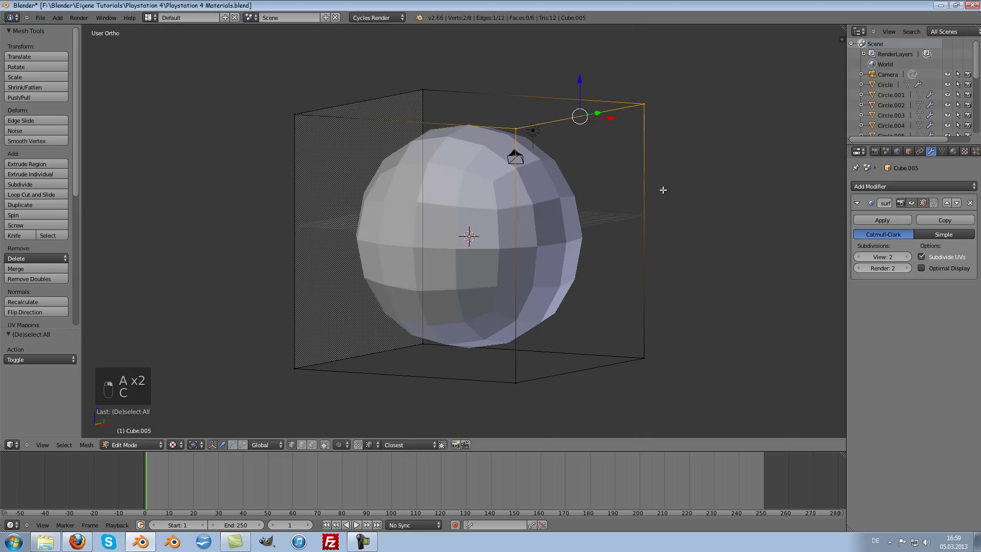
# Delete the top and side vertices, then recalculate the remaining faces' normals inward
pyautogui.press('x')
pyautogui.press('Tab')
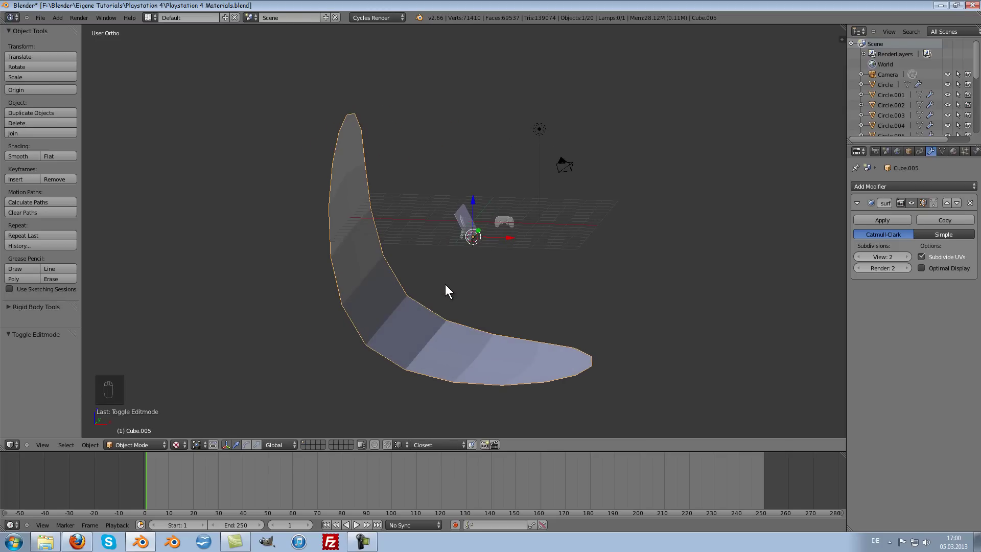
pyautogui.press('Tab')
pyautogui.press('a')
pyautogui.press('ctrl+n')
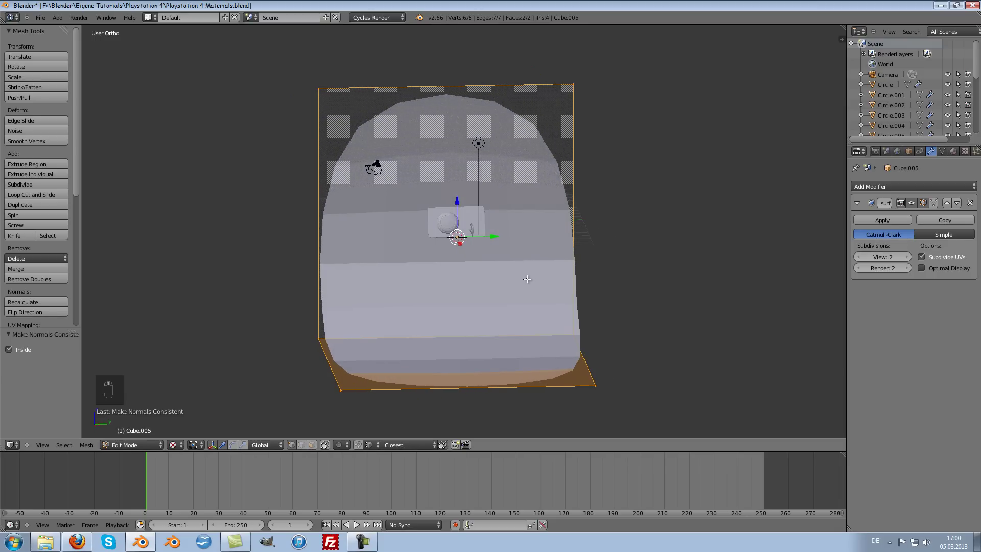
# Add a loop cut near the bend of the floor-to-wall sweep and return to object mode
pyautogui.press('ctrl+r')
pyautogui.press('ctrl+r')
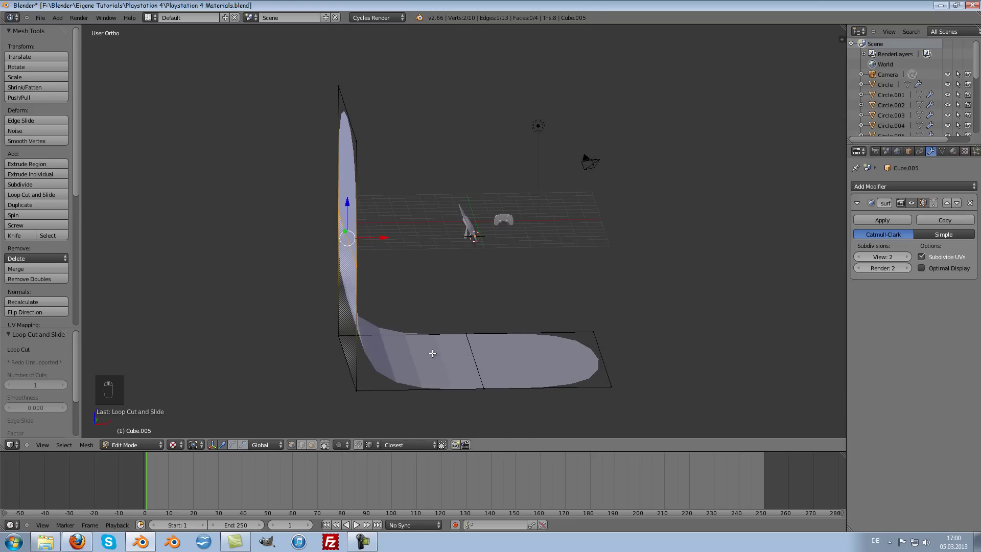
pyautogui.press('KP_1')
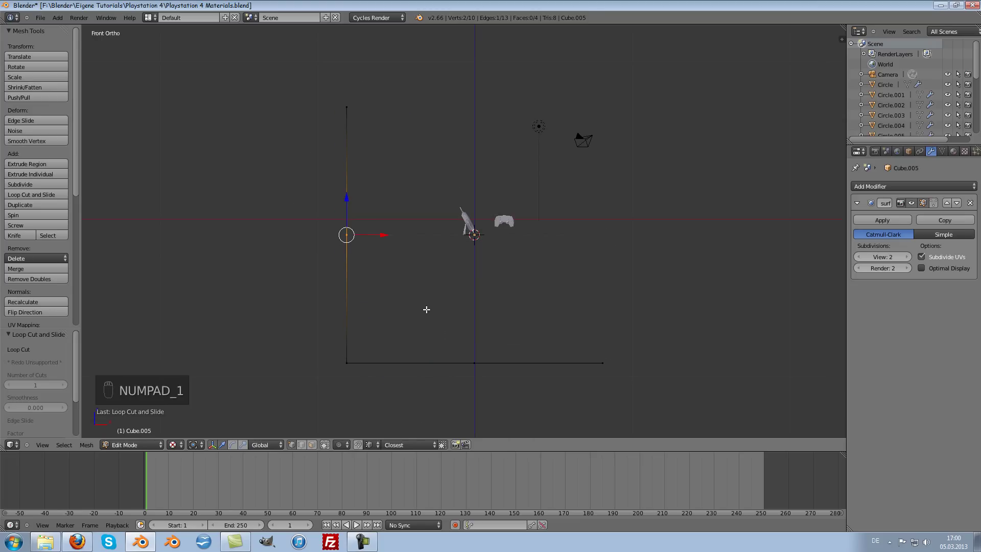
pyautogui.press('a')
pyautogui.press('Tab')
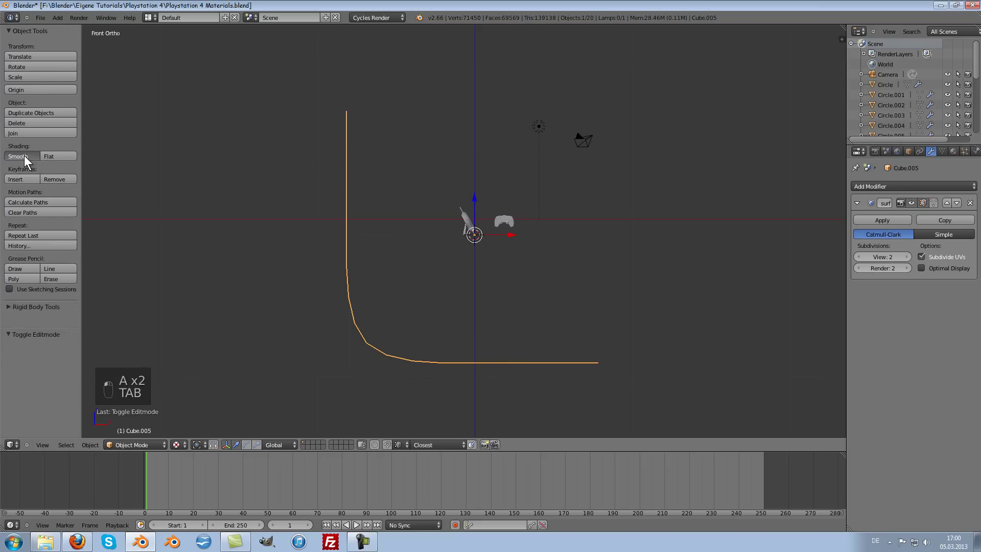
# Set the backdrop to Shade Smooth and frame the console from the front
pyautogui.moveTo(349, 246); pyautogui.dragTo(536, 228)
pyautogui.press('KP_1')
pyautogui.moveTo(537, 228); pyautogui.dragTo(557, 94)
pyautogui.press('g')
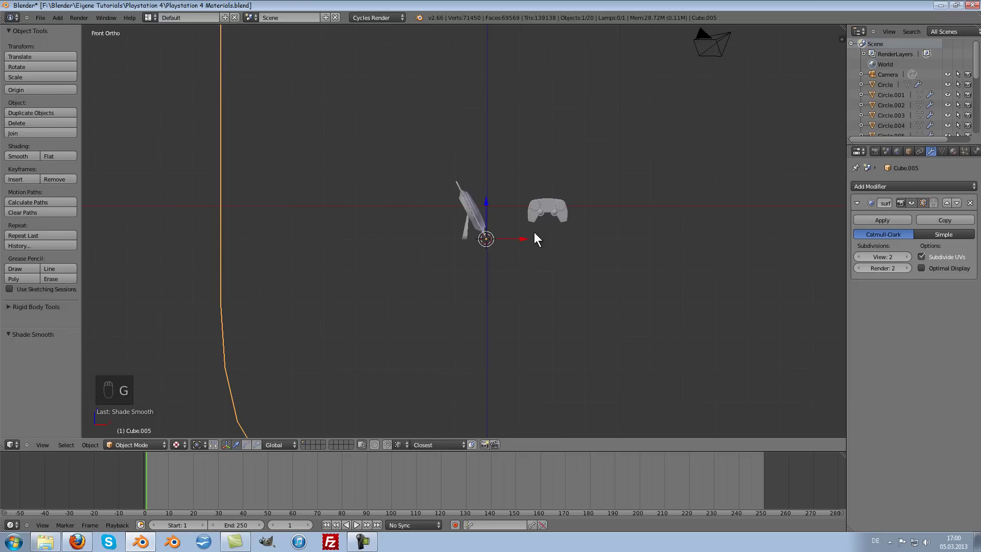
# Move the backdrop floor vertices along Z up to the base of the console stand
pyautogui.press('Tab')
pyautogui.press('a')
pyautogui.press('g')
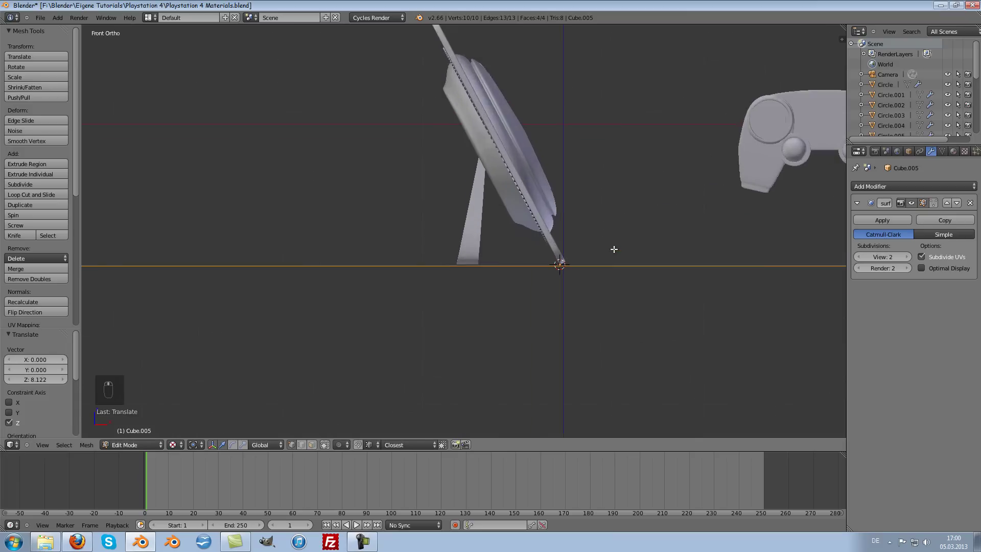
pyautogui.press('g')
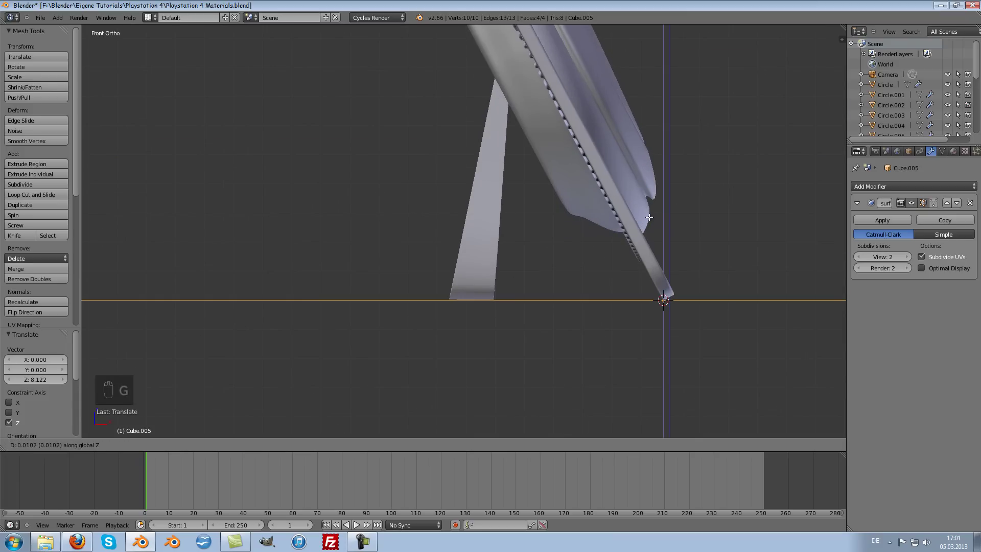
pyautogui.moveTo(607, 217); pyautogui.dragTo(534, 226)
pyautogui.press('Tab')
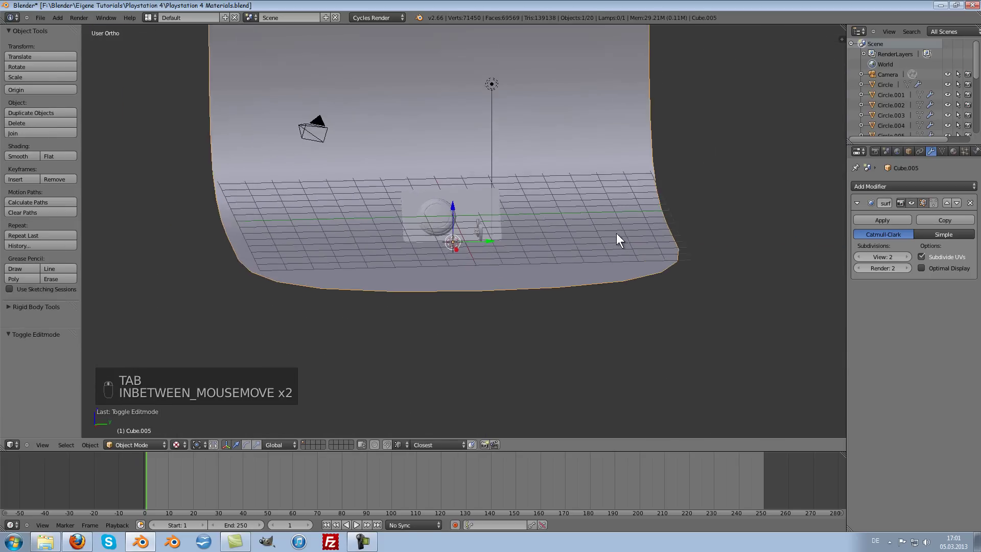
# Scale the backdrop along Y so it stretches deeper around the scene
pyautogui.press('s')
pyautogui.moveTo(634, 201); pyautogui.dragTo(763, 191)
pyautogui.click(533, 266)
pyautogui.moveTo(619, 240); pyautogui.dragTo(911, 151)
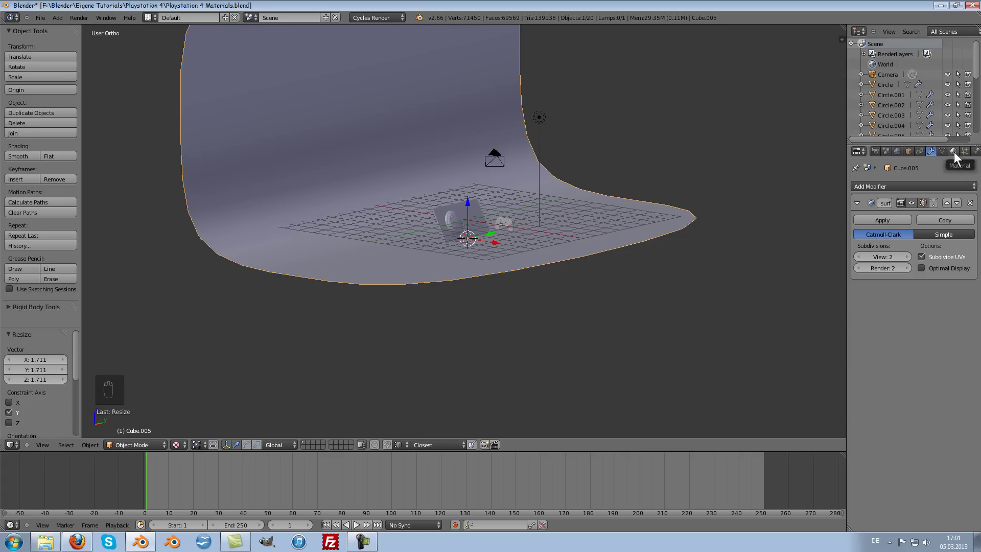
# Name the material Hintergrund and set it to Glossy BSDF with roughness 0.25
pyautogui.moveTo(861, 150); pyautogui.dragTo(887, 224)
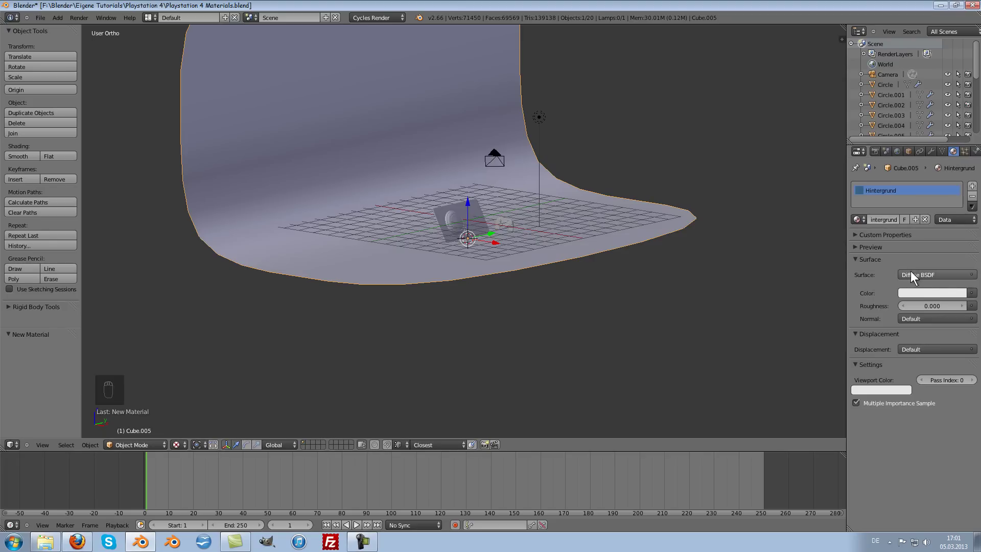
pyautogui.moveTo(927, 276); pyautogui.dragTo(862, 334)
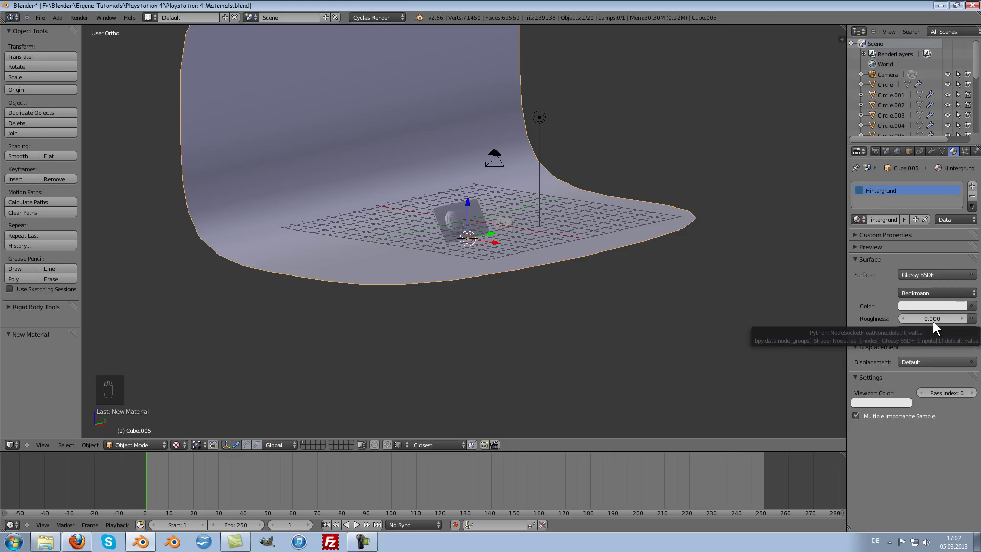
pyautogui.moveTo(942, 321); pyautogui.dragTo(937, 325)
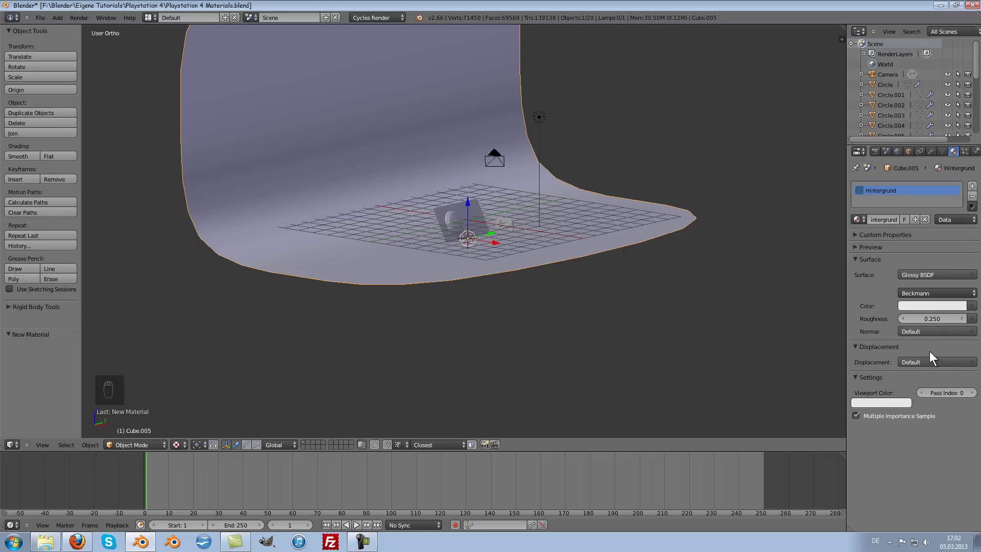
# Set the Hintergrund colour to 0.75 grey and bring up the World settings
pyautogui.moveTo(920, 307); pyautogui.dragTo(926, 255)
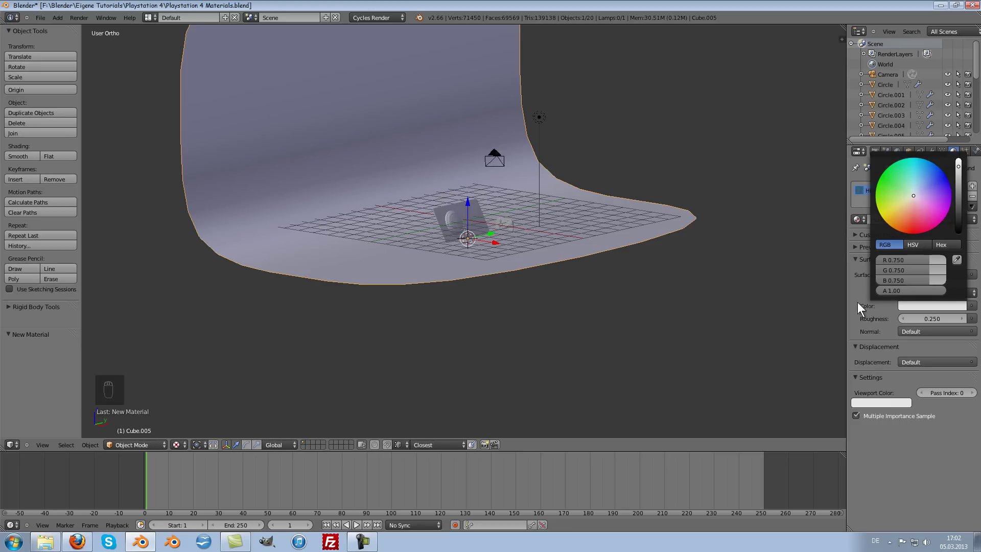
pyautogui.moveTo(947, 308); pyautogui.dragTo(634, 313)
pyautogui.moveTo(606, 228); pyautogui.dragTo(869, 156)
pyautogui.moveTo(901, 154); pyautogui.dragTo(923, 247)
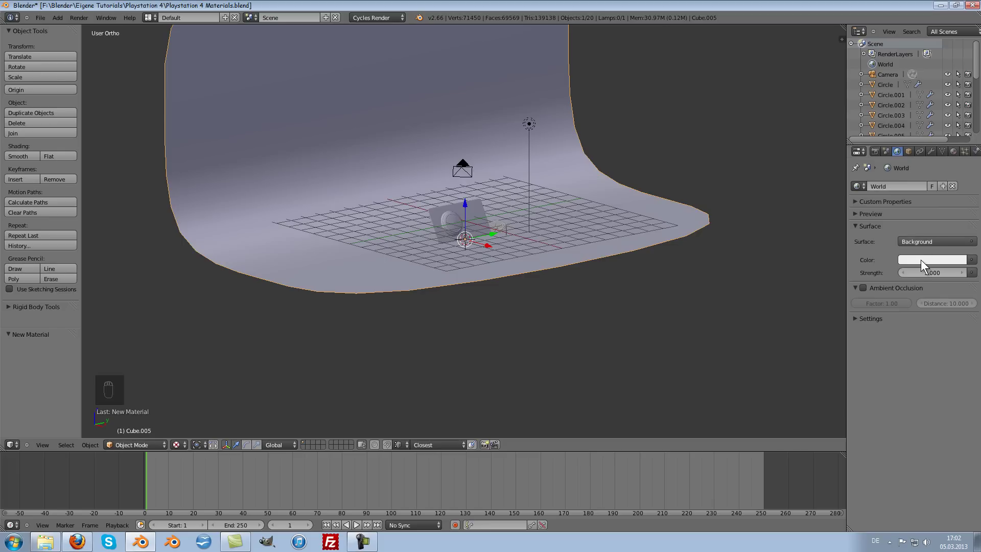
pyautogui.moveTo(924, 263); pyautogui.dragTo(948, 158)
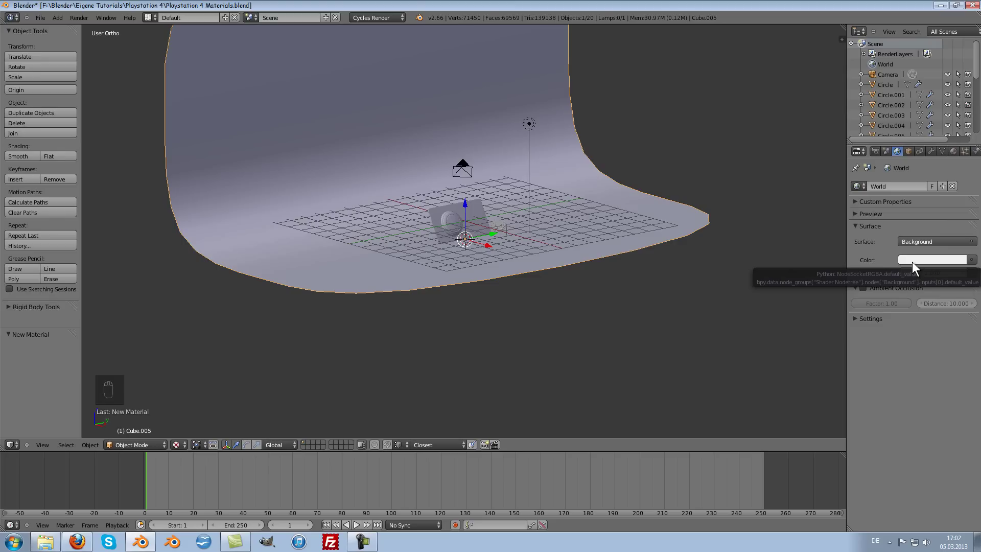
pyautogui.moveTo(915, 264); pyautogui.dragTo(937, 136)
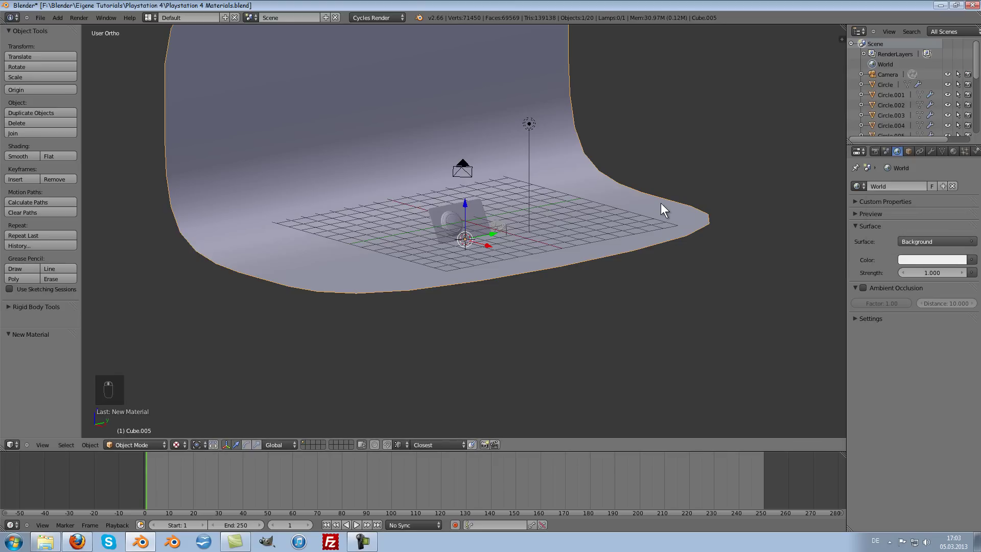
pyautogui.moveTo(649, 206); pyautogui.dragTo(650, 218)
# Zoom in on the console plate and check the Glas material's colour at IOR 1.450
pyautogui.scroll(3)
pyautogui.middleClick(635, 223)
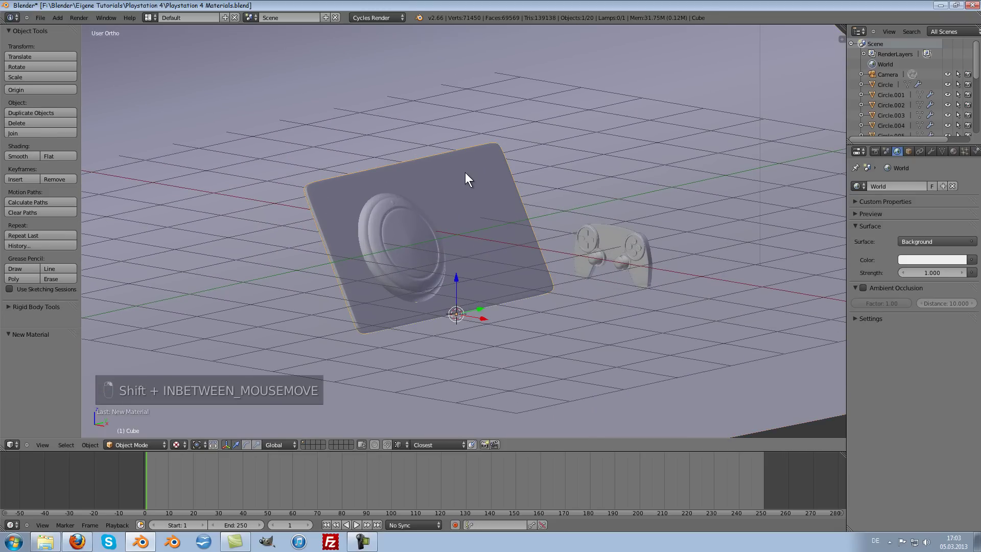
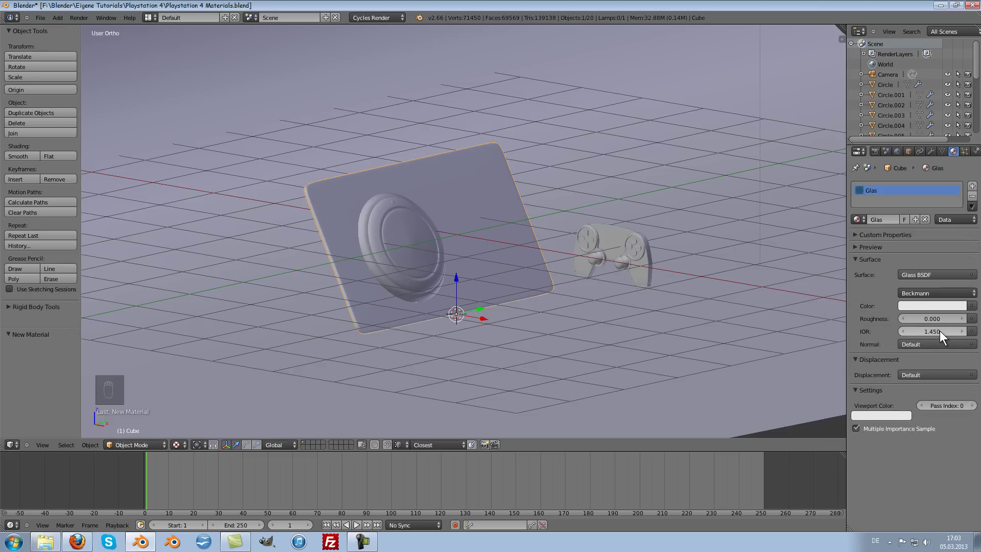
pyautogui.moveTo(932, 334); pyautogui.dragTo(920, 307)
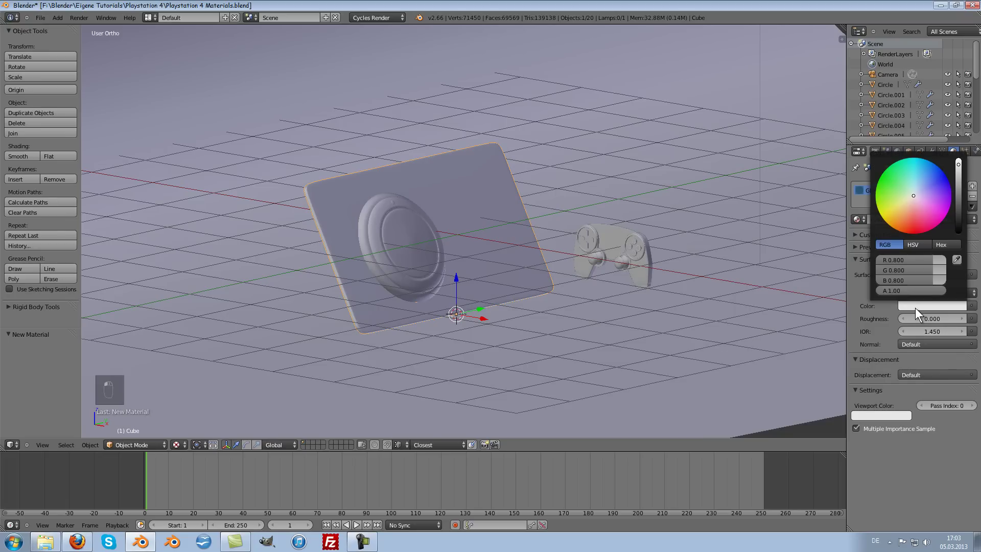
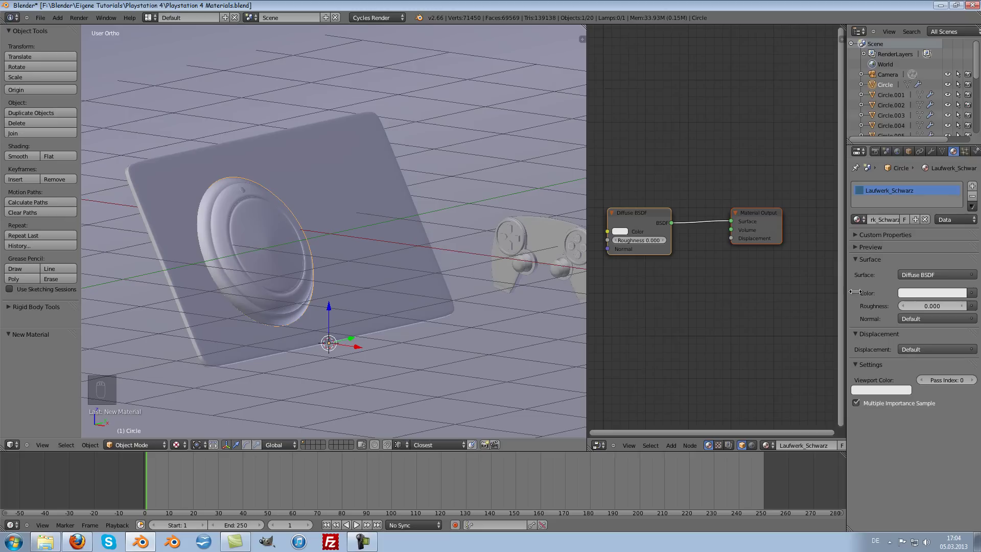
# Wire the Laufwerk_Schwarz nodes so black Diffuse and 0.075-roughness Glossy feed a Mix Shader into the output
pyautogui.moveTo(764, 218); pyautogui.dragTo(631, 224)
pyautogui.press('g')
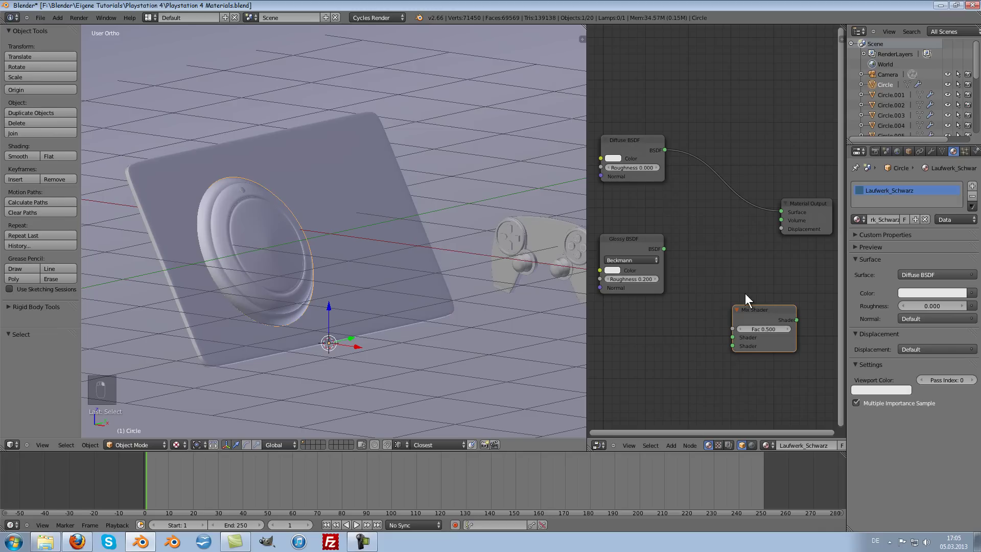
pyautogui.press('g')
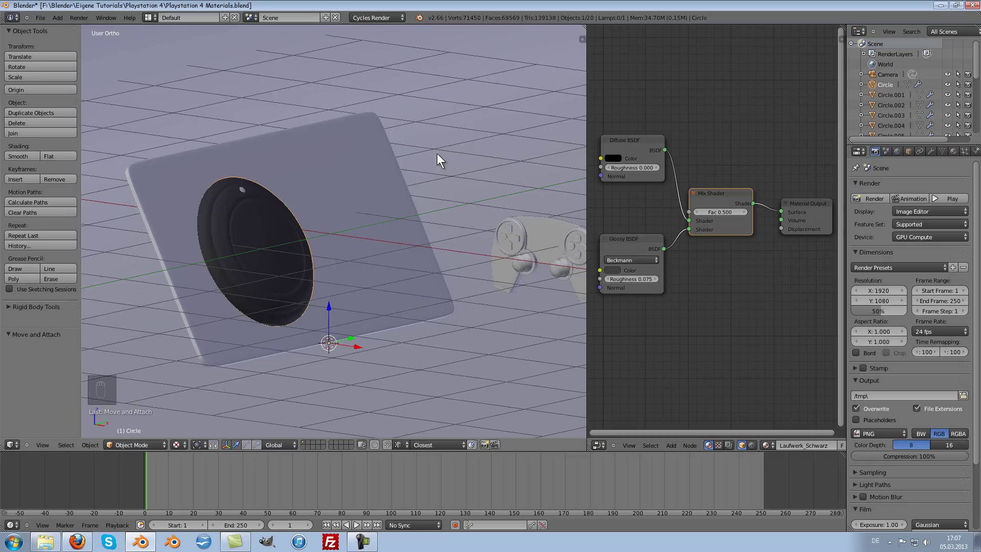
# Orbit around the drive disc to check the darkened ring
pyautogui.middleClick(358, 206)
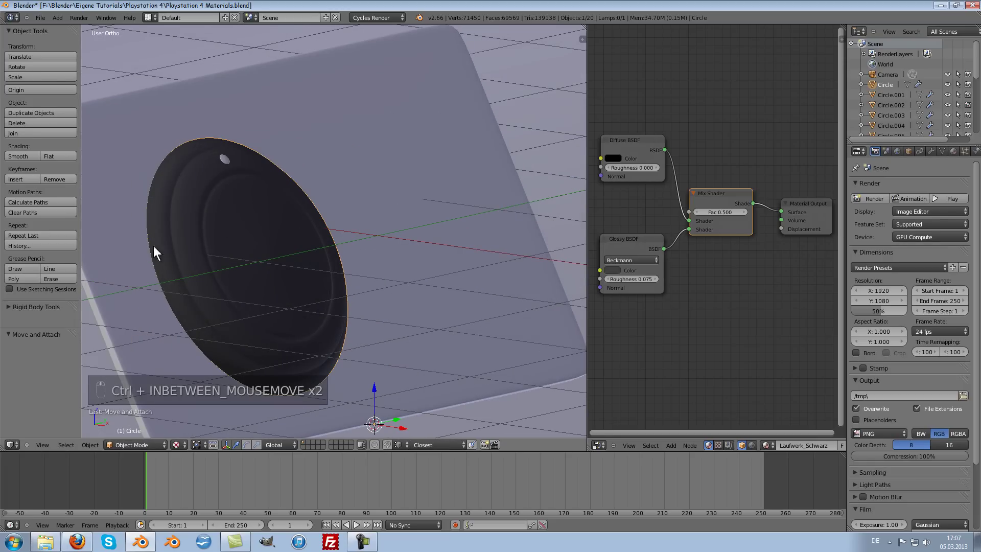
pyautogui.middleClick(265, 255)
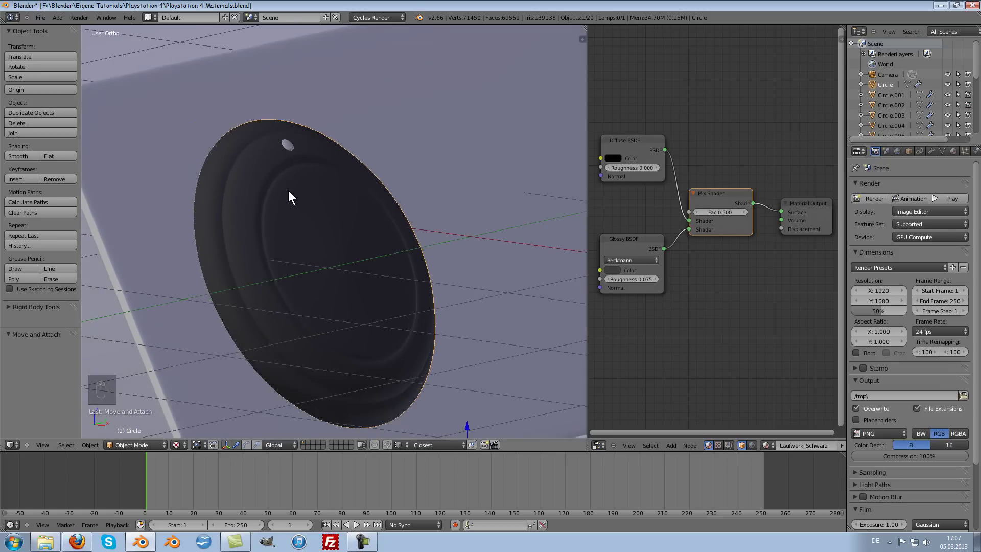
pyautogui.middleClick(291, 194)
pyautogui.middleClick(308, 189)
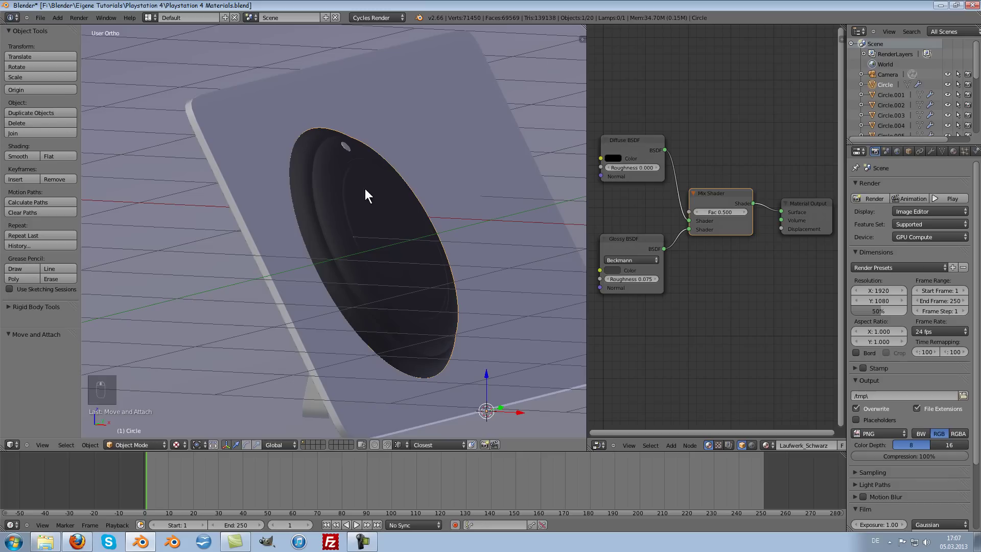
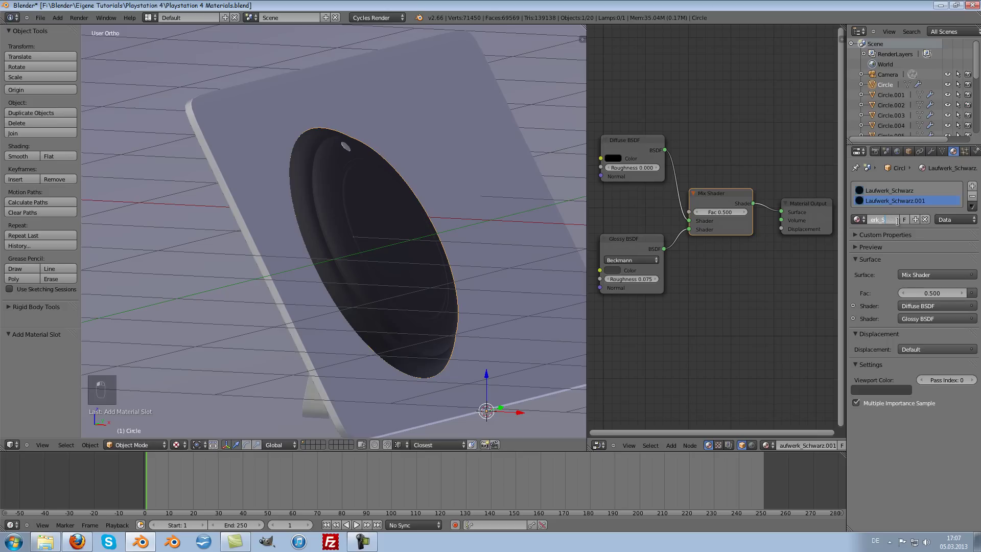
# Turn the copy into light-grey Laufwerk_Silber with Glossy roughness 0.025 mixed into the output
pyautogui.press('Delete')
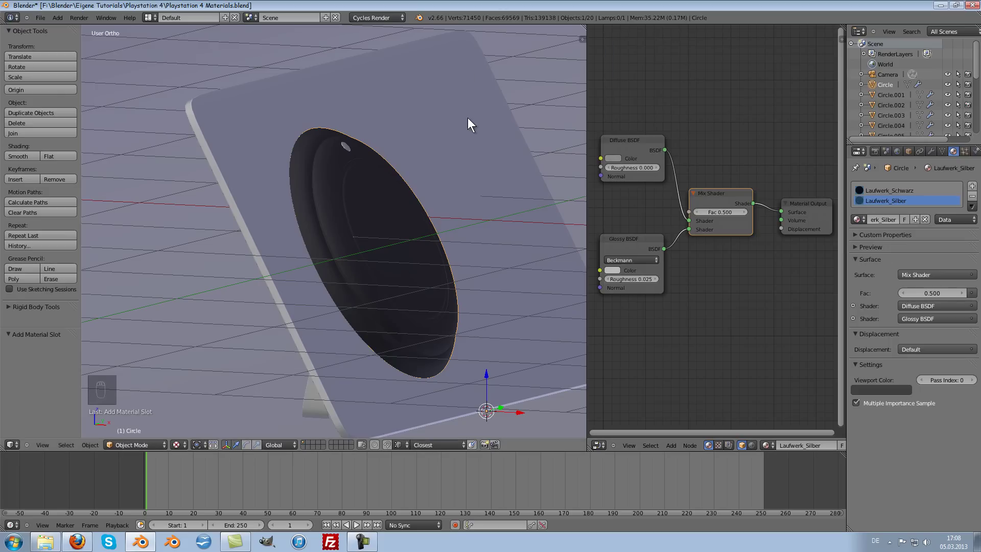
pyautogui.moveTo(474, 160); pyautogui.dragTo(436, 167)
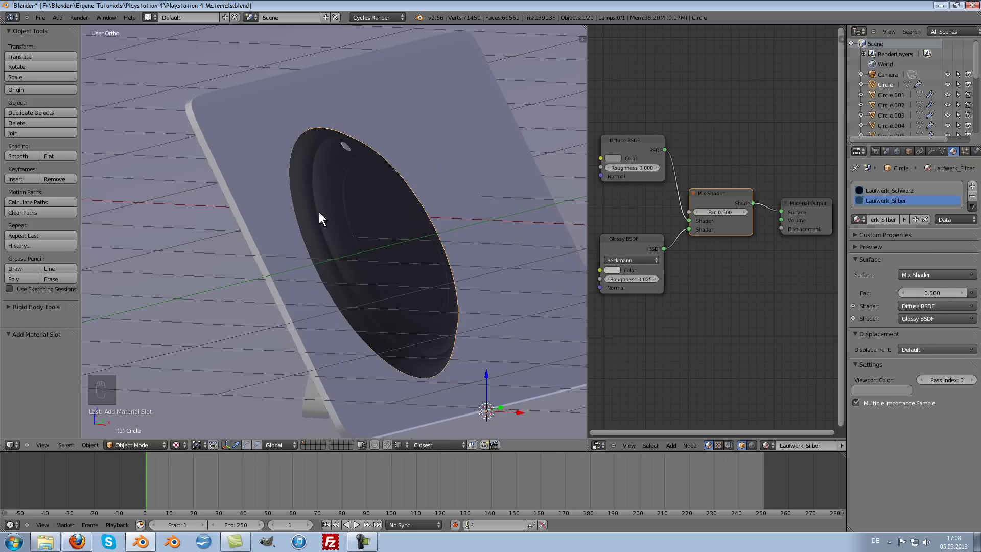
# Enter the disc's Edit Mode and back out of deleting the selected rim points
pyautogui.press('a')
pyautogui.press('Tab')
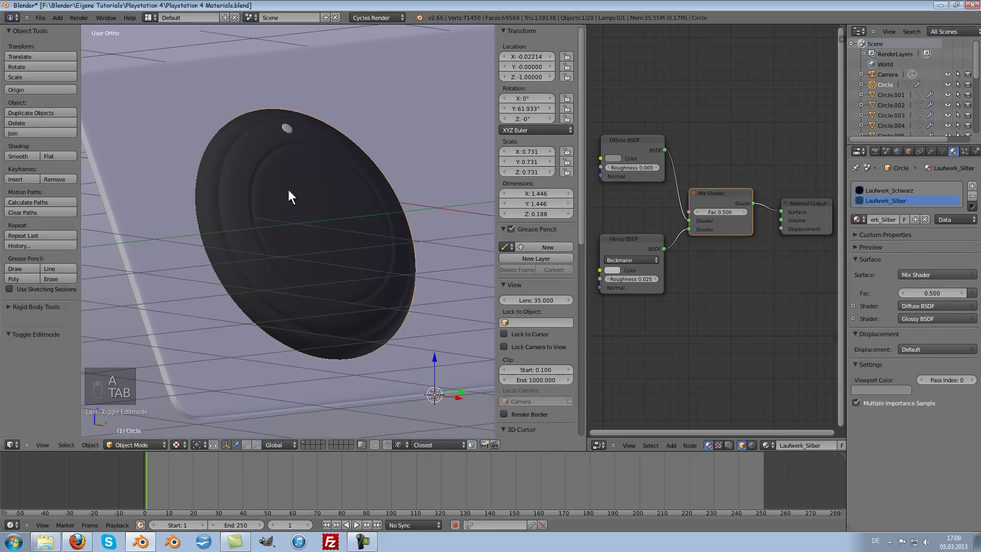
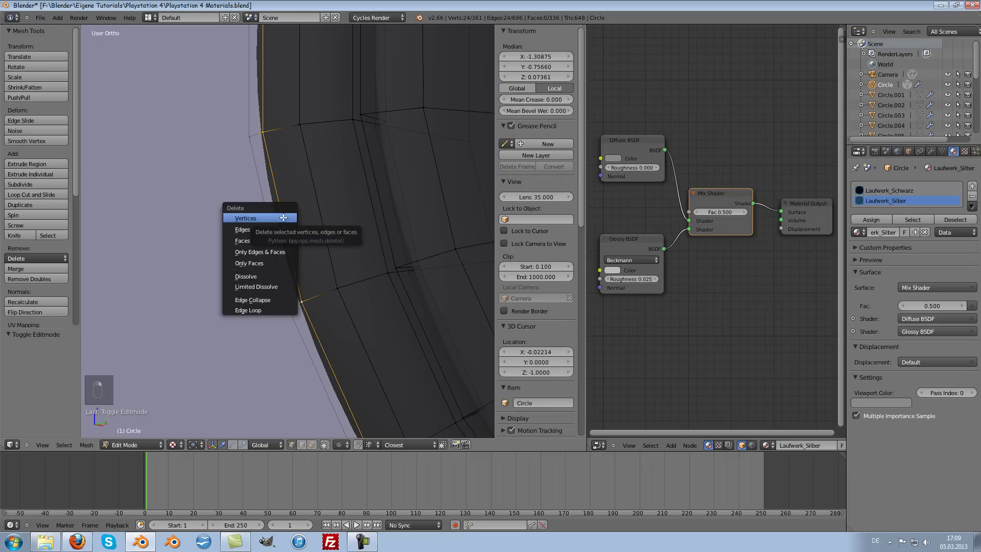
pyautogui.press('x')
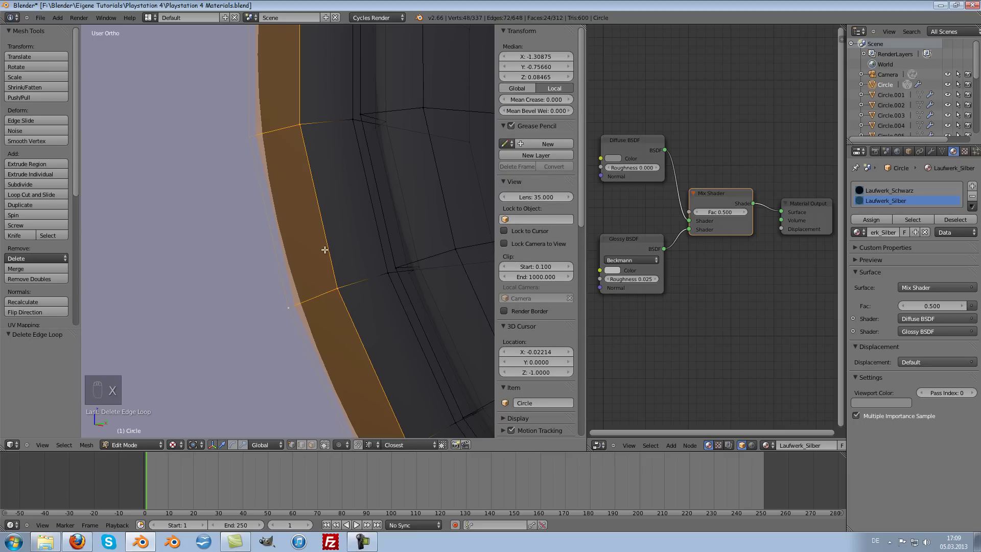
# Add an edge loop near the outer rim, slide it into place, and return to Object Mode
pyautogui.press('ctrl+r')
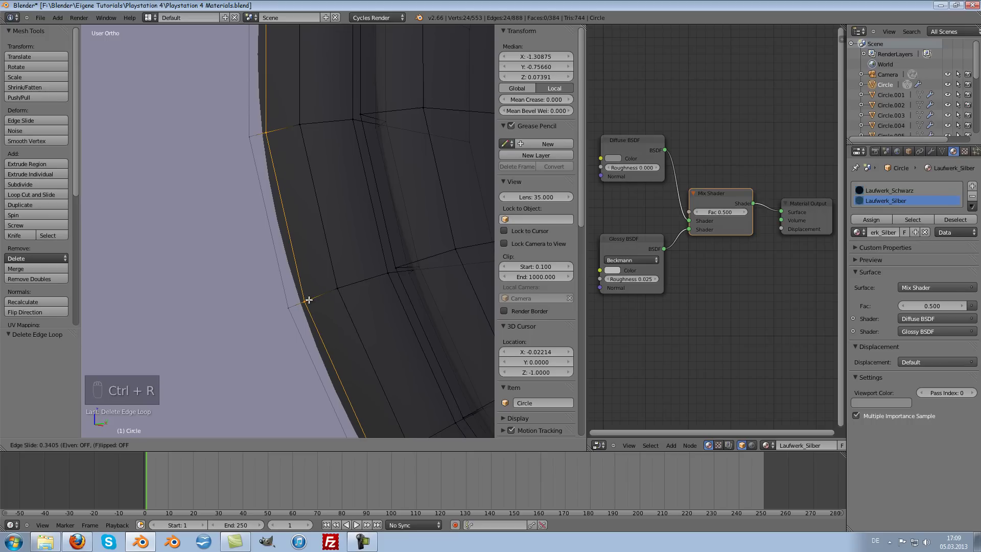
pyautogui.moveTo(308, 300); pyautogui.dragTo(299, 303)
pyautogui.moveTo(299, 303); pyautogui.dragTo(335, 171)
pyautogui.press('Tab')
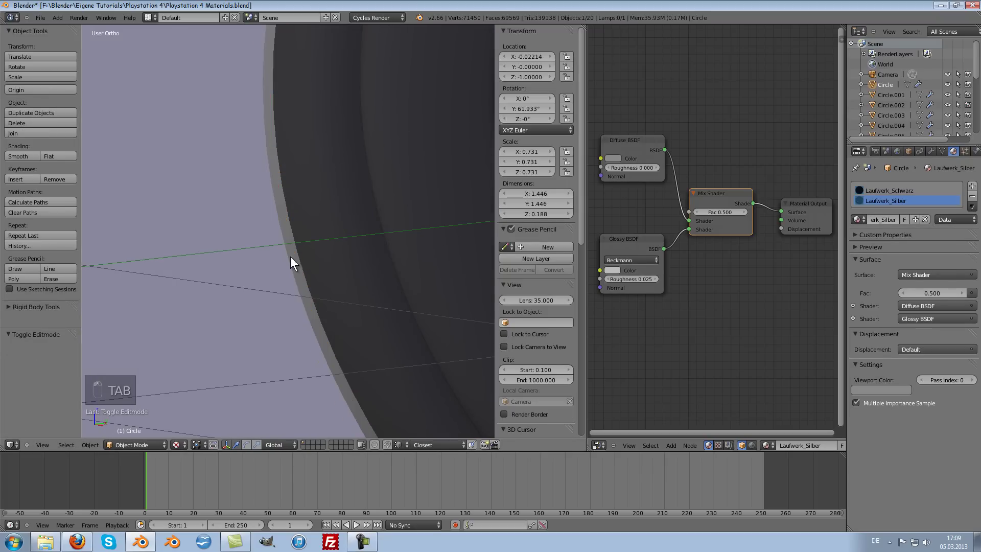
# Select the centre of the disc and orbit over it
pyautogui.click(278, 169)
pyautogui.middleClick(315, 200)
pyautogui.middleClick(368, 169)
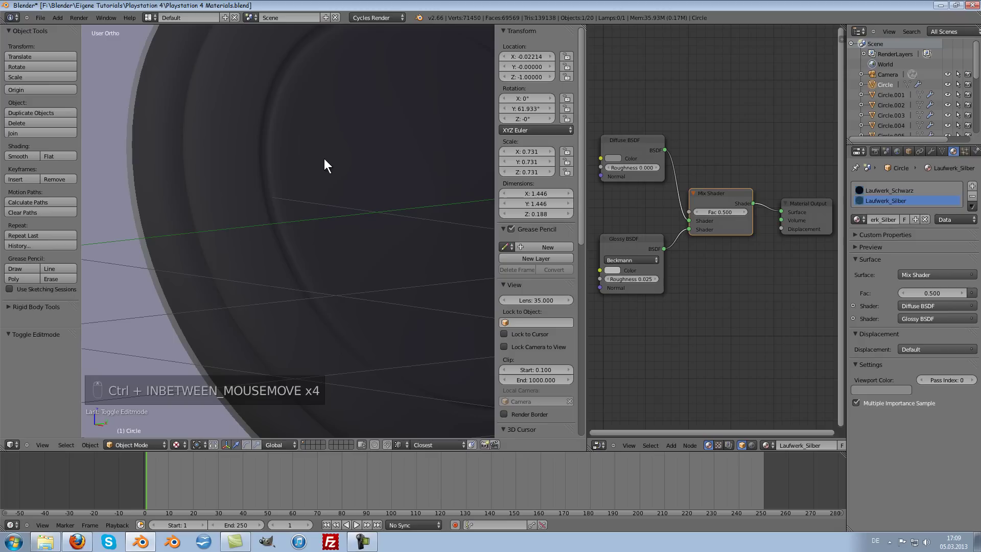
# In Edit Mode grow the selection from the centre out to the inner border and assign Laufwerk_Silber
pyautogui.press('Tab')
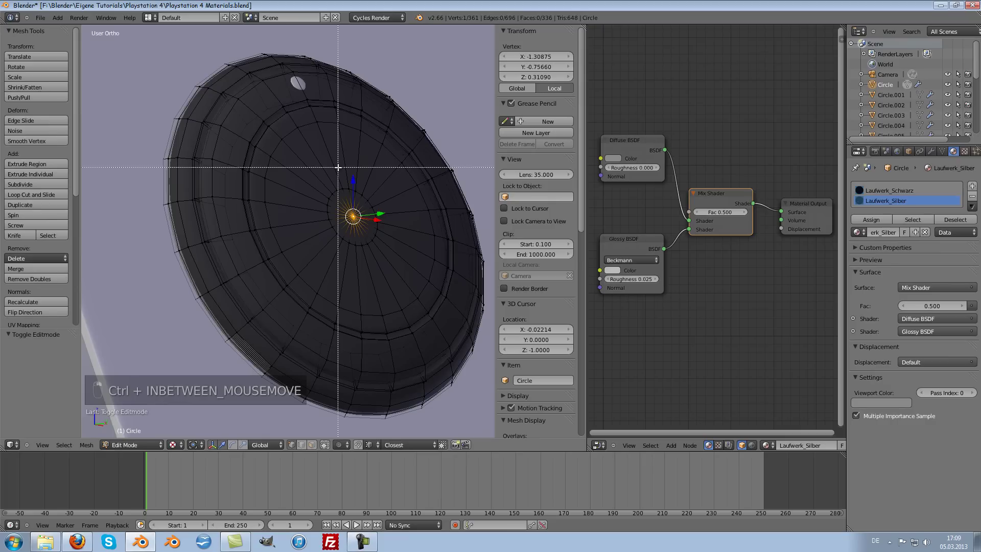
pyautogui.press('b')
pyautogui.press('n')
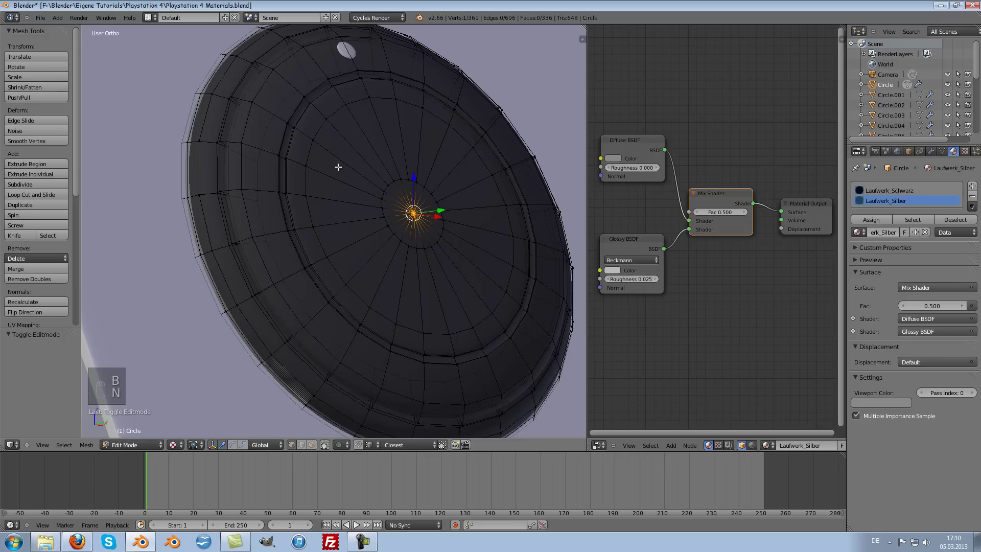
pyautogui.press('ctrl+KP_Add')
pyautogui.press('ctrl+KP_Add')
pyautogui.press('ctrl+KP_Add')
pyautogui.press('ctrl+KP_Add')
pyautogui.press('ctrl+KP_Add')
pyautogui.press('ctrl+KP_Add')
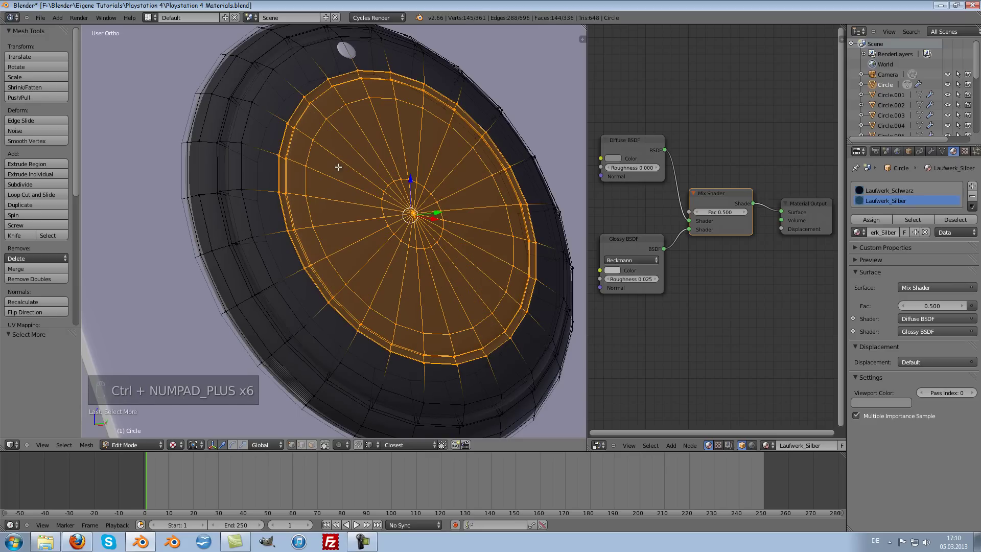
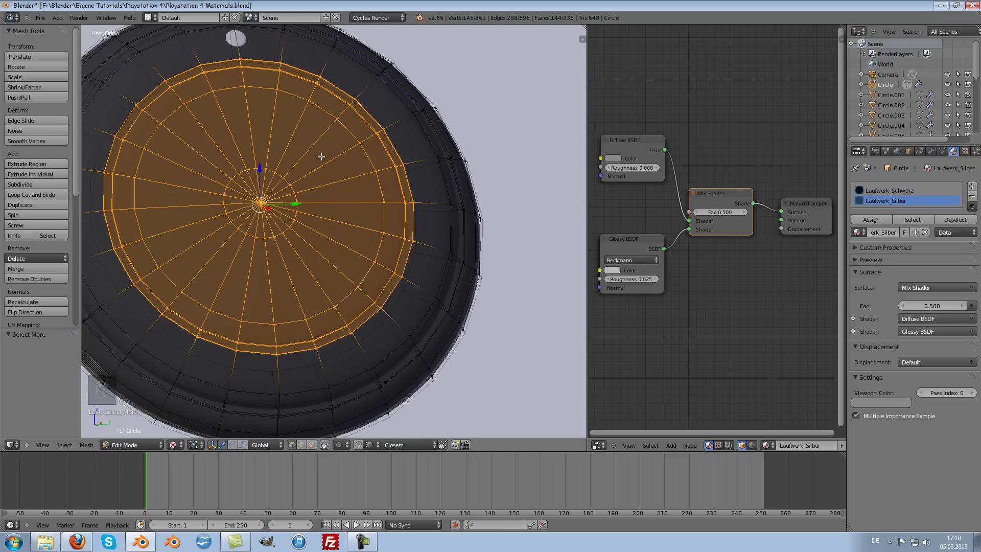
# Face the rim border and start creasing its edge loop with Shift+E
pyautogui.middleClick(321, 157)
pyautogui.moveTo(321, 157); pyautogui.dragTo(266, 108)
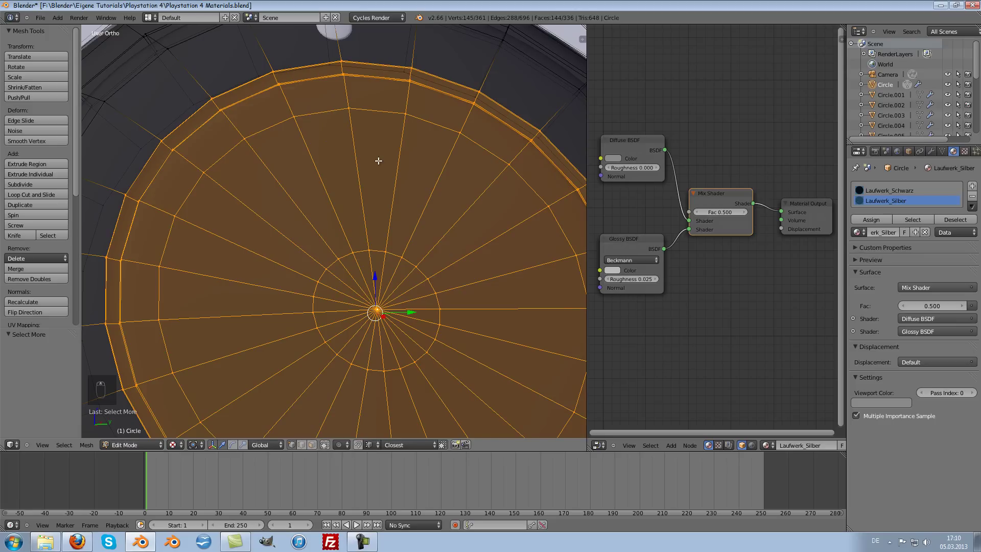
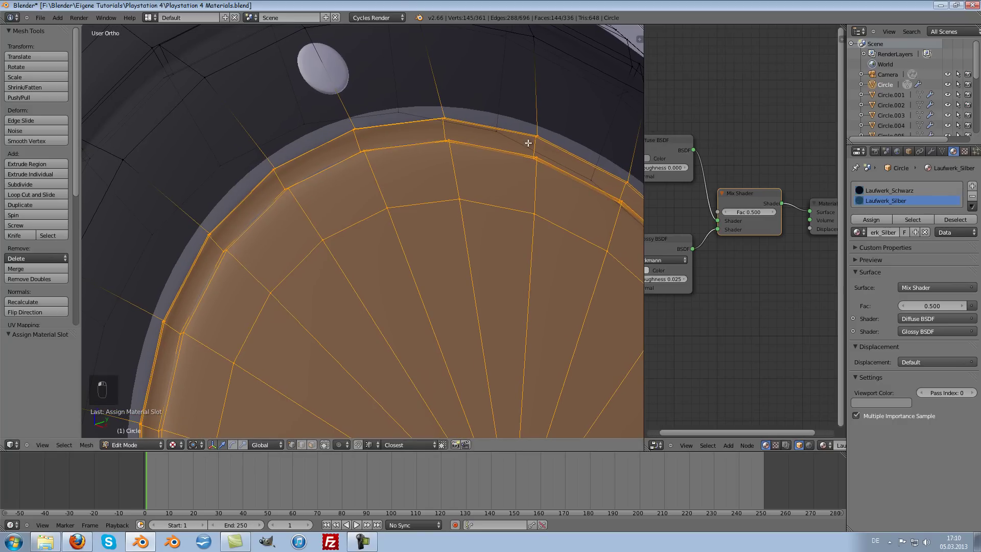
pyautogui.moveTo(259, 155); pyautogui.dragTo(281, 148)
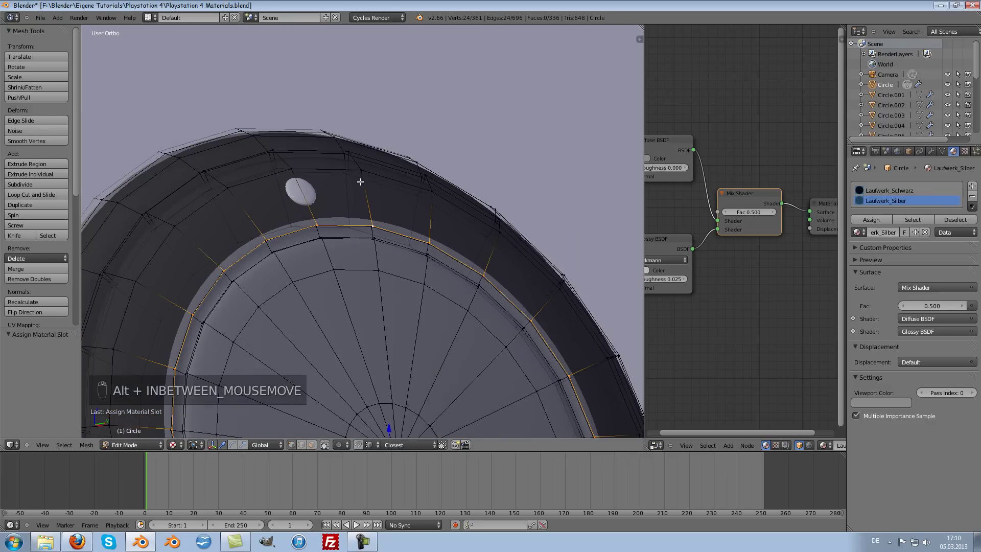
pyautogui.press('shift+e')
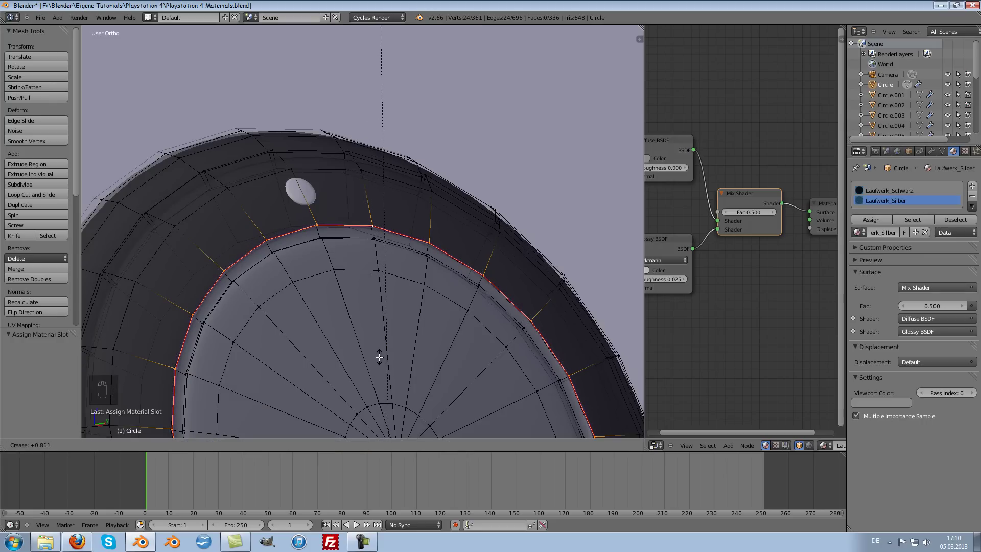
# Set the border loop's Mean Crease to about 0.894 in the N panel and review it in Object Mode
pyautogui.press('Tab')
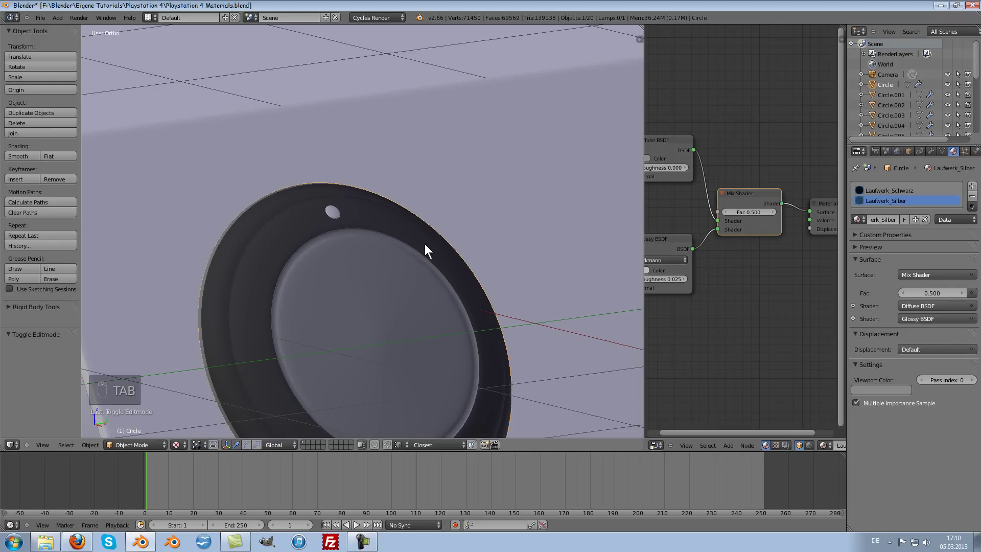
pyautogui.press('n')
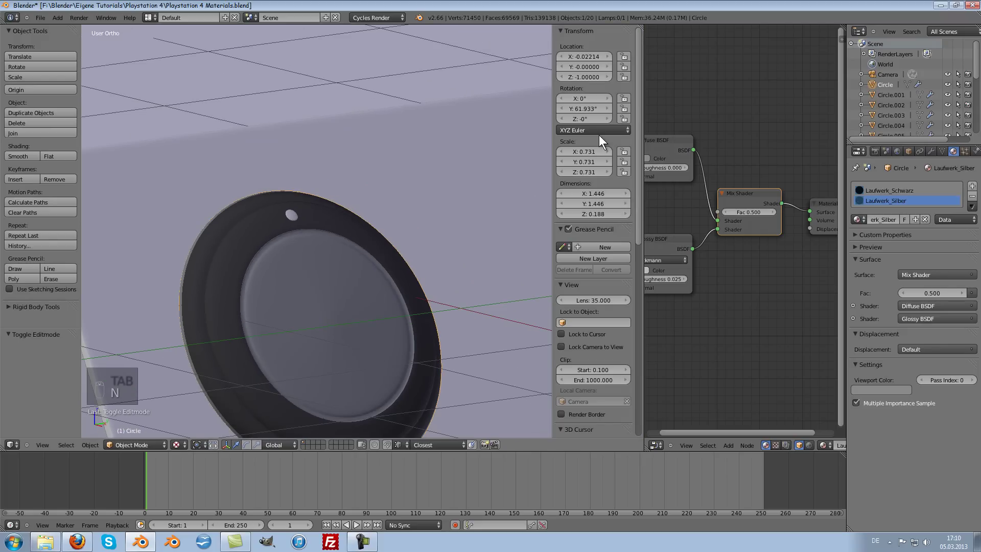
pyautogui.press('Tab')
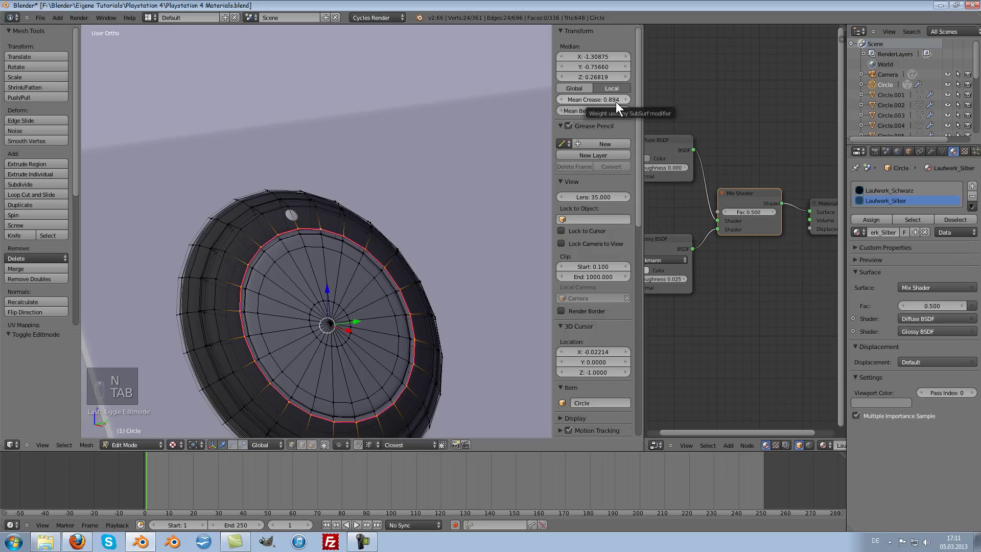
pyautogui.press('Tab')
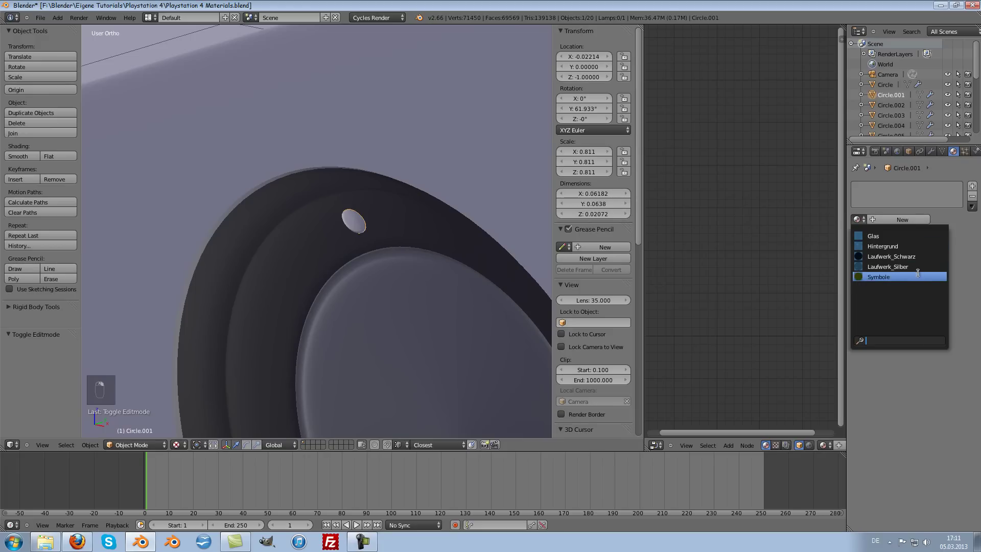
# Give Circle.003 the Laufwerk_Schwarz material and orbit to the ribbed ring Circle.002
pyautogui.moveTo(362, 262); pyautogui.dragTo(433, 240)
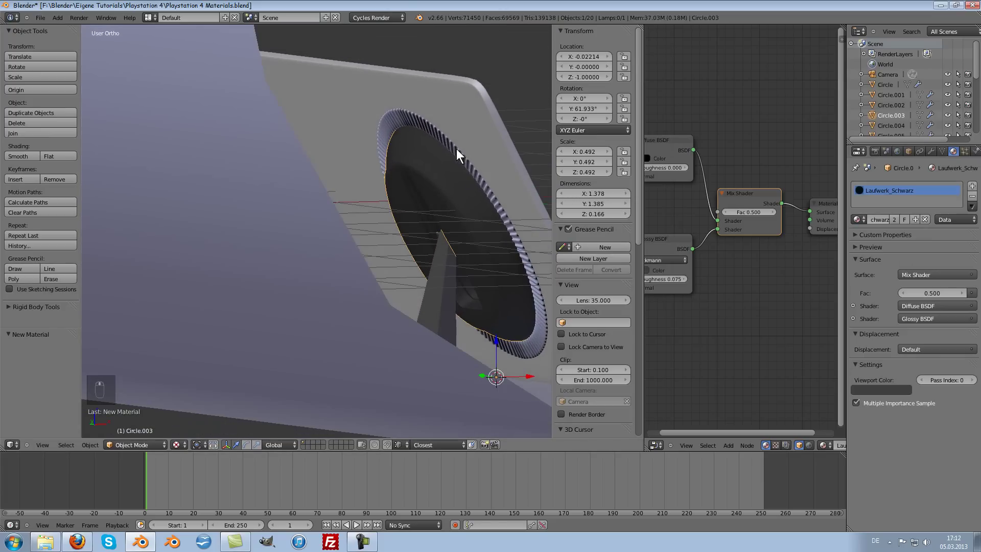
pyautogui.moveTo(459, 144); pyautogui.dragTo(494, 74)
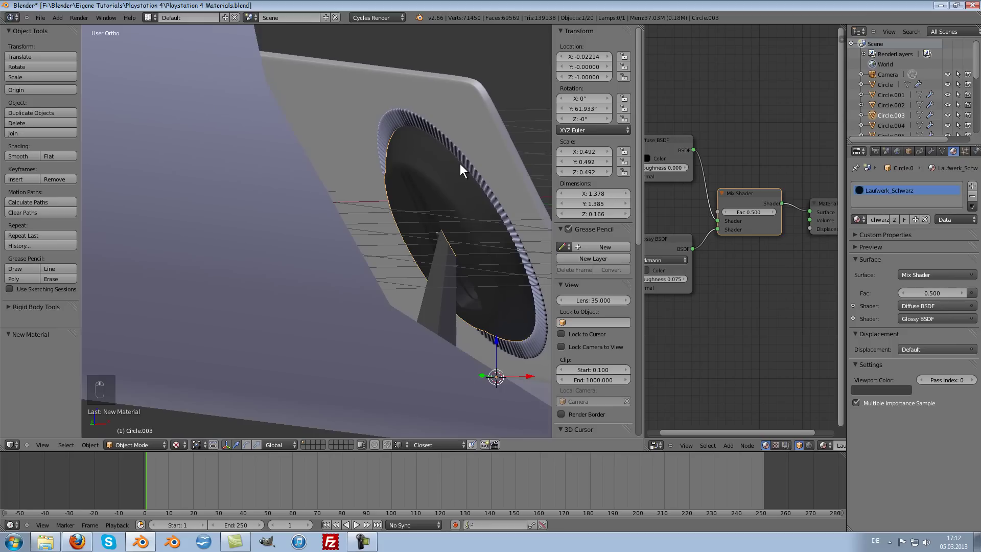
pyautogui.moveTo(369, 170); pyautogui.dragTo(217, 66)
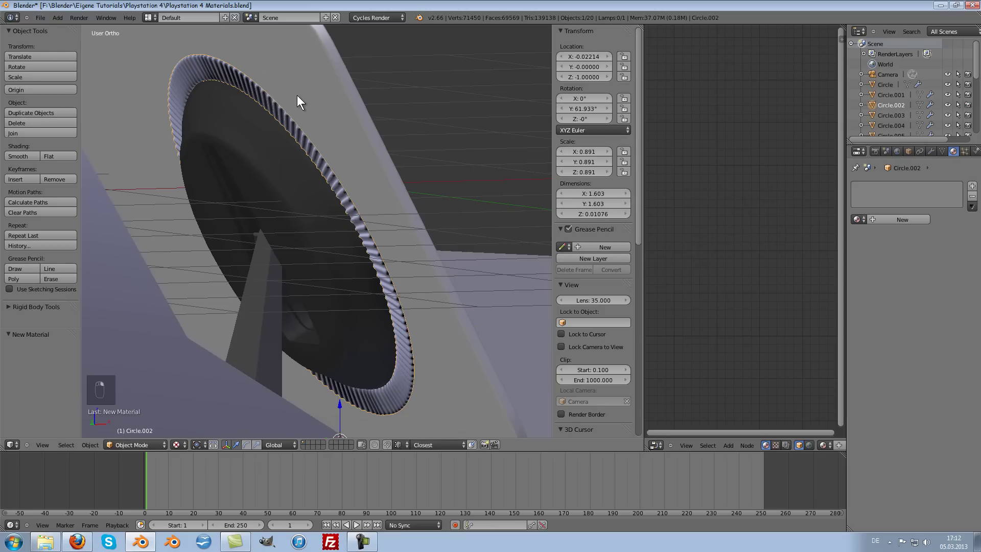
pyautogui.press('KP_Divide')
pyautogui.middleClick(304, 140)
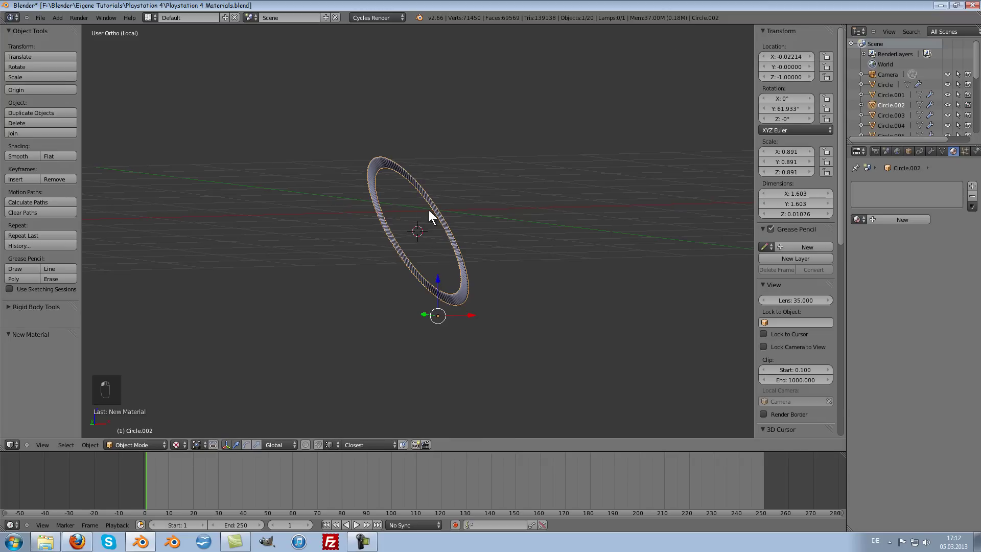
pyautogui.moveTo(452, 159); pyautogui.dragTo(354, 181)
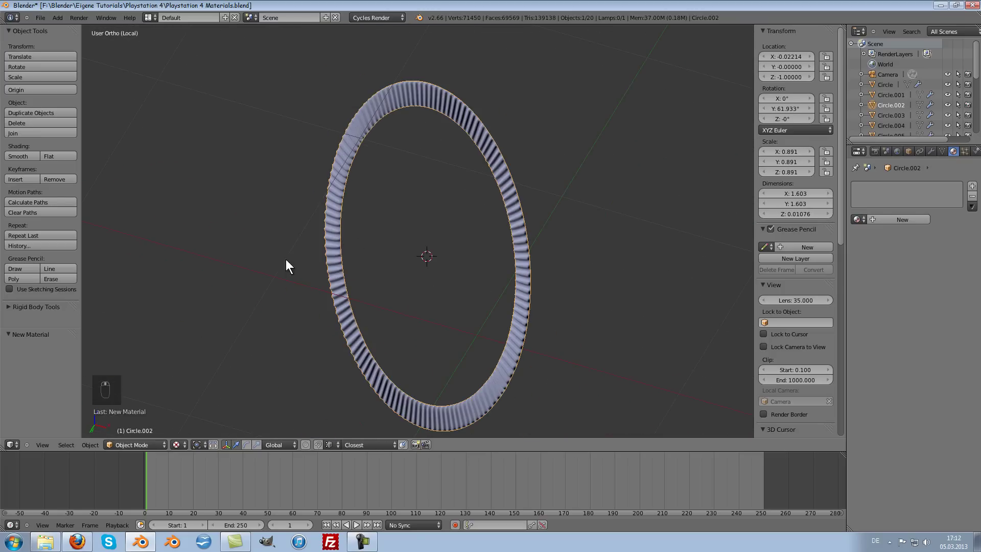
pyautogui.press('Tab')
pyautogui.press('a')
pyautogui.press('a')
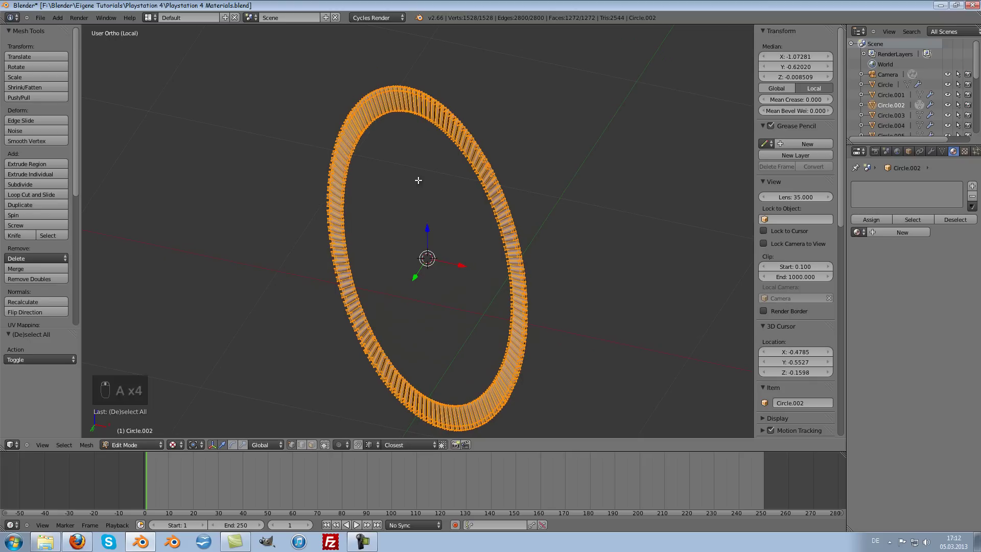
pyautogui.press('ctrl+n')
pyautogui.press('Tab')
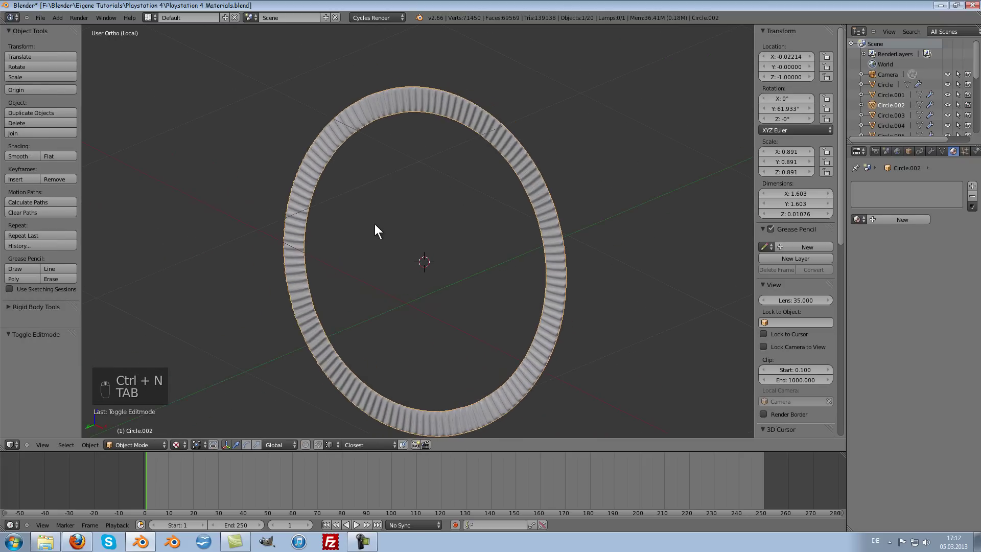
pyautogui.moveTo(420, 215); pyautogui.dragTo(366, 281)
pyautogui.middleClick(375, 260)
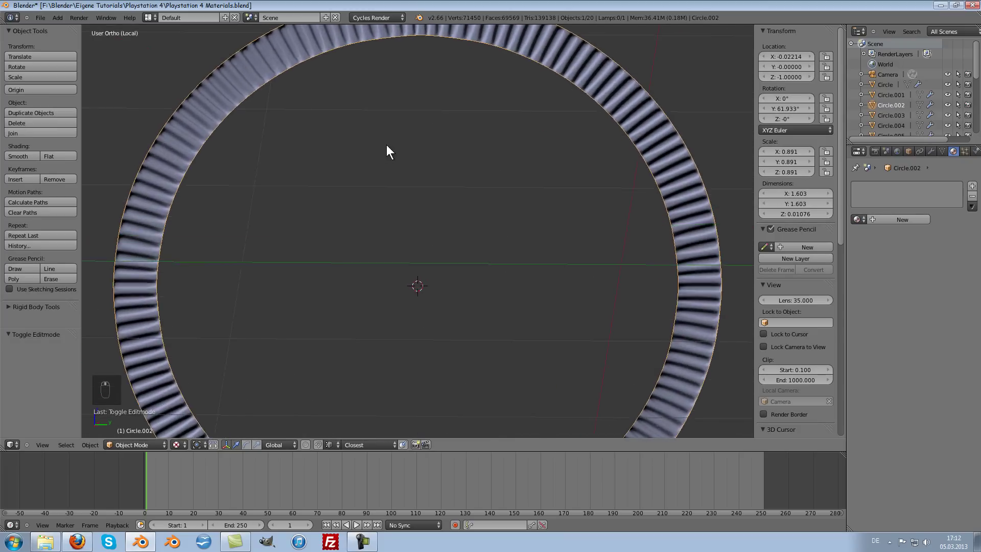
pyautogui.moveTo(327, 217); pyautogui.dragTo(551, 199)
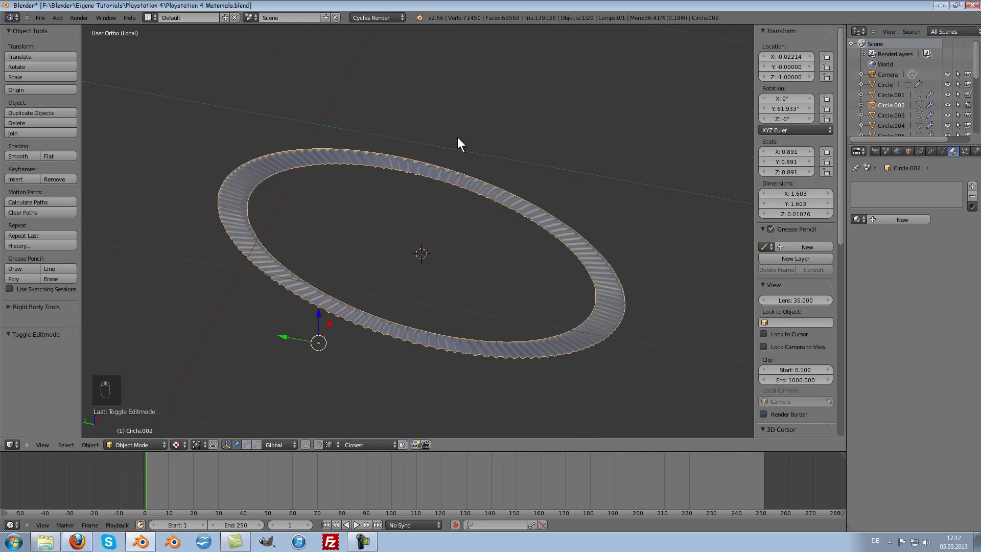
pyautogui.moveTo(455, 70); pyautogui.dragTo(530, 135)
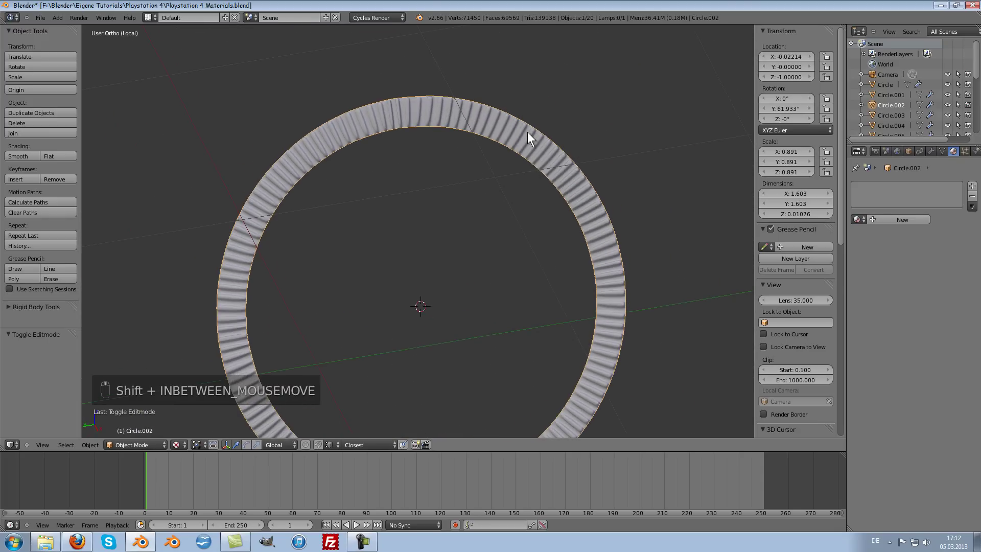
pyautogui.moveTo(508, 153); pyautogui.dragTo(936, 231)
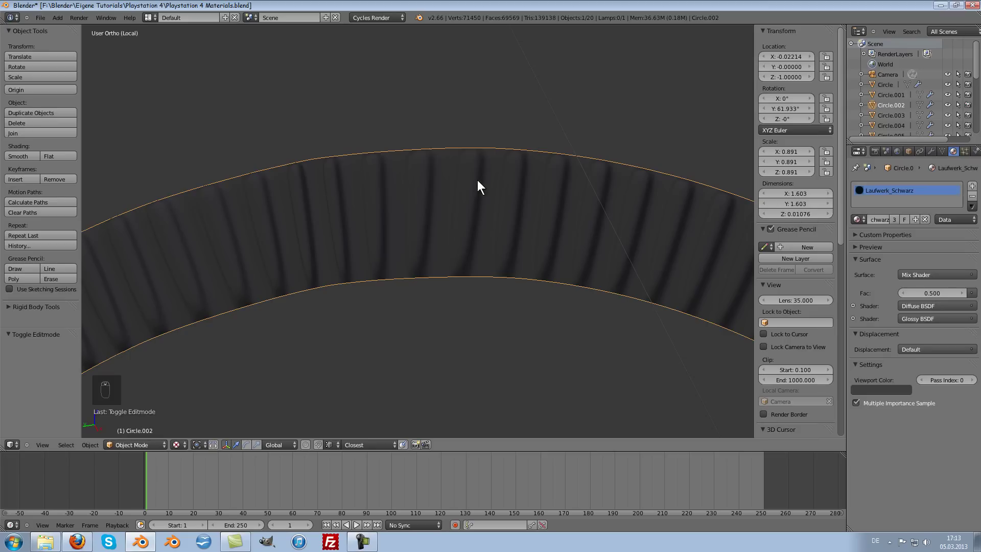
# Assign Laufwerk_Schwarz to the ring and add a 'Transparent' material with a Transparent BSDF at colour 0.9
pyautogui.moveTo(415, 135); pyautogui.dragTo(351, 147)
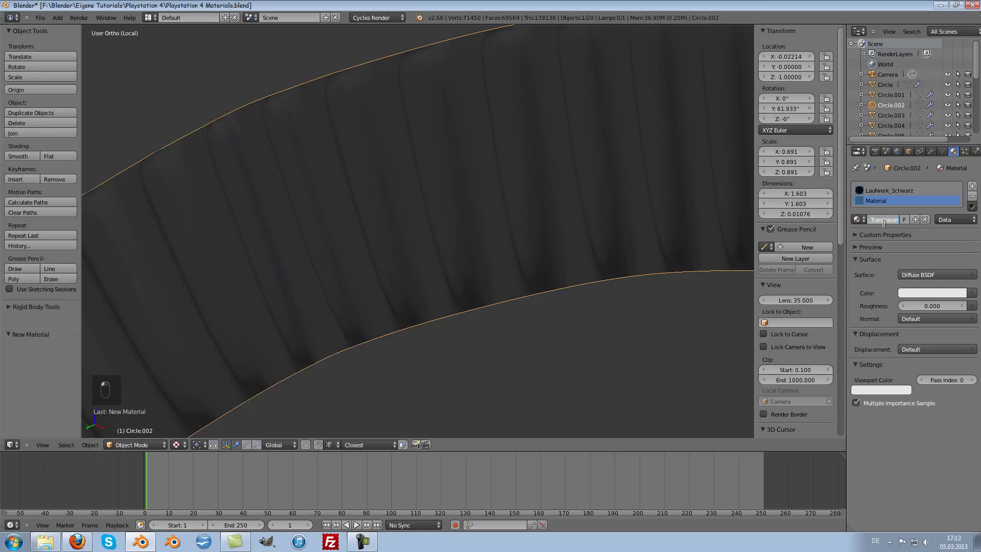
pyautogui.moveTo(890, 223); pyautogui.dragTo(930, 253)
pyautogui.moveTo(930, 253); pyautogui.dragTo(570, 230)
pyautogui.middleClick(569, 231)
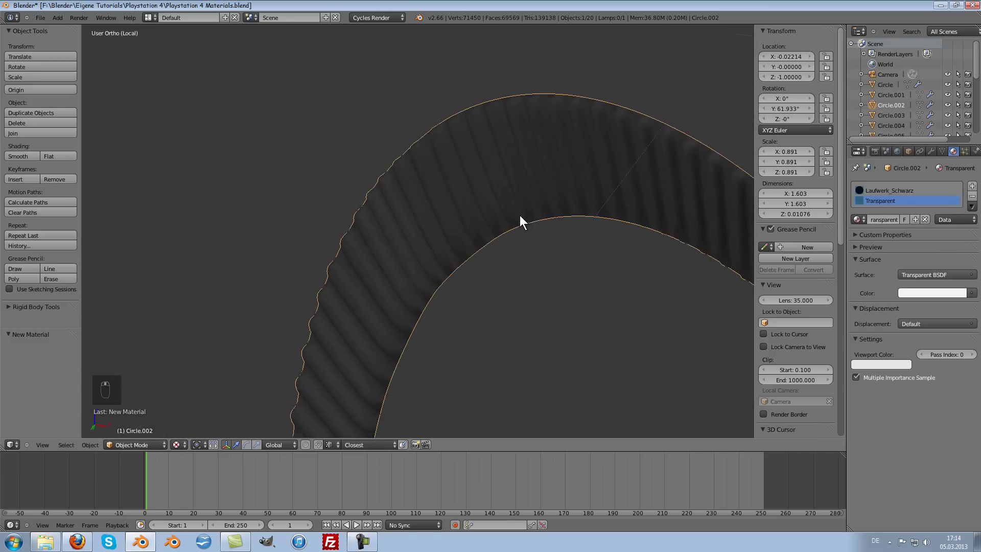
pyautogui.middleClick(538, 219)
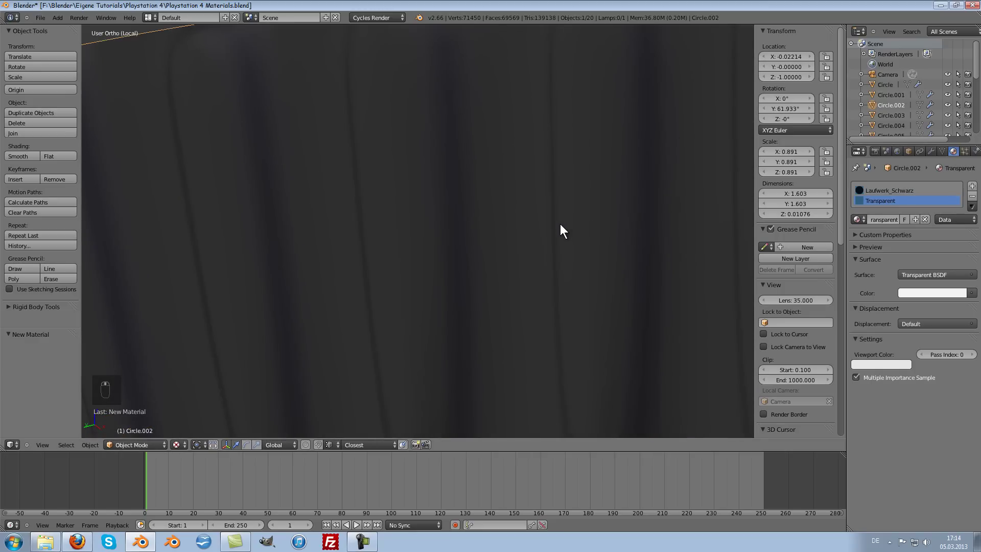
# Select every other rib face strip and assign the Transparent material, leaving light gaps between black ridges
pyautogui.press('Tab')
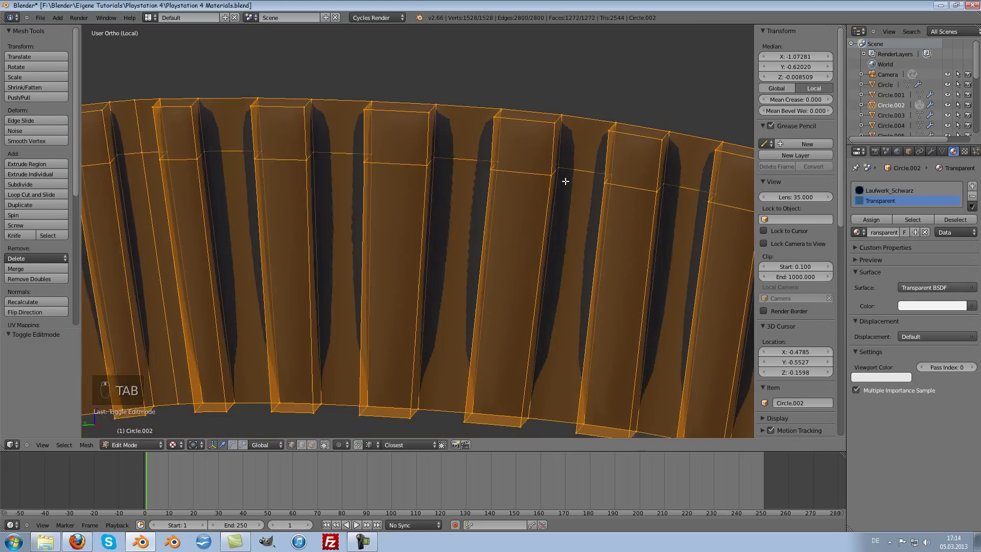
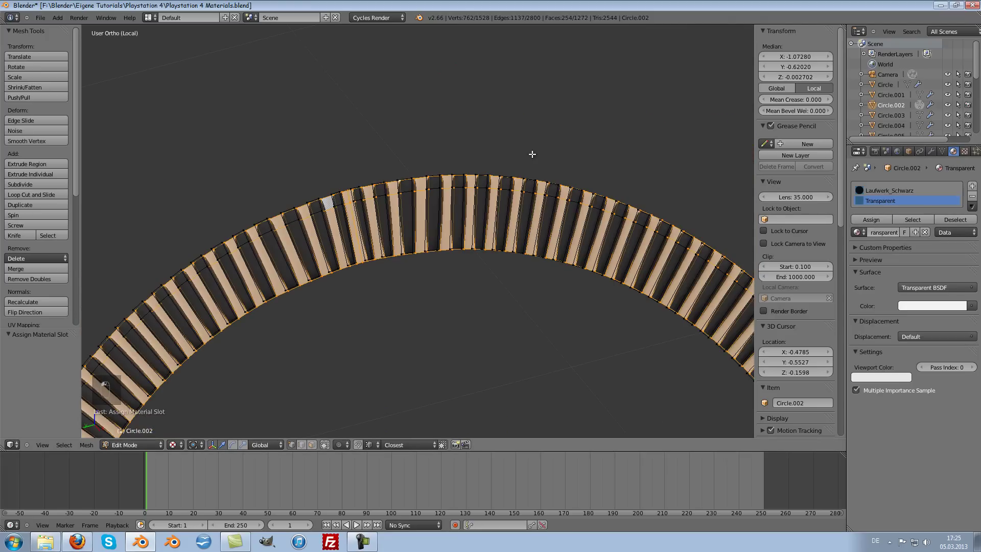
pyautogui.press('Tab')
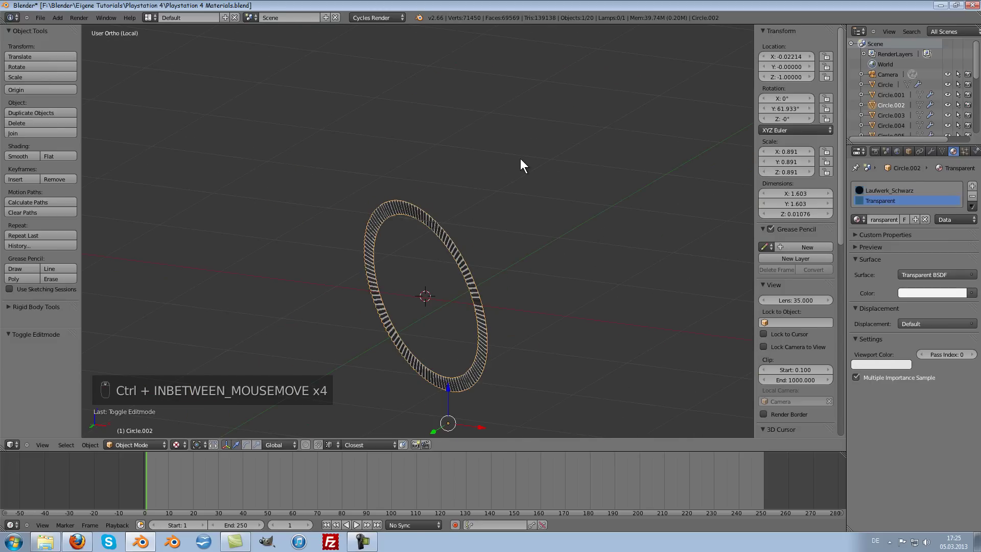
# Exit local view and set the ring's origin to its geometry inside the console
pyautogui.press('KP_Divide')
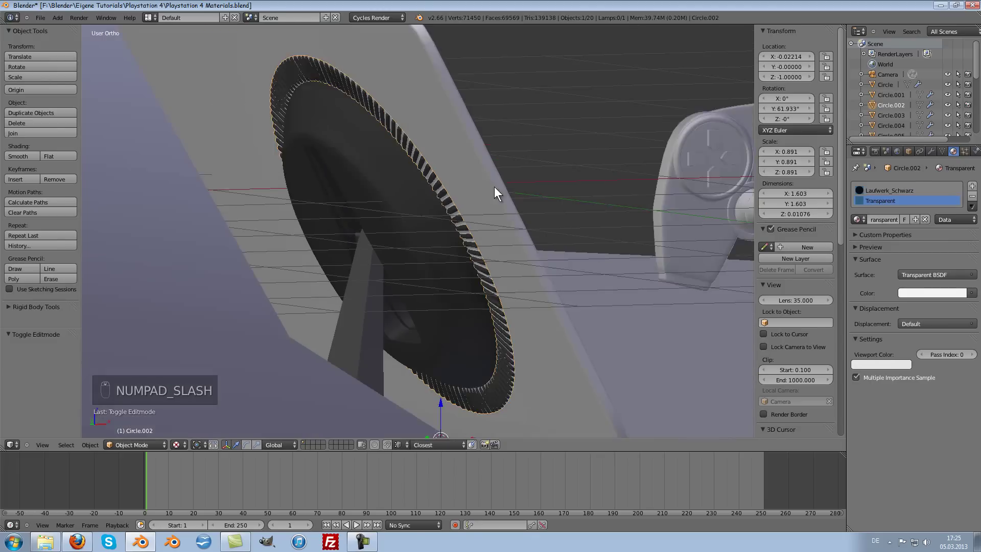
pyautogui.moveTo(553, 257); pyautogui.dragTo(449, 200)
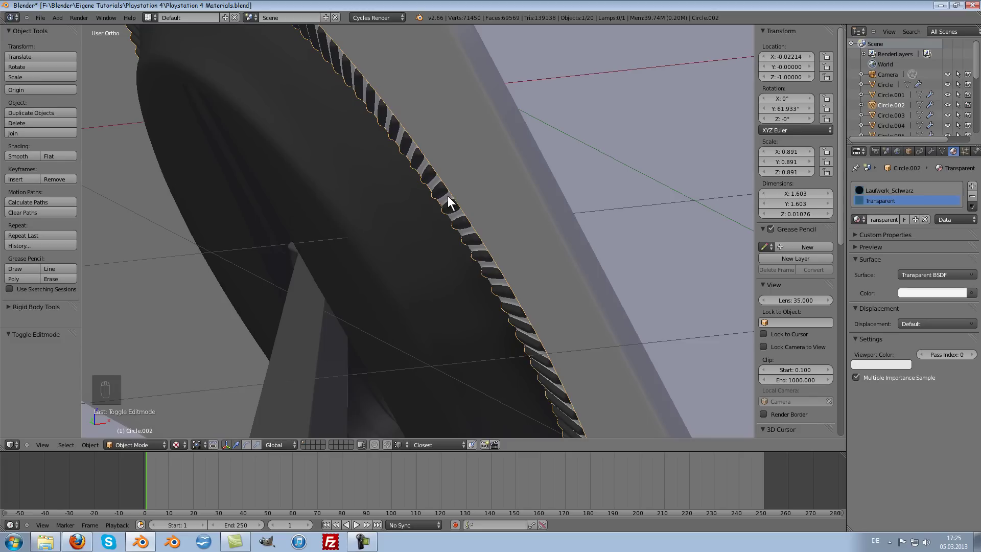
pyautogui.moveTo(475, 220); pyautogui.dragTo(513, 248)
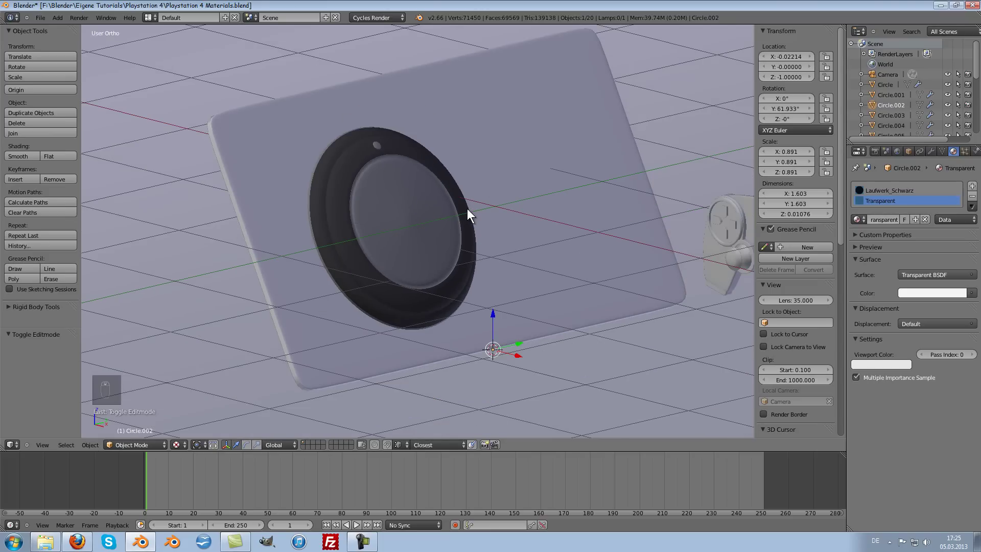
pyautogui.moveTo(443, 189); pyautogui.dragTo(488, 176)
pyautogui.moveTo(419, 176); pyautogui.dragTo(349, 115)
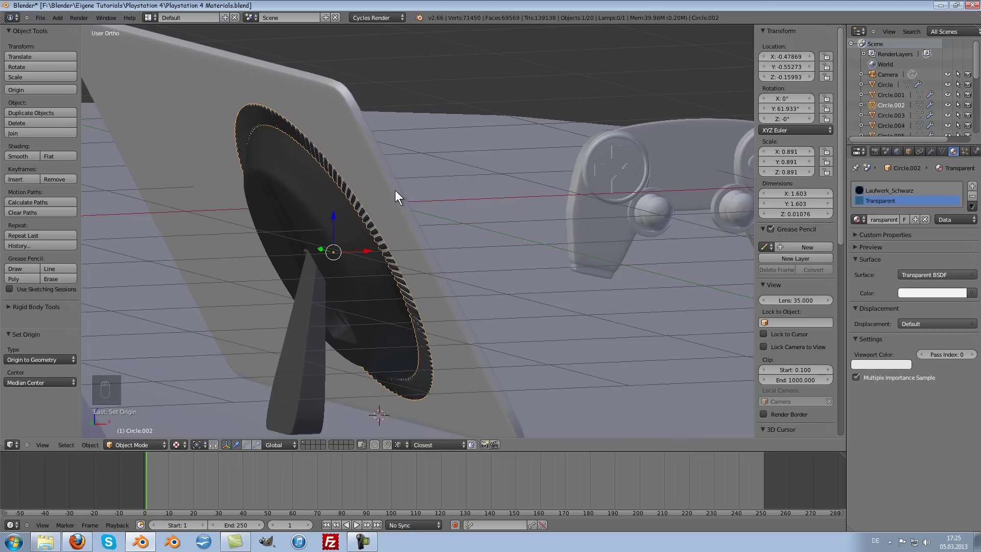
# Rotate the ring 180 degrees about Y and turn toward the controller Cube.001
pyautogui.press('r')
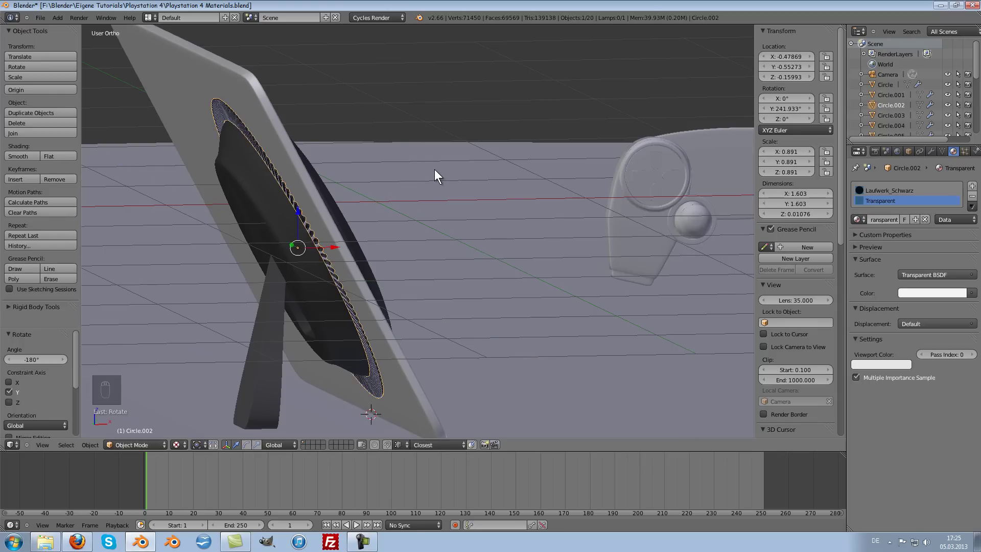
pyautogui.middleClick(437, 171)
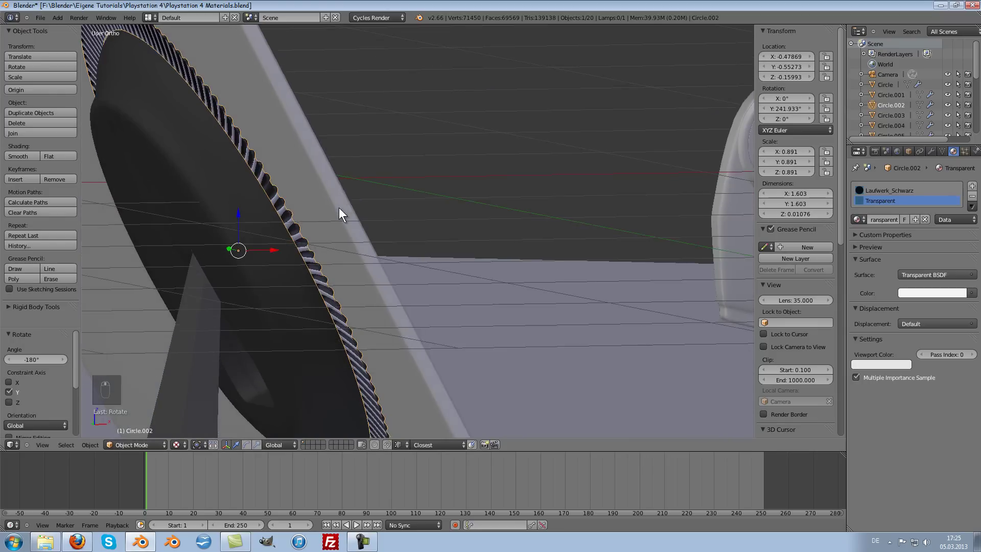
pyautogui.middleClick(326, 217)
pyautogui.moveTo(323, 215); pyautogui.dragTo(498, 184)
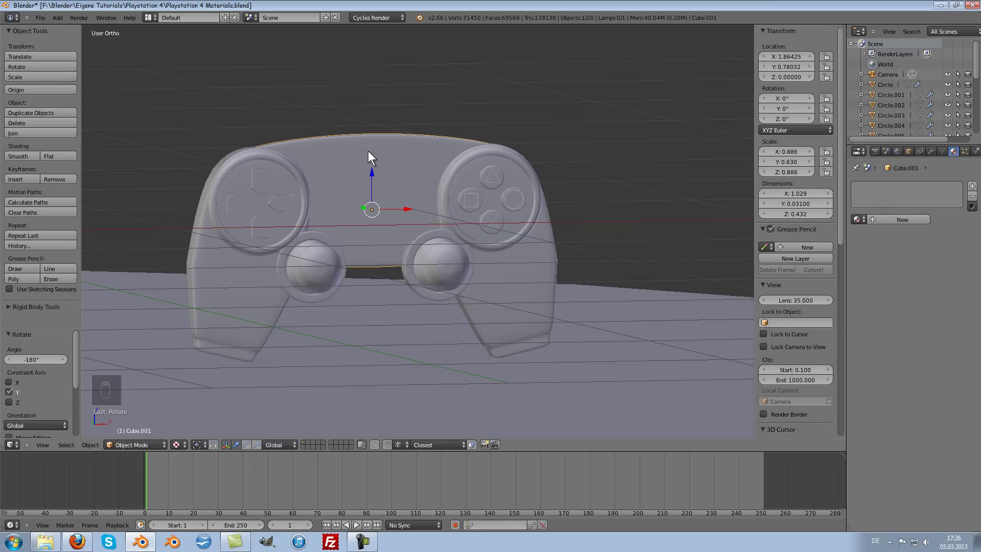
# Snap the 3D cursor to the controller body and set the parts' origins to it, applying the Mirror
pyautogui.press('shift+s')
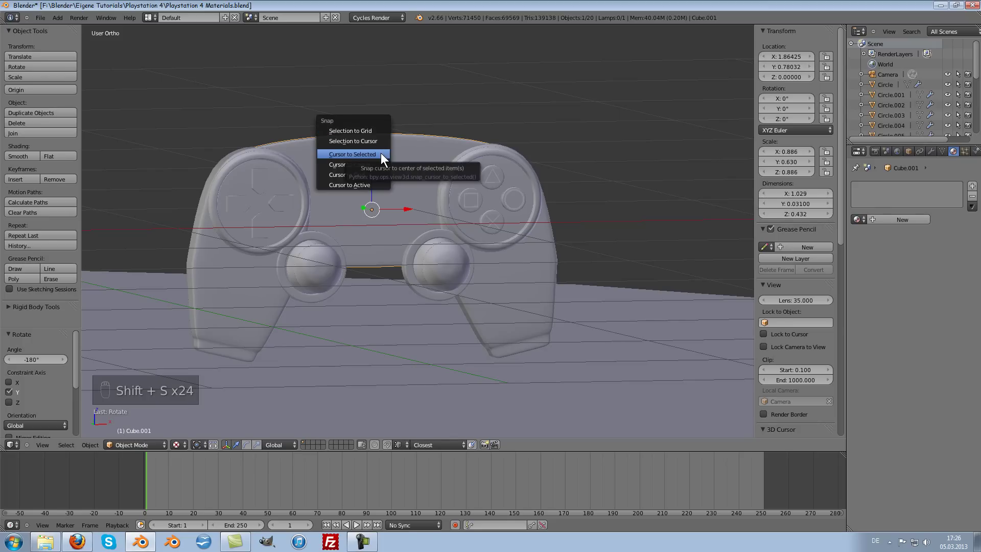
pyautogui.moveTo(61, 92); pyautogui.dragTo(98, 91)
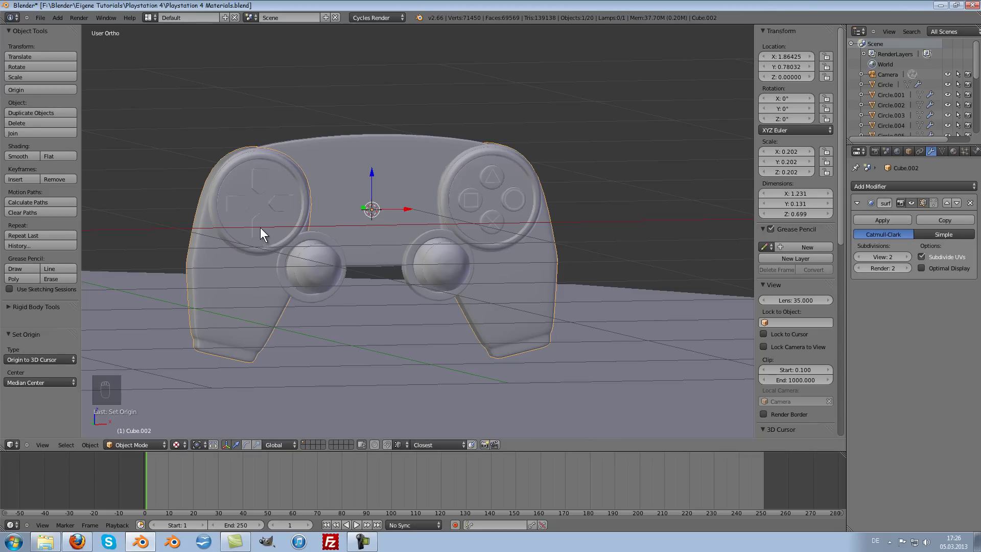
pyautogui.moveTo(111, 98); pyautogui.dragTo(881, 222)
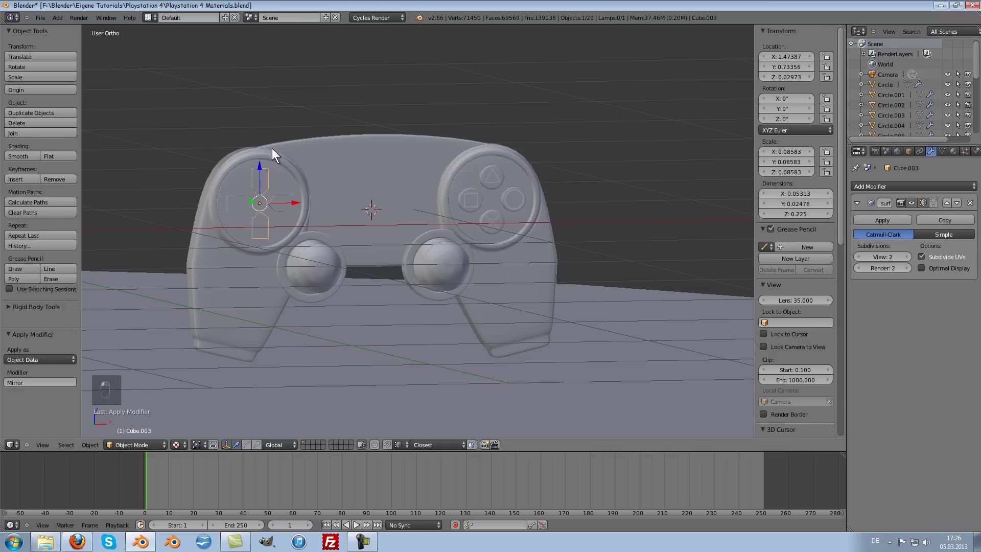
pyautogui.middleClick(238, 205)
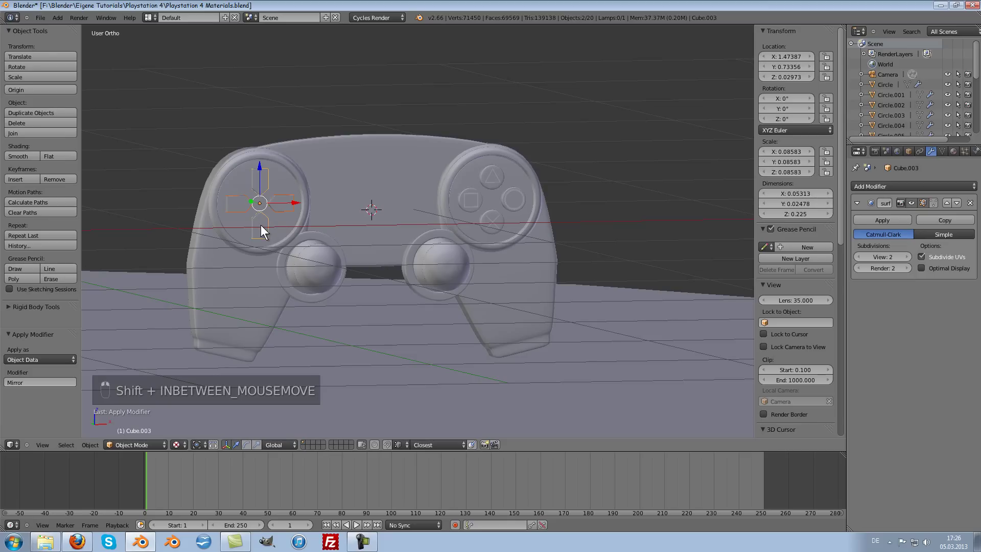
# Join the D-pad pieces, the face-button pieces and the four button symbols into single objects
pyautogui.press('ctrl+j')
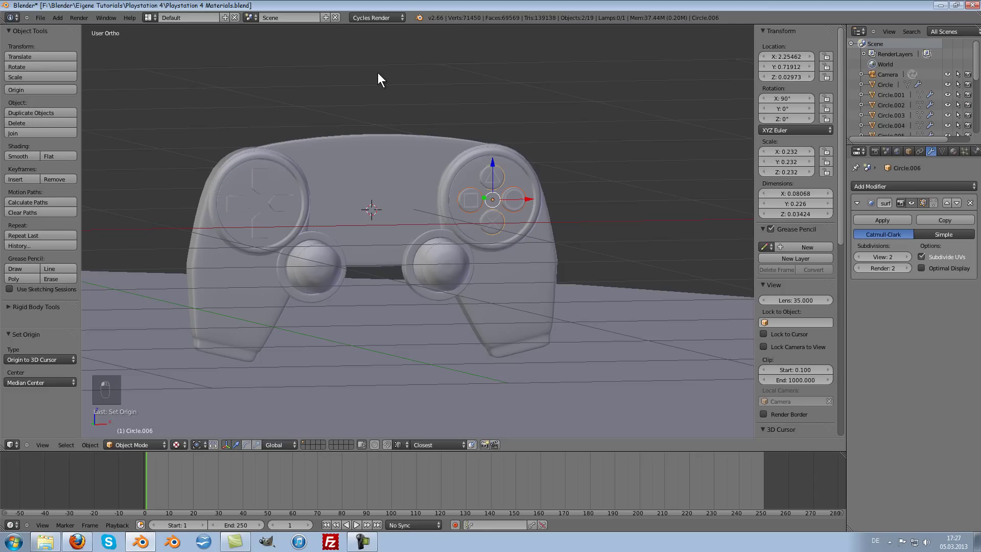
pyautogui.press('ctrl+j')
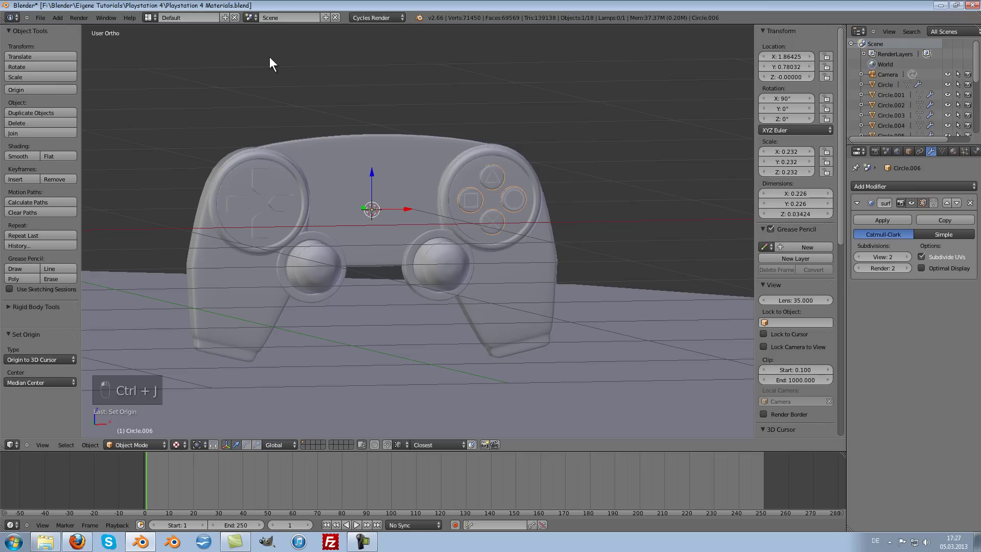
pyautogui.middleClick(473, 137)
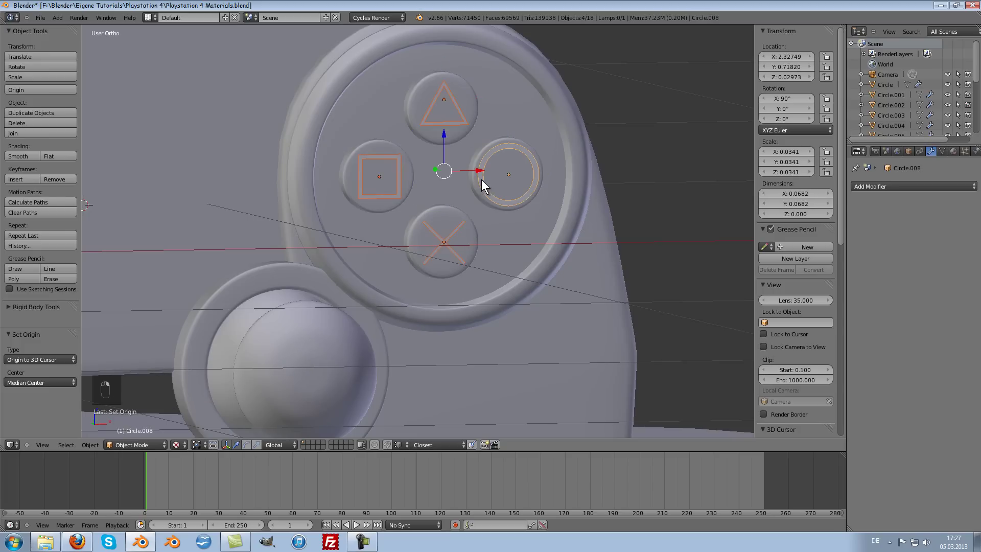
pyautogui.press('ctrl+j')
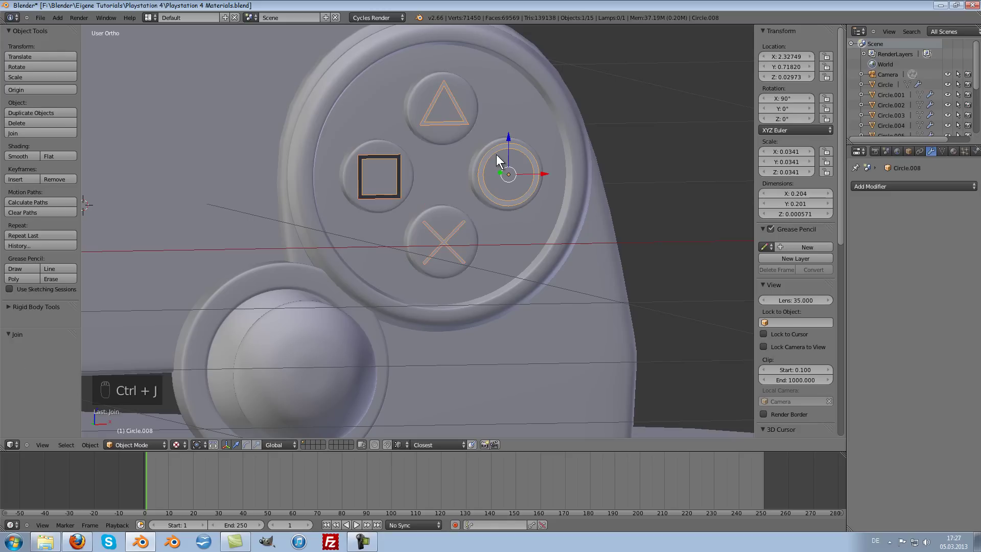
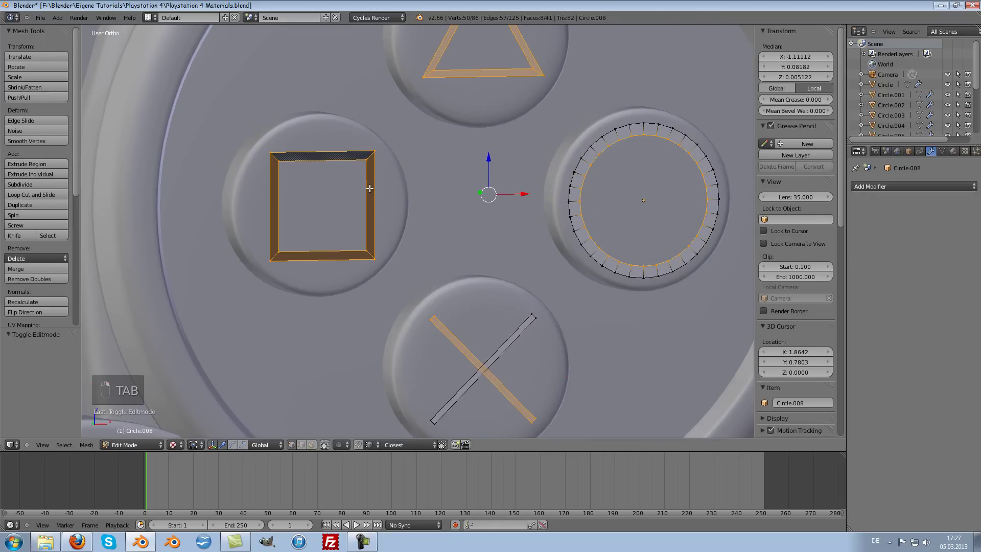
# Set Circle.008's origin to the 3D cursor and make the controller body Cube.002 active
pyautogui.press('a')
pyautogui.press('l')
pyautogui.press('ctrl+n')
pyautogui.press('Tab')
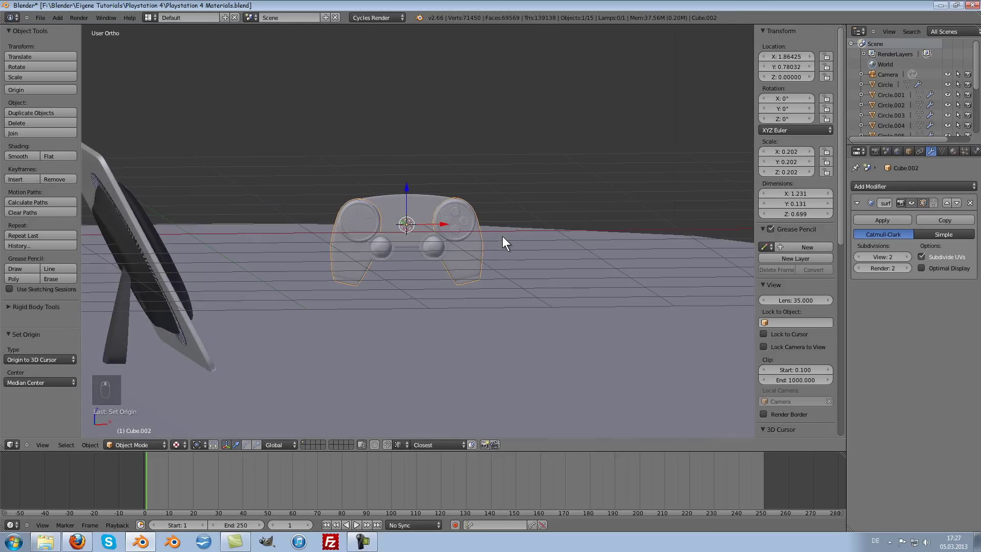
# From front view, select the six controller parts and make a new group renamed 'Controller'
pyautogui.press('KP_1')
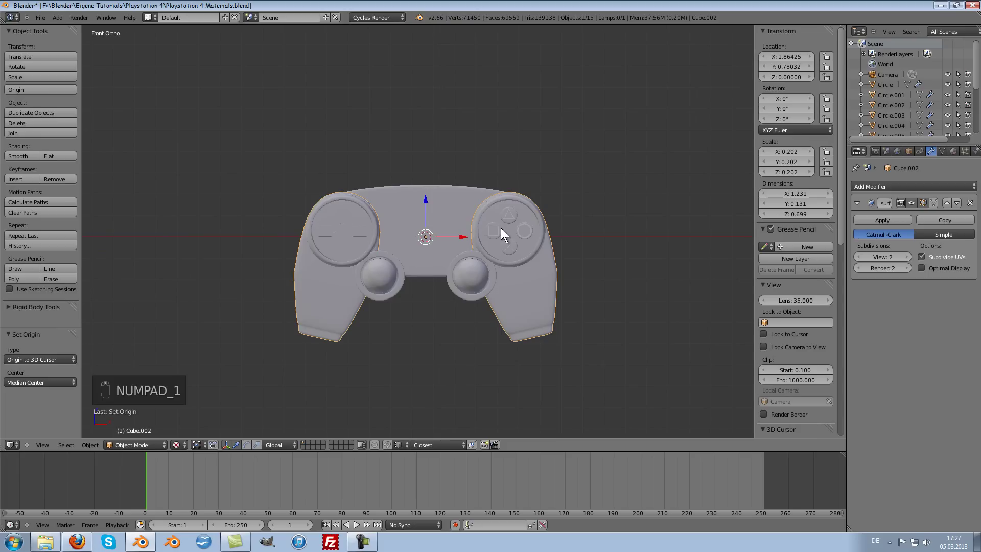
pyautogui.press('a')
pyautogui.press('c')
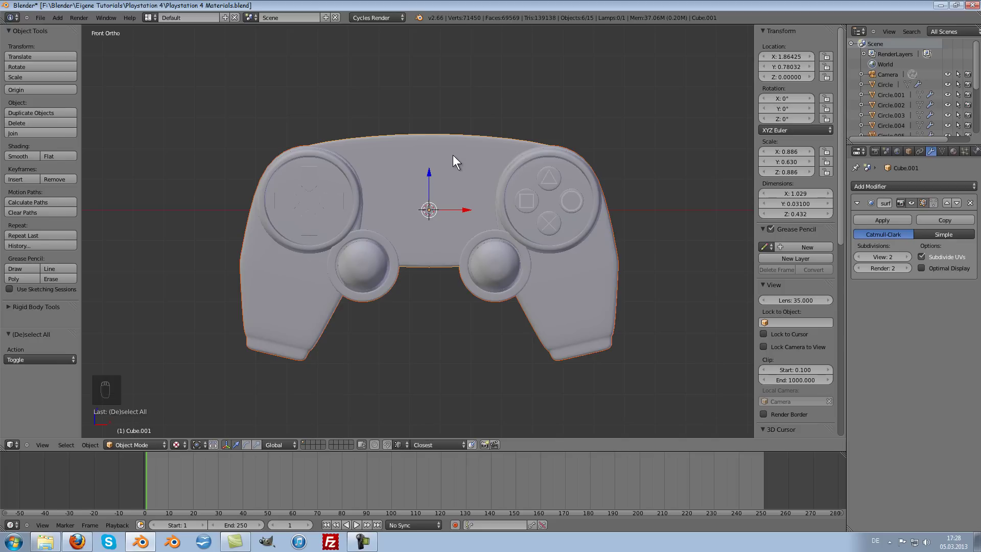
pyautogui.press('ctrl+g')
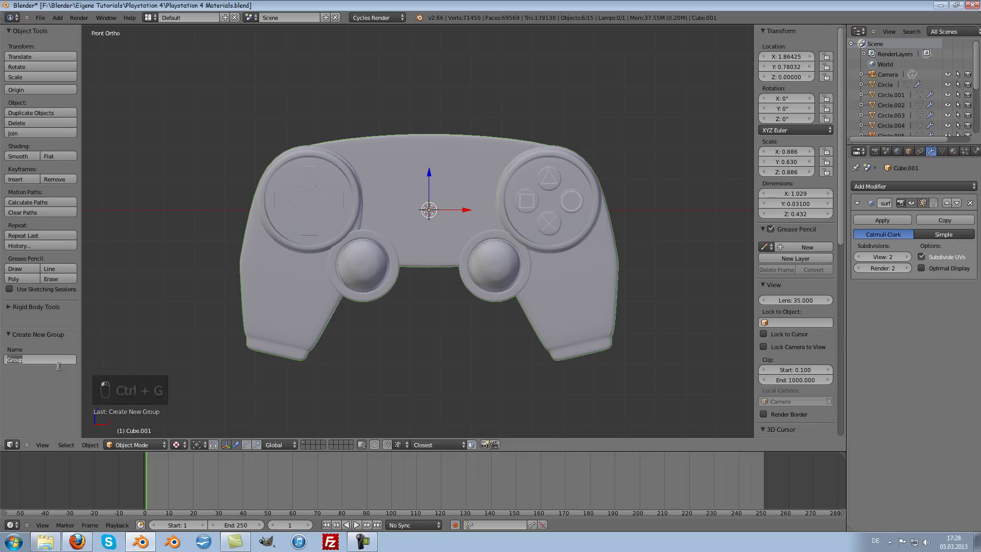
pyautogui.press('l')
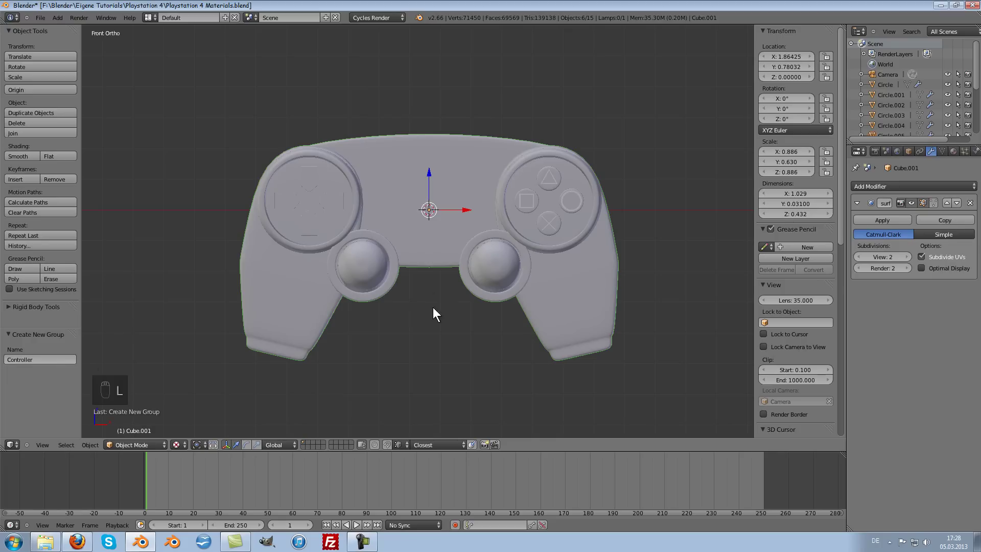
# Drag the grouped controller briefly, then cancel the move so it stays in place
pyautogui.moveTo(481, 235); pyautogui.dragTo(503, 250)
pyautogui.moveTo(503, 250); pyautogui.dragTo(603, 225)
pyautogui.press('g')
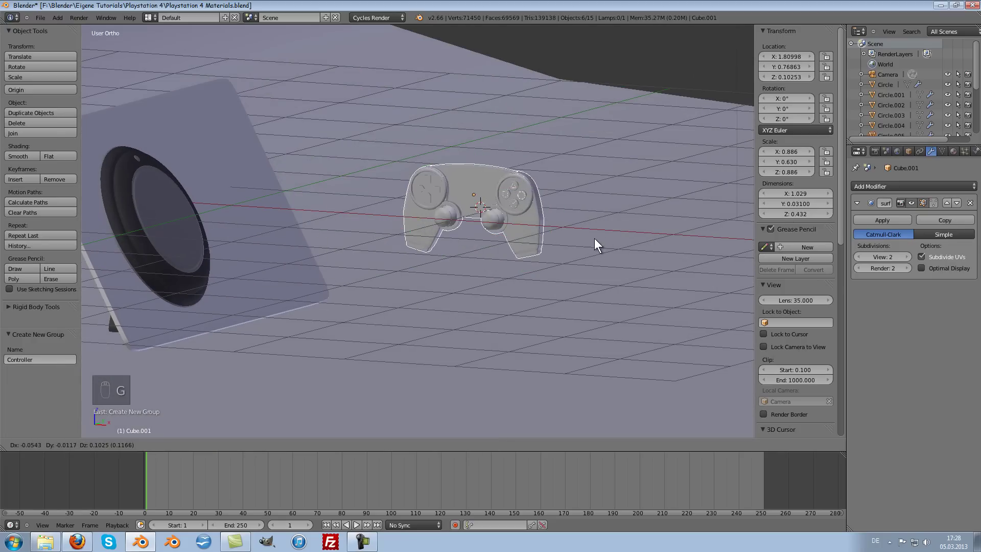